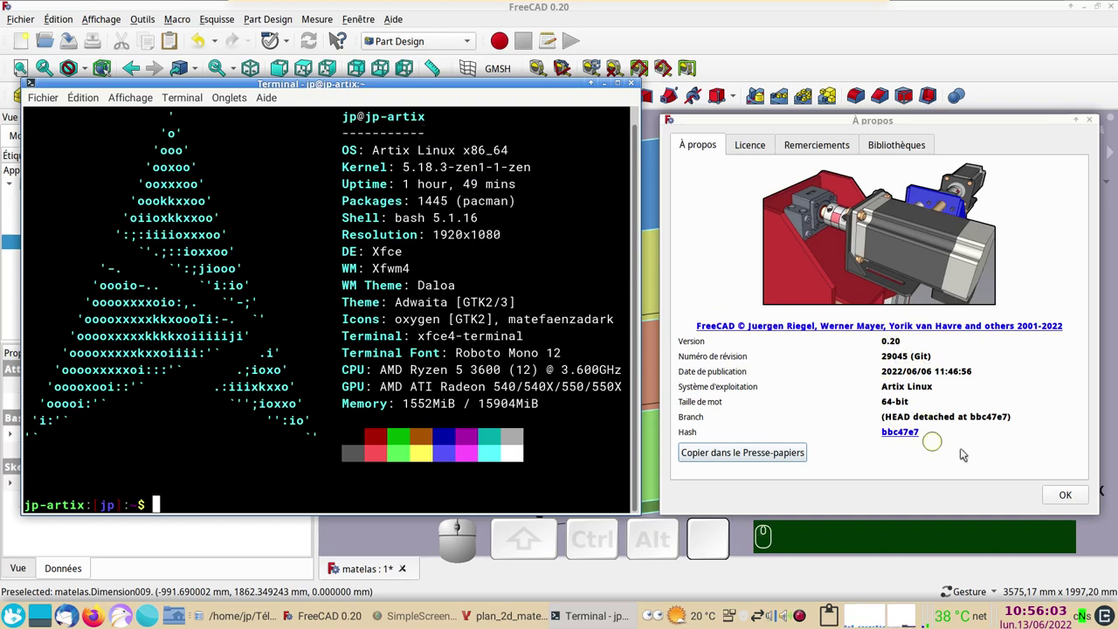
- Close the About dialog to reveal the finished coloured matelas model with its dimensions
{"action": "left_click", "coordinate": [1073, 498]}
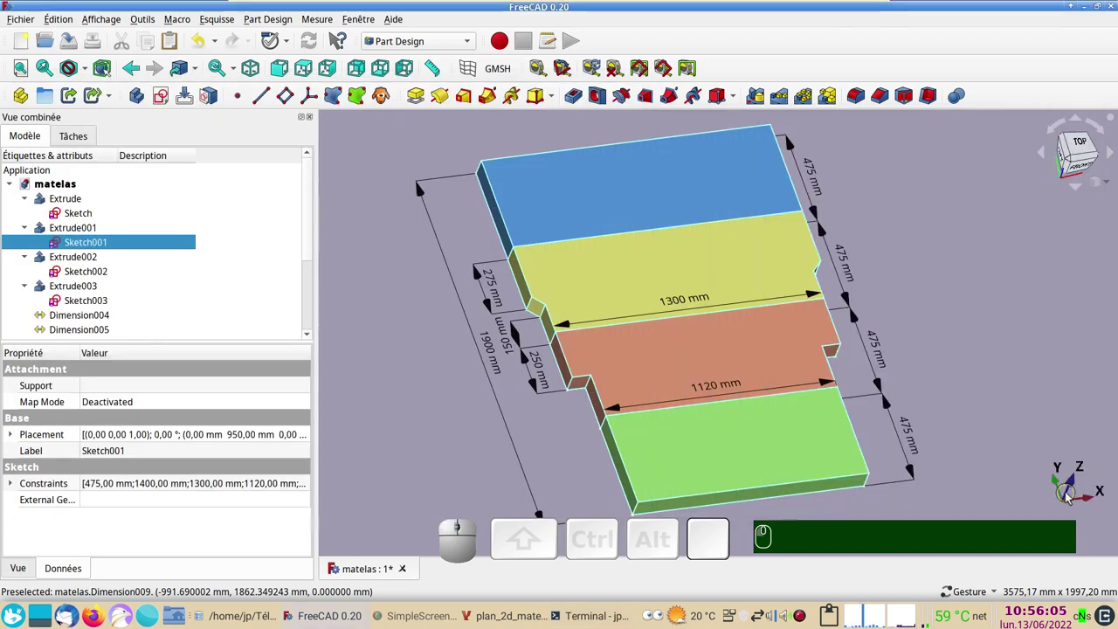
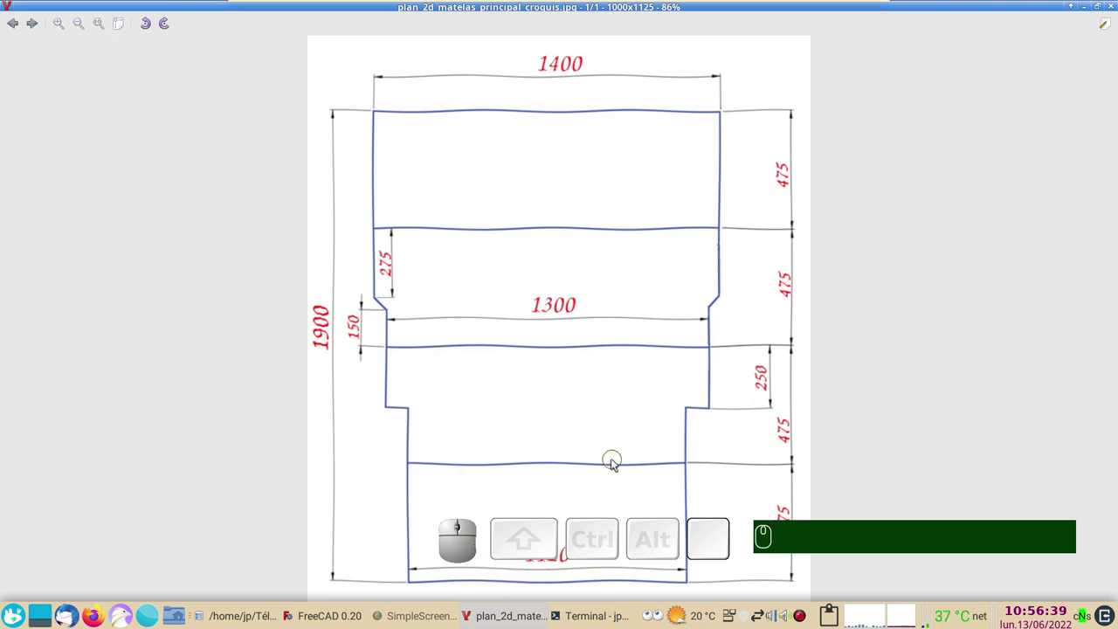
- Zoom out to see the full dimensioned plan, then return to the FreeCAD mattress model
{"action": "scroll", "scroll_direction": "down", "scroll_amount": 3}
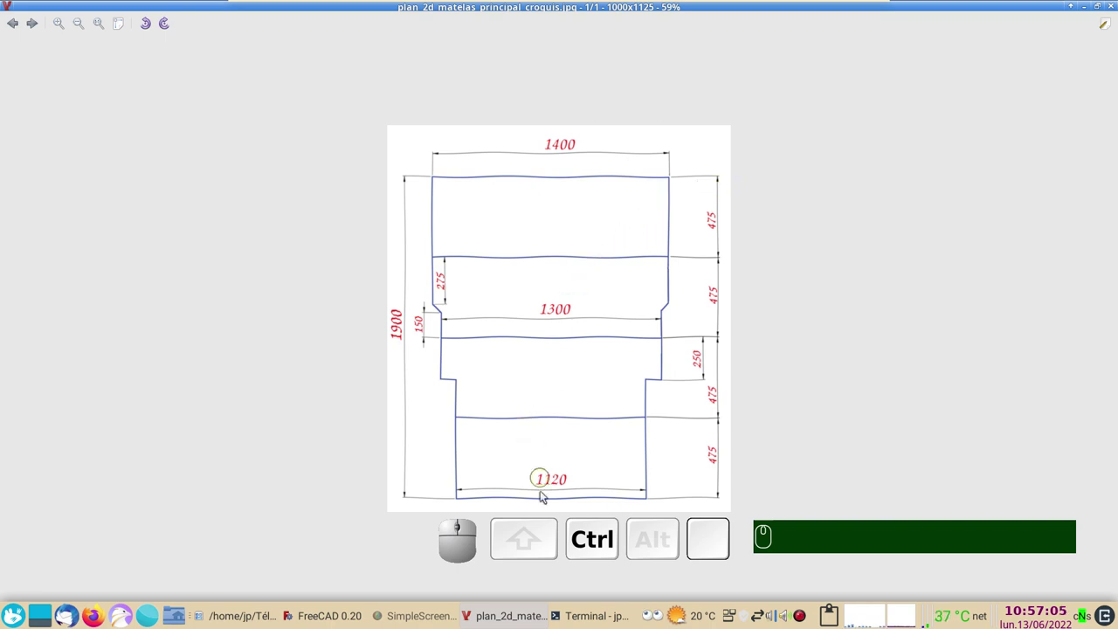
{"action": "left_click", "coordinate": [341, 619]}
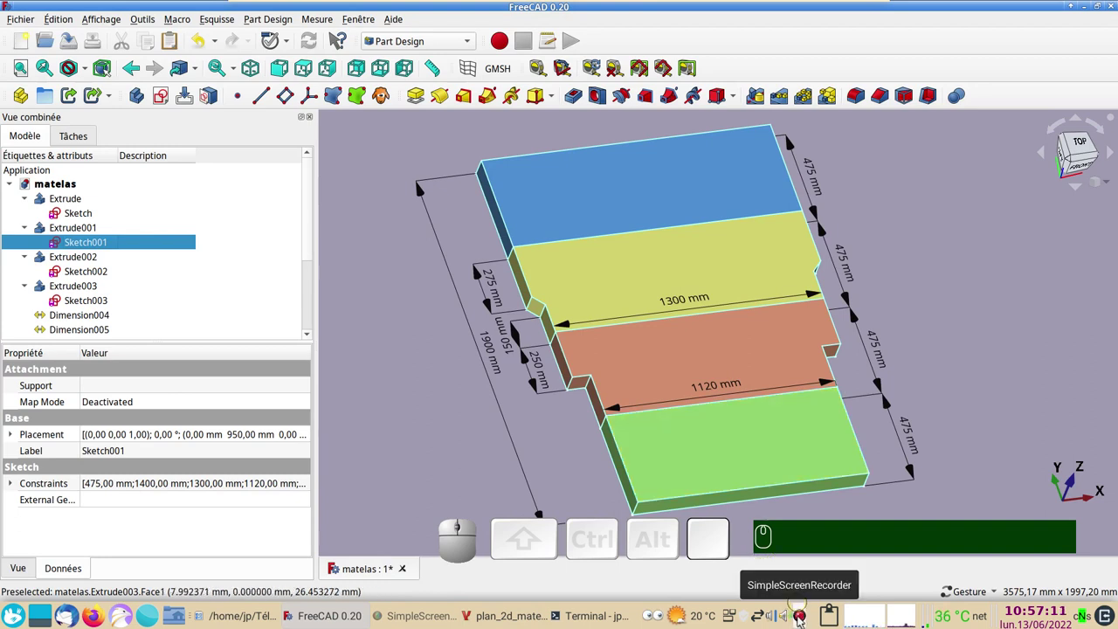
- Close the matelas document and start a new empty document in the Sketcher workbench
{"action": "left_click", "coordinate": [743, 469]}
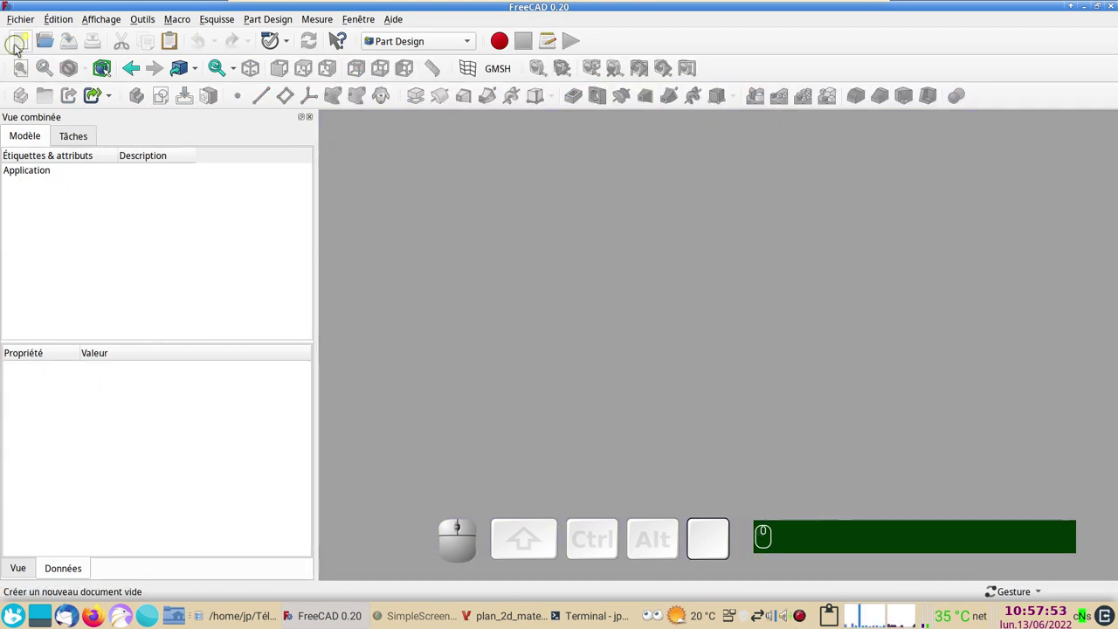
{"action": "left_click", "coordinate": [23, 48]}
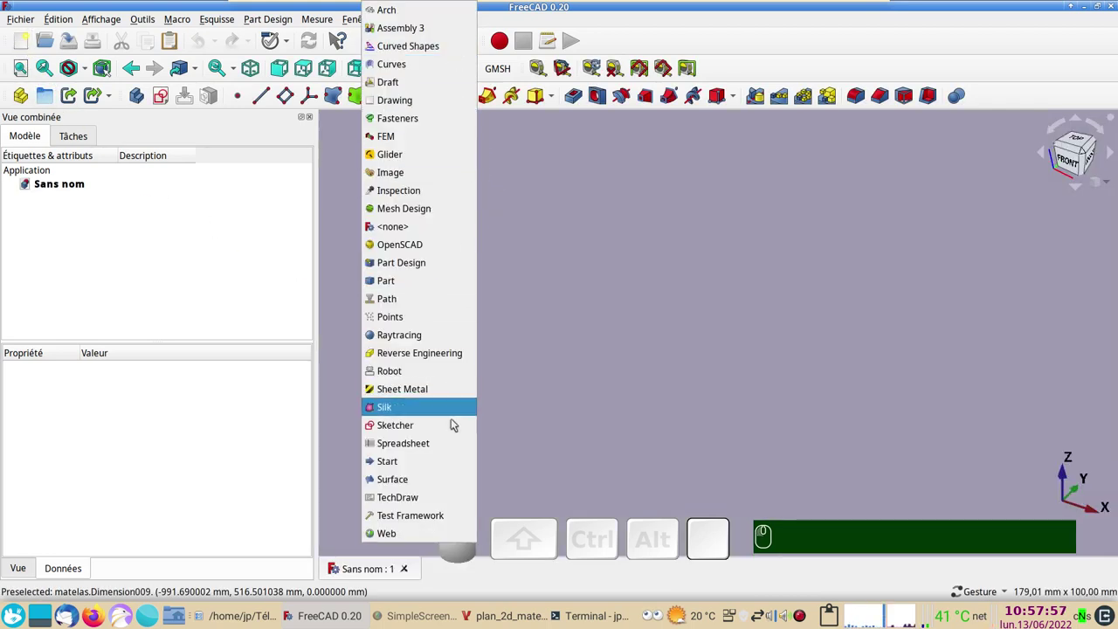
{"action": "left_click", "coordinate": [445, 429]}
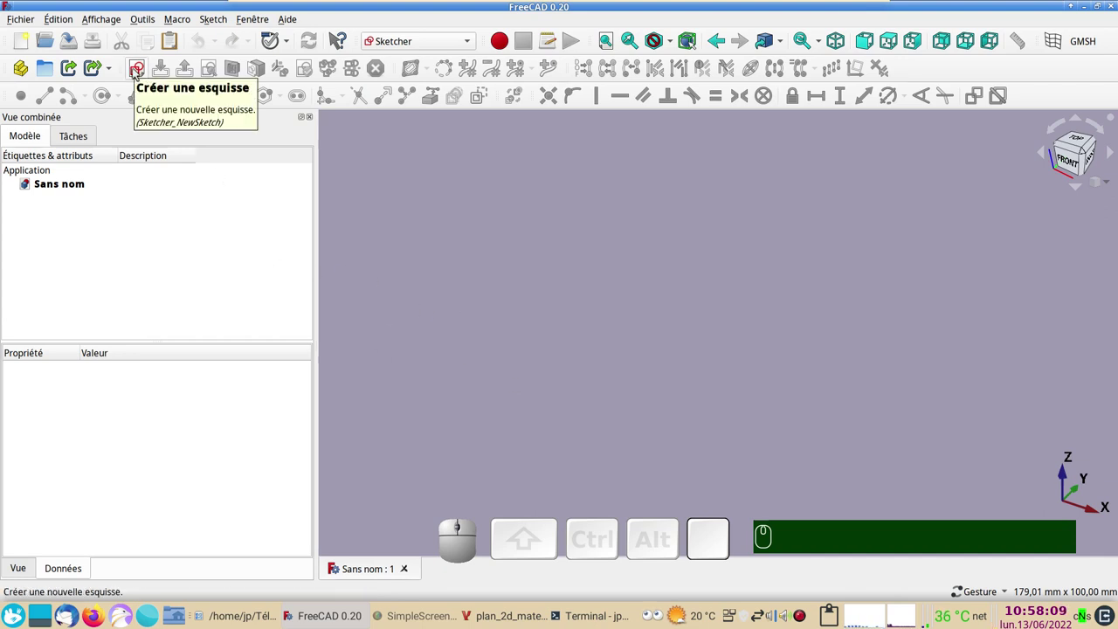
- Create a new sketch on the XY plane and begin a rectangle resting on the horizontal axis
{"action": "left_click", "coordinate": [140, 77]}
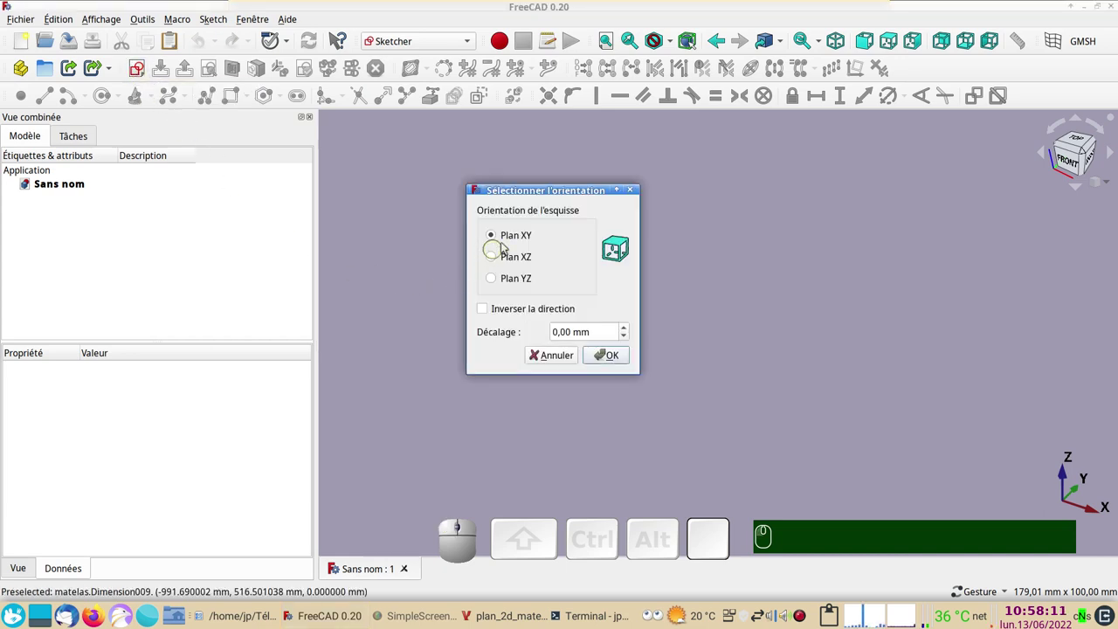
{"action": "left_click", "coordinate": [611, 358]}
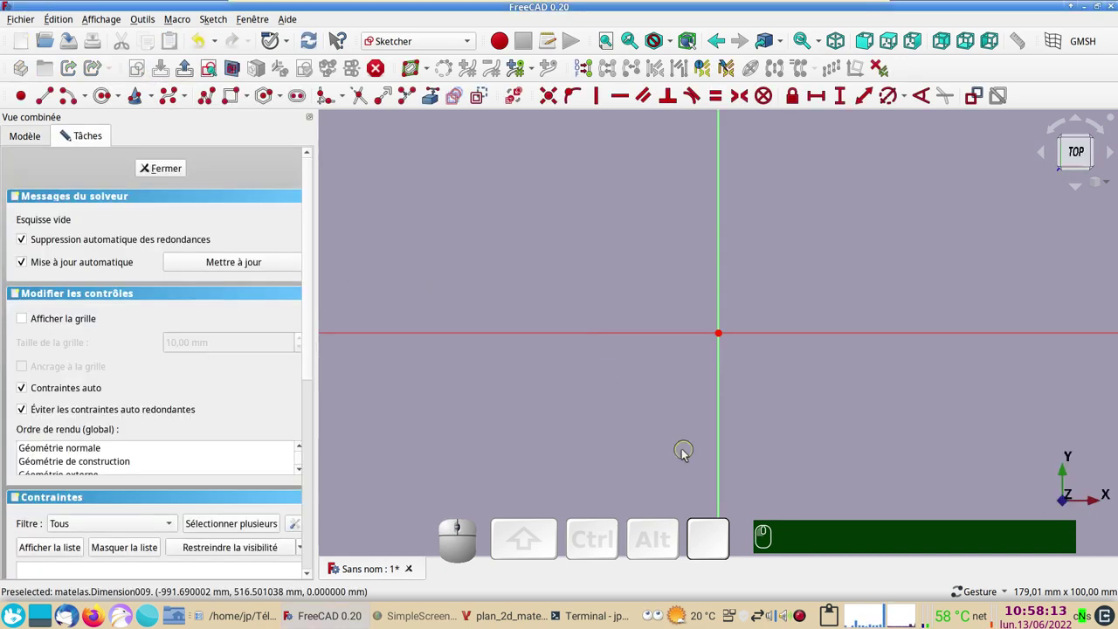
{"action": "scroll", "scroll_direction": "down", "scroll_amount": 3}
{"action": "left_click_drag", "start_coordinate": [643, 440], "coordinate": [633, 453]}
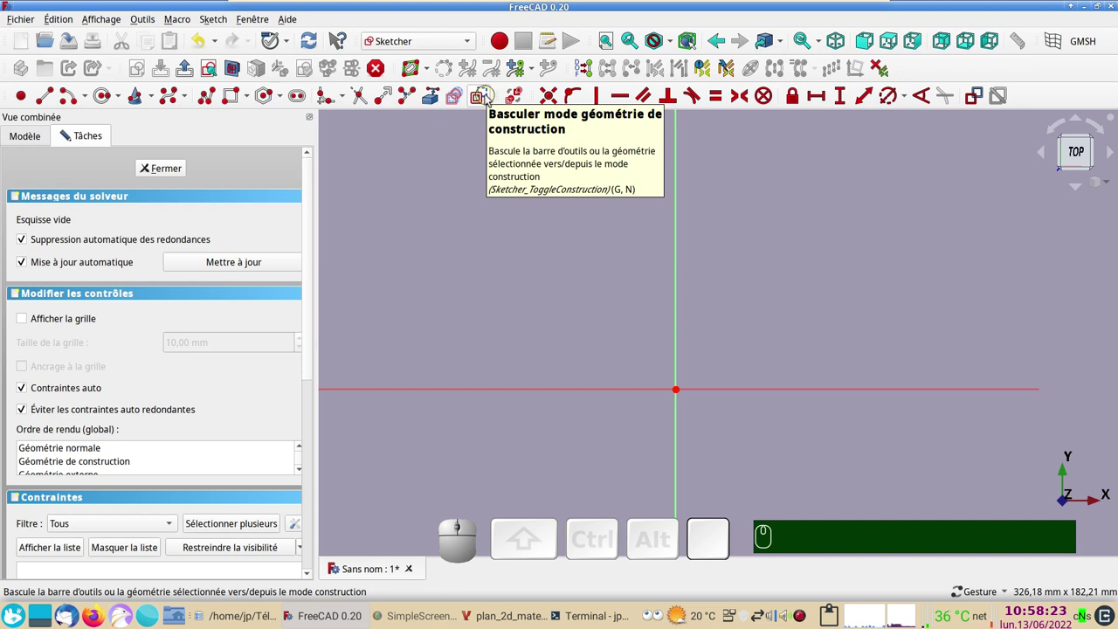
{"action": "left_click", "coordinate": [490, 100]}
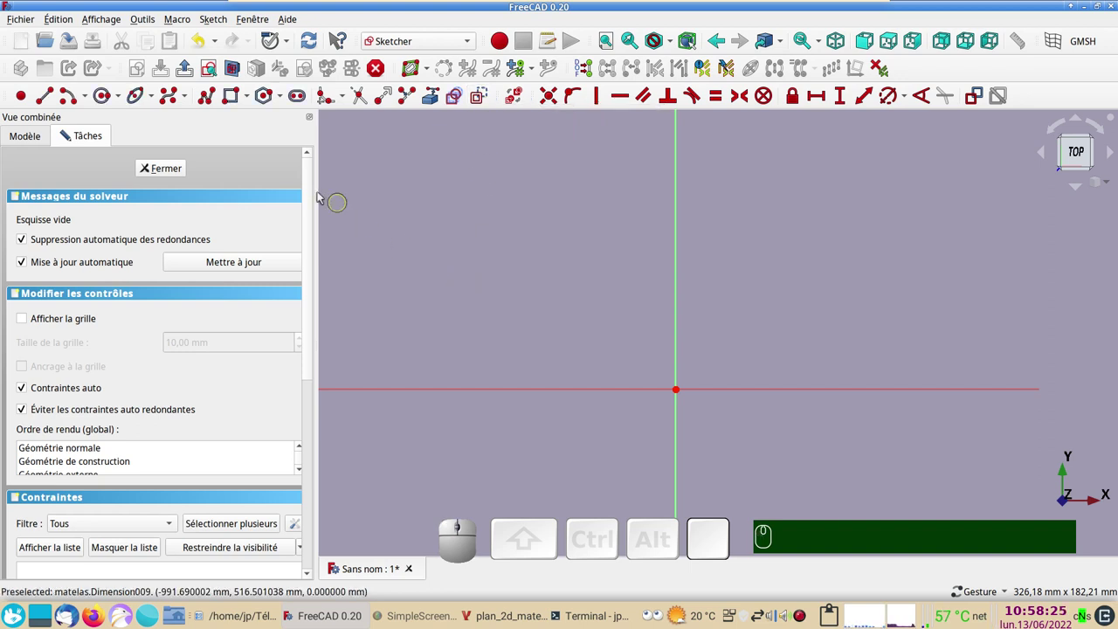
{"action": "left_click", "coordinate": [235, 103]}
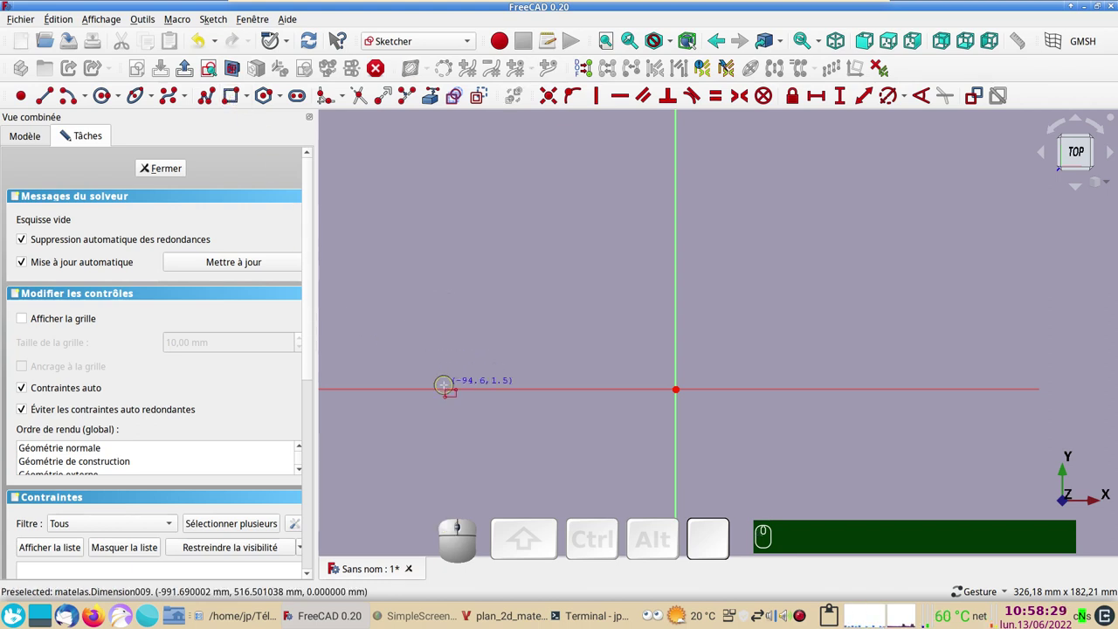
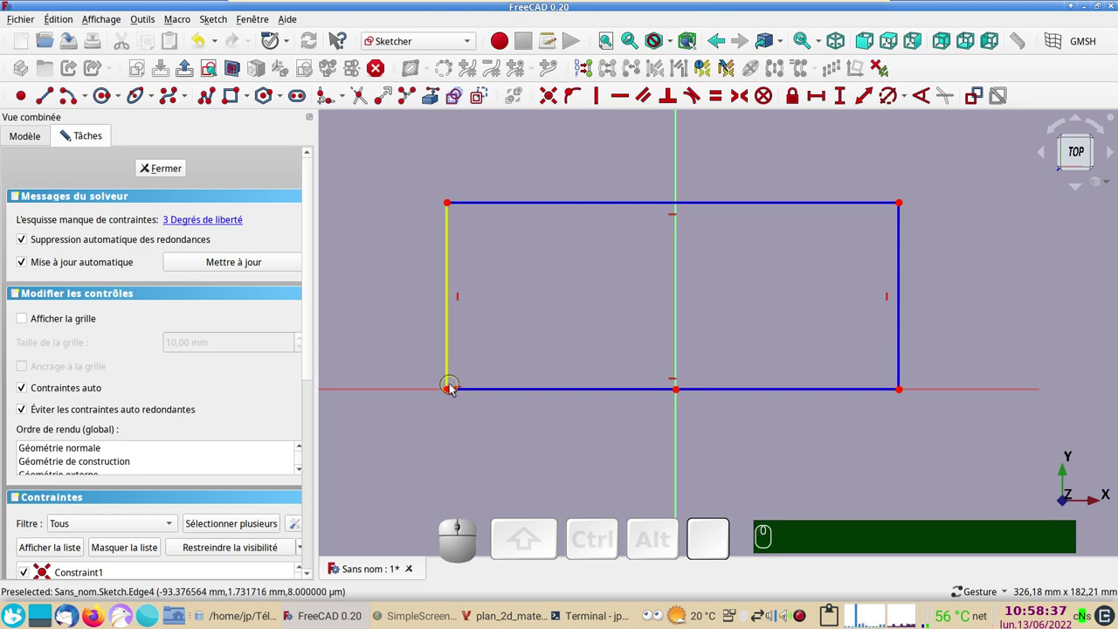
- Make the rectangle's bottom corners symmetric about the vertical axis
{"action": "left_click", "coordinate": [452, 395]}
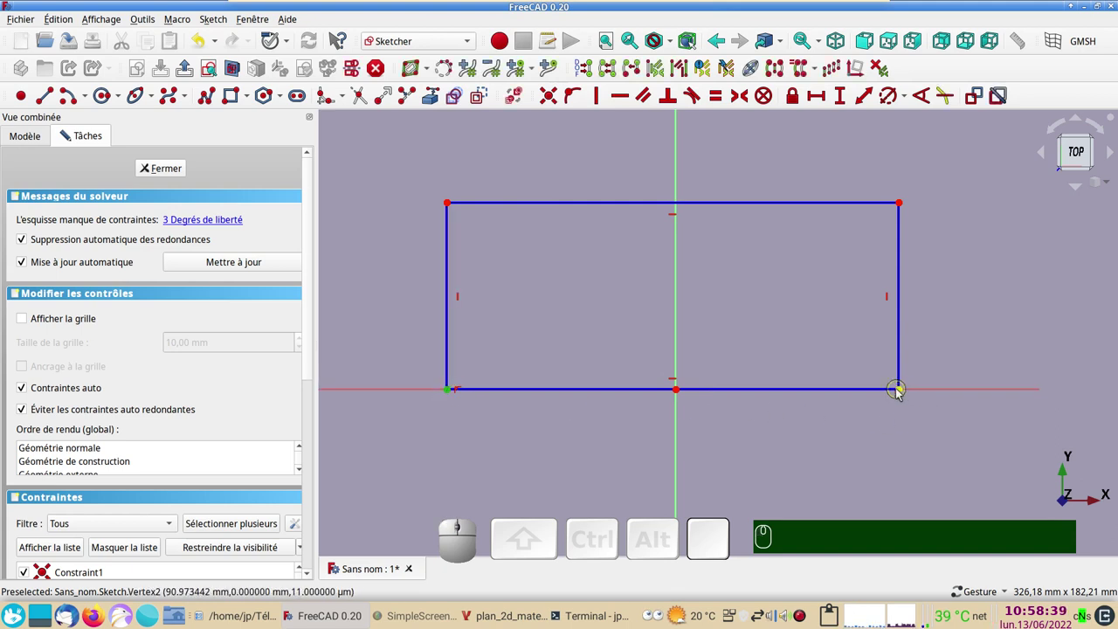
{"action": "left_click", "coordinate": [901, 396]}
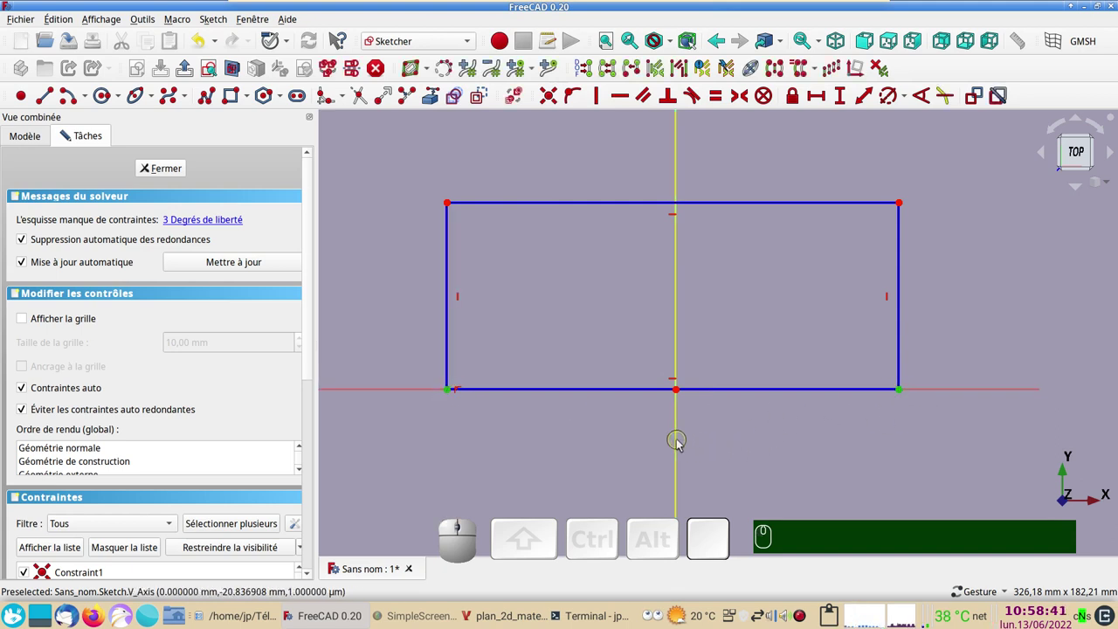
{"action": "left_click", "coordinate": [681, 445]}
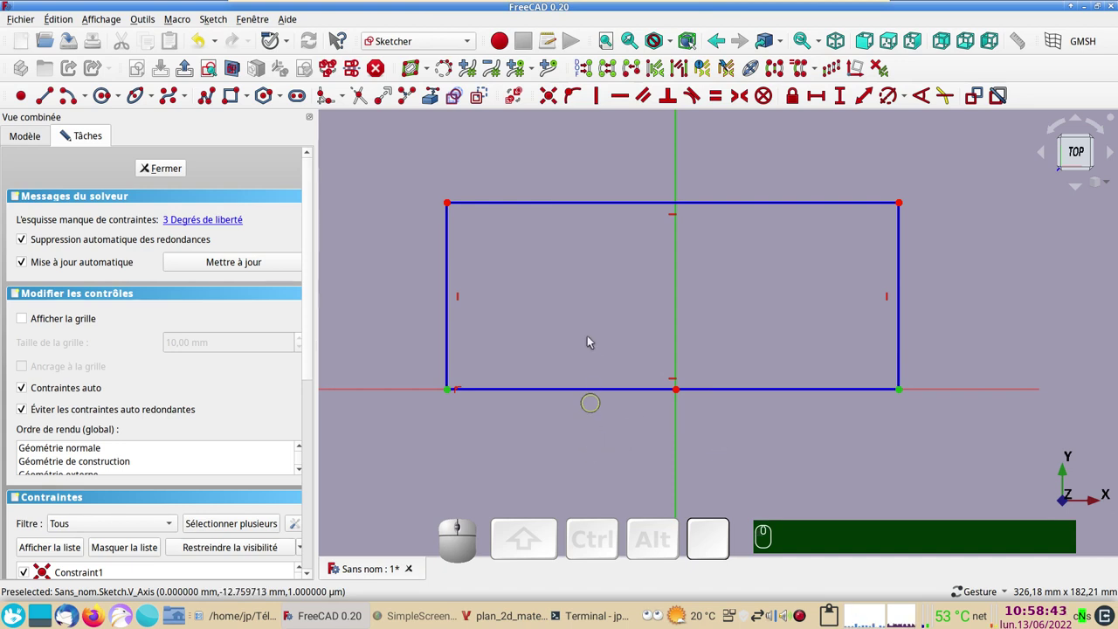
{"action": "key", "text": "s"}
- Constrain the rectangle's left side to a height of 475 mm
{"action": "left_click", "coordinate": [455, 276]}
{"action": "left_click", "coordinate": [844, 102]}
{"action": "key", "text": "KP_4"}
{"action": "key", "text": "KP_7"}
{"action": "key", "text": "KP_5"}
{"action": "key", "text": "Return"}
{"action": "scroll", "scroll_direction": "down", "scroll_amount": 3}
{"action": "type", "text": "s"}
{"action": "key", "text": "KP_4"}
{"action": "key", "text": "KP_7"}
{"action": "key", "text": "KP_5"}
{"action": "key", "text": "Return"}
{"action": "right_click", "coordinate": [911, 226]}
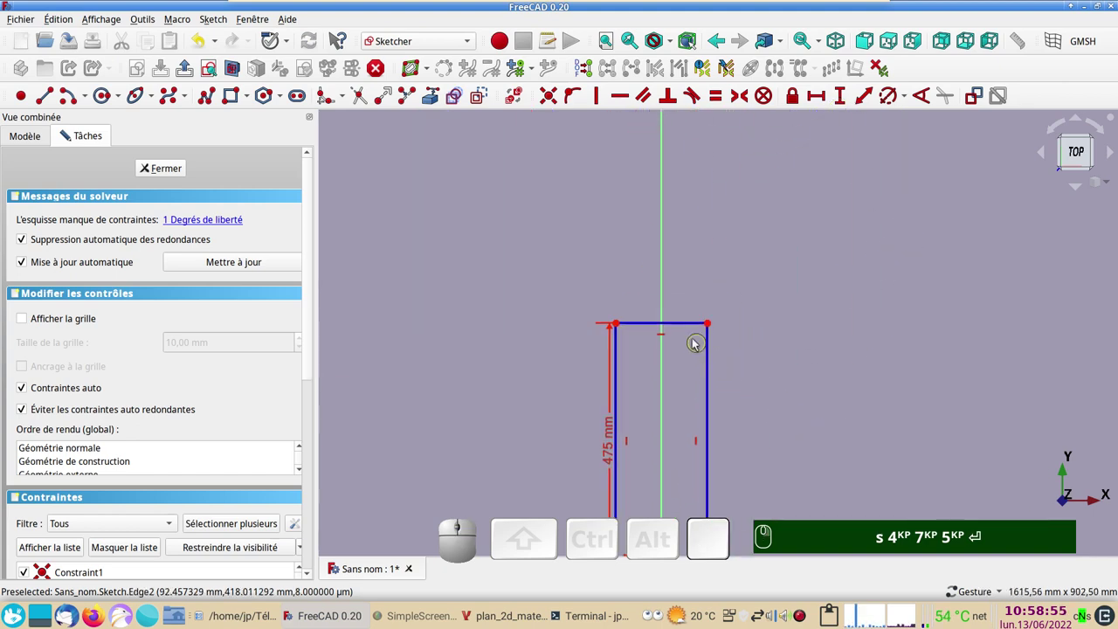
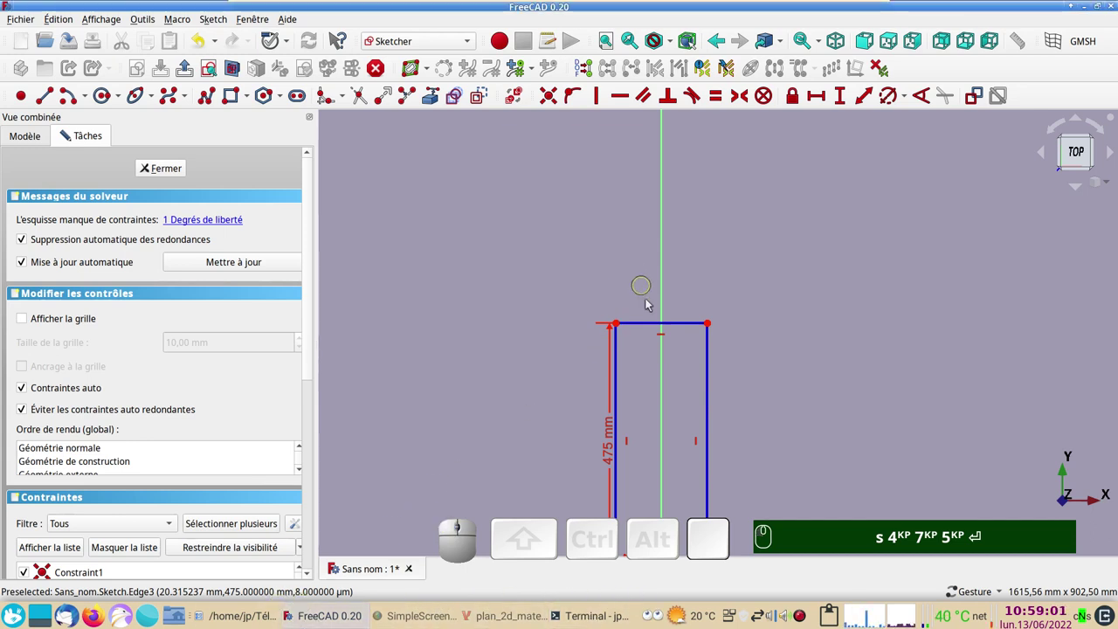
- Constrain the rectangle's top side to a width of 1400 mm, fully constraining the sketch
{"action": "left_click", "coordinate": [654, 326]}
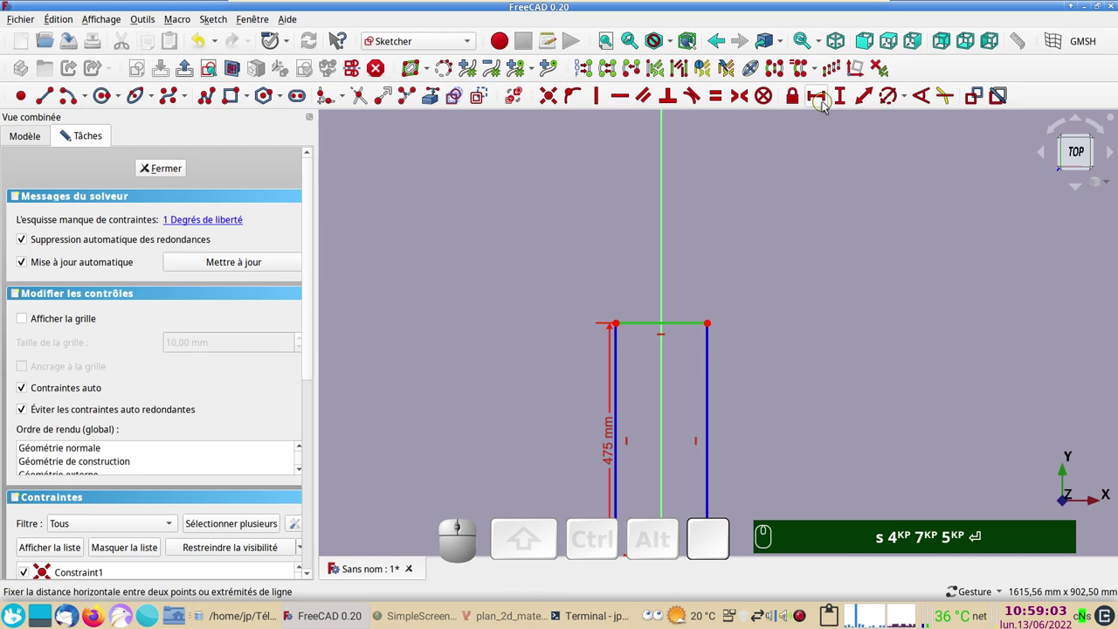
{"action": "left_click", "coordinate": [825, 105]}
{"action": "key", "text": "KP_1"}
{"action": "key", "text": "KP_4"}
{"action": "key", "text": "KP_0"}
{"action": "key", "text": "Return"}
{"action": "scroll", "scroll_direction": "down", "scroll_amount": 3}
{"action": "type", "text": "s"}
{"action": "key", "text": "KP_4"}
{"action": "key", "text": "KP_7"}
{"action": "key", "text": "KP_5"}
{"action": "key", "text": "Return"}
{"action": "key", "text": "KP_1"}
{"action": "key", "text": "KP_0"}
{"action": "right_click", "coordinate": [639, 357]}
{"action": "right_click", "coordinate": [374, 354]}
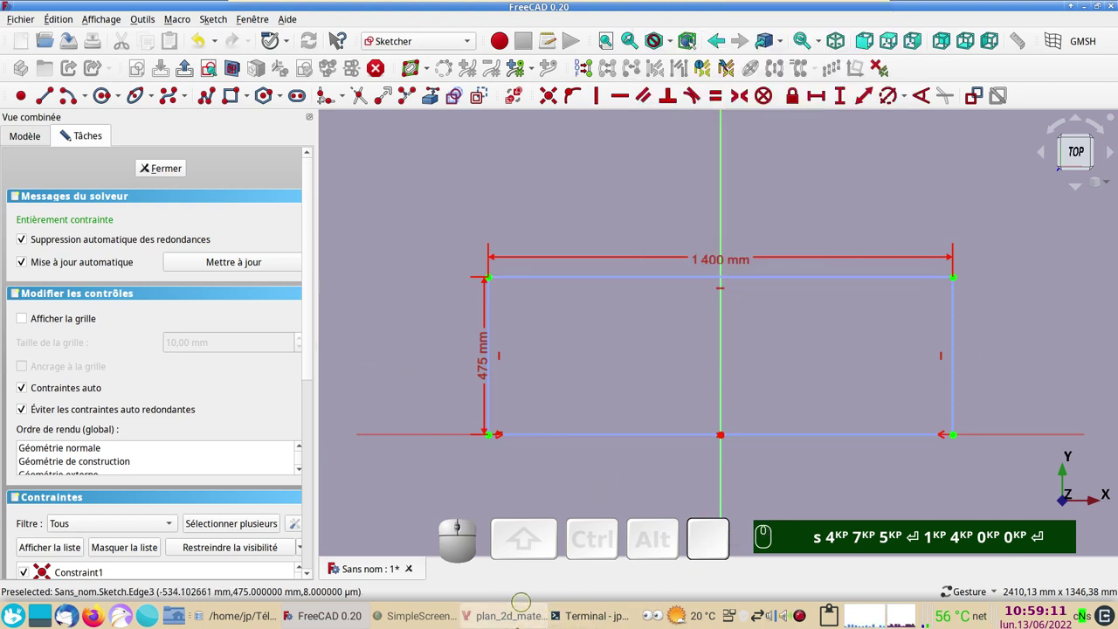
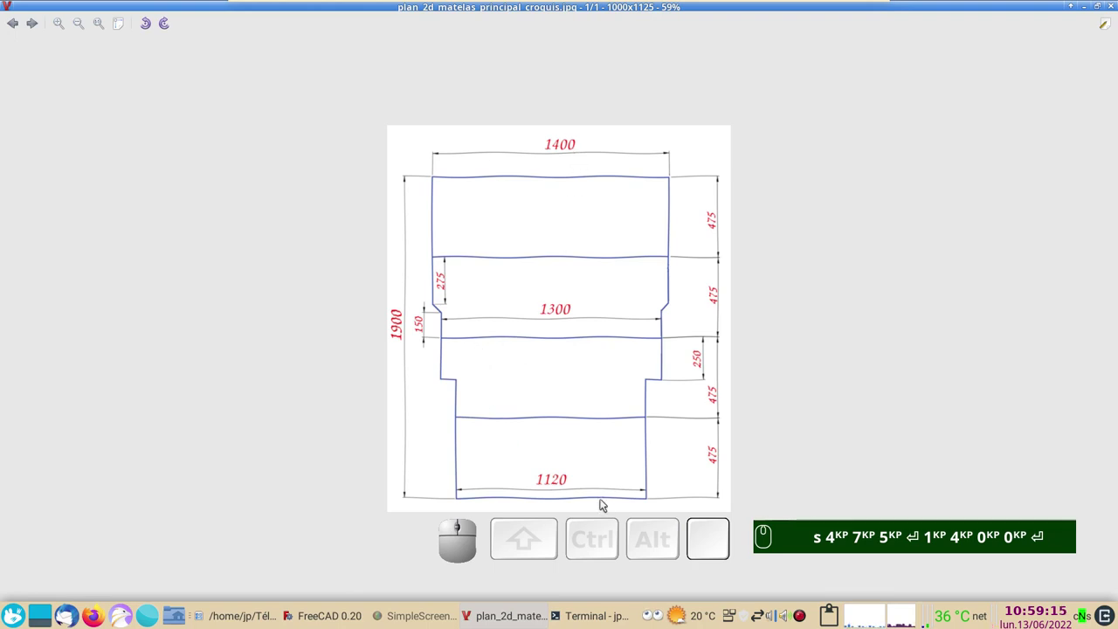
- Constrain the inner vertical lines' bottom ends onto the bottom edge and tidy the 1400 mm label
{"action": "left_click", "coordinate": [329, 593]}
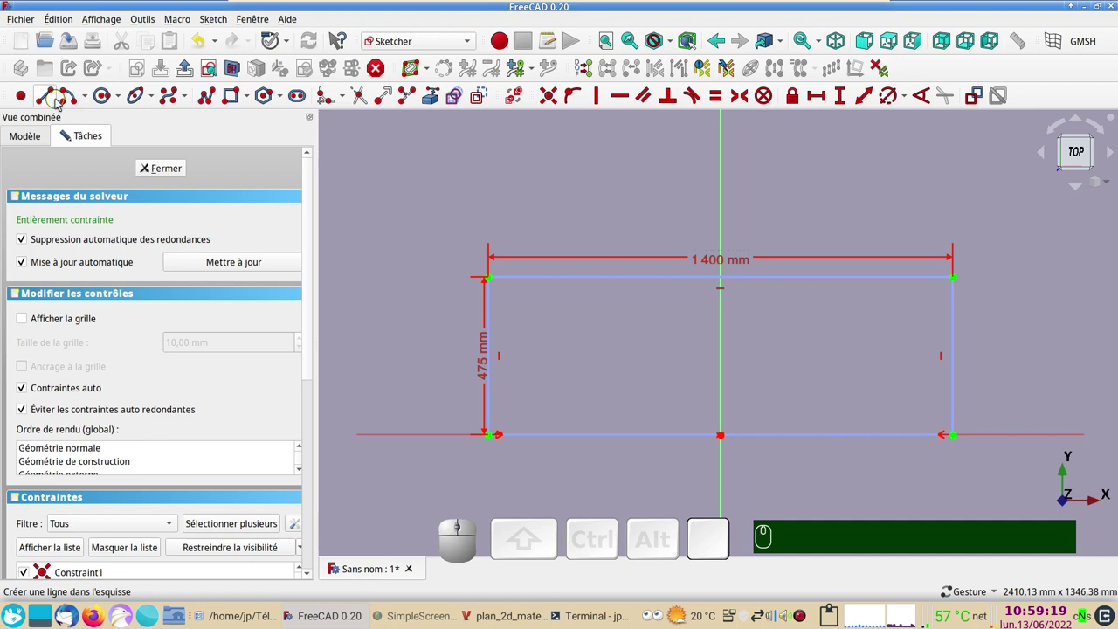
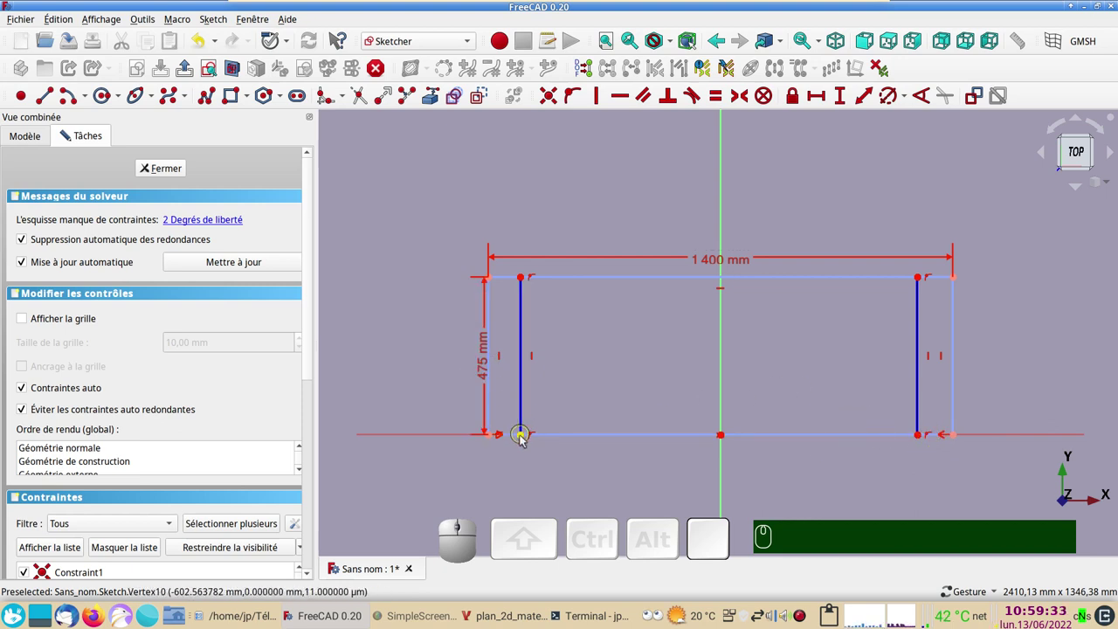
{"action": "left_click", "coordinate": [524, 441]}
{"action": "left_click", "coordinate": [921, 441]}
{"action": "left_click", "coordinate": [726, 472]}
{"action": "key", "text": "s"}
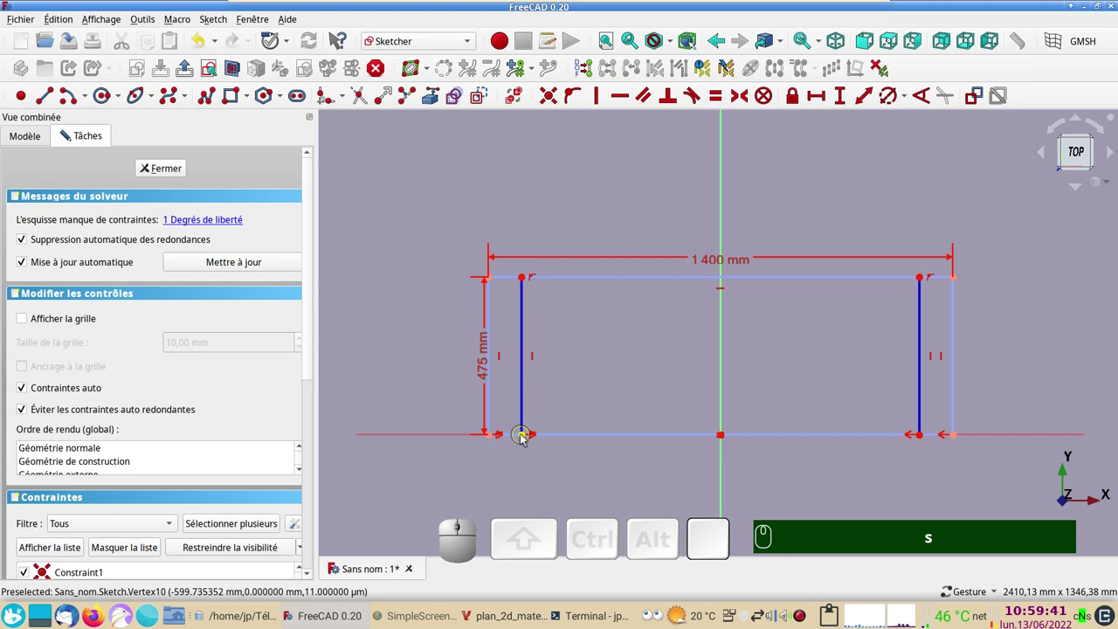
{"action": "left_click_drag", "start_coordinate": [719, 261], "coordinate": [564, 301]}
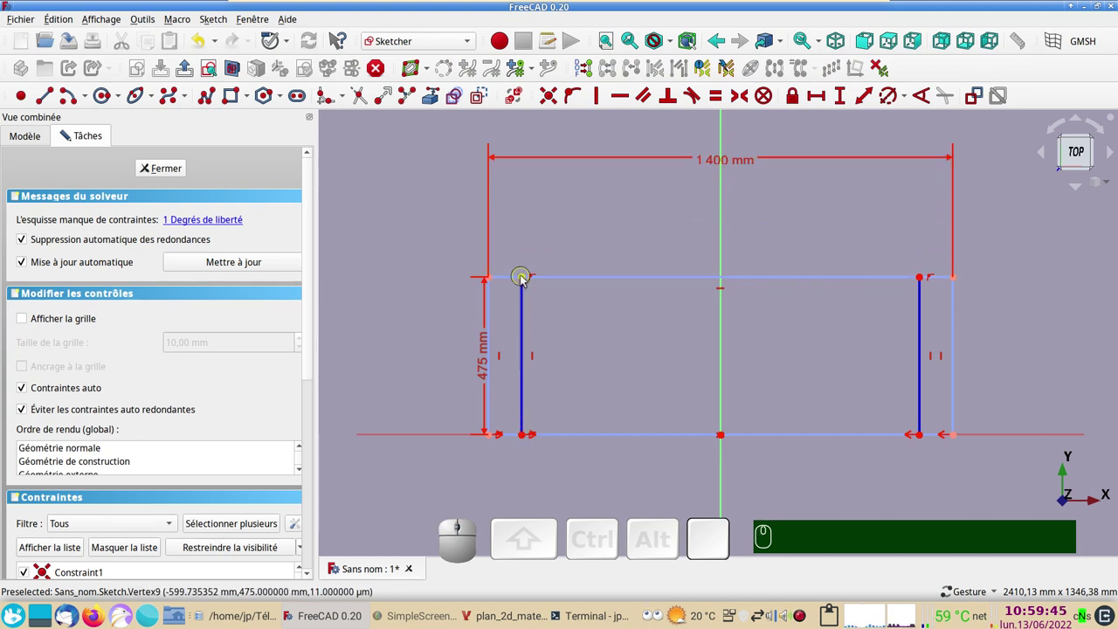
- Set the 1300 mm horizontal distance between the first pair of inner lines
{"action": "left_click", "coordinate": [524, 280]}
{"action": "left_click", "coordinate": [925, 279]}
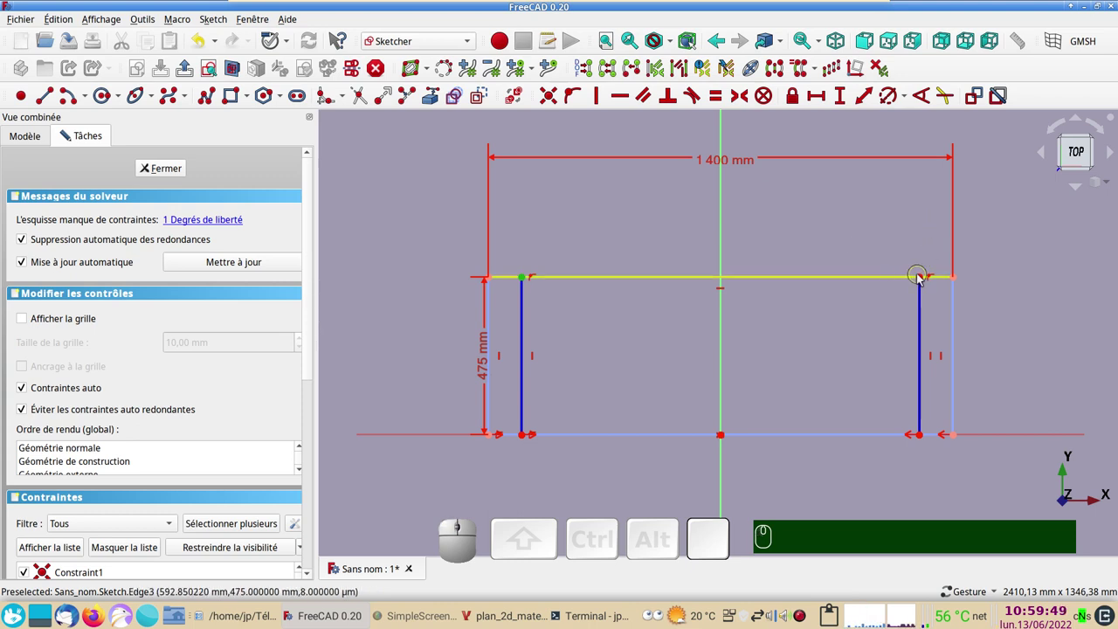
{"action": "left_click", "coordinate": [922, 281]}
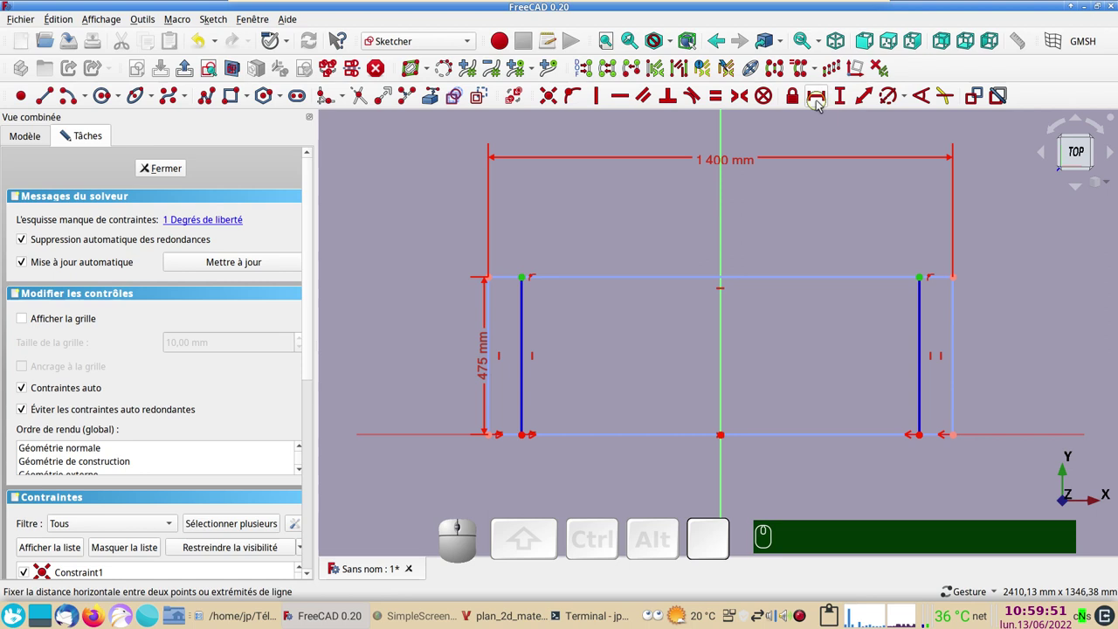
{"action": "left_click", "coordinate": [821, 95]}
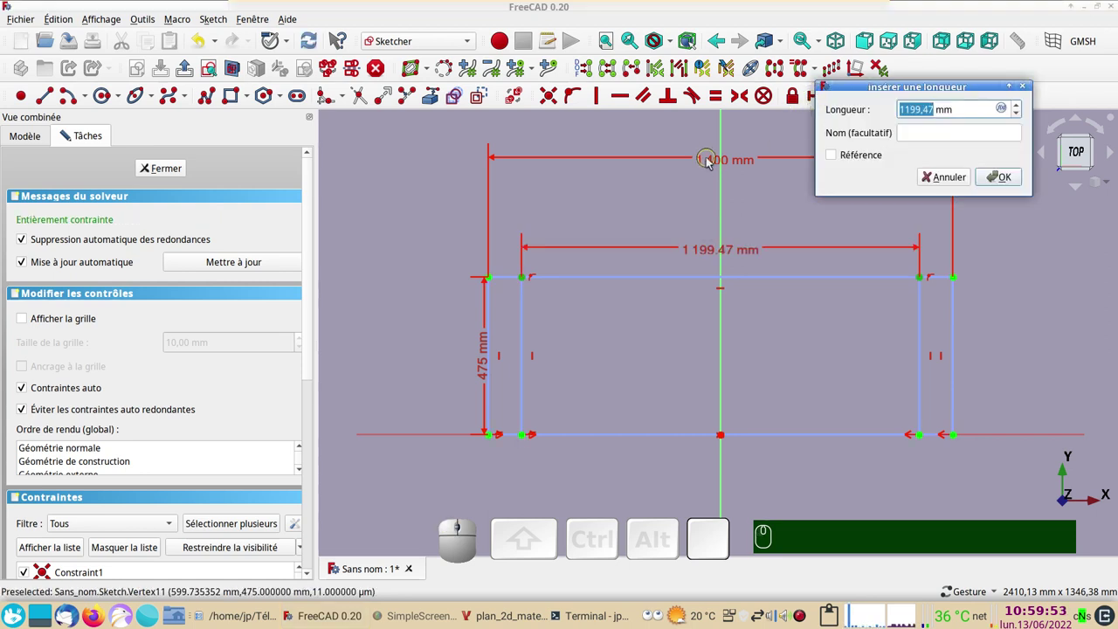
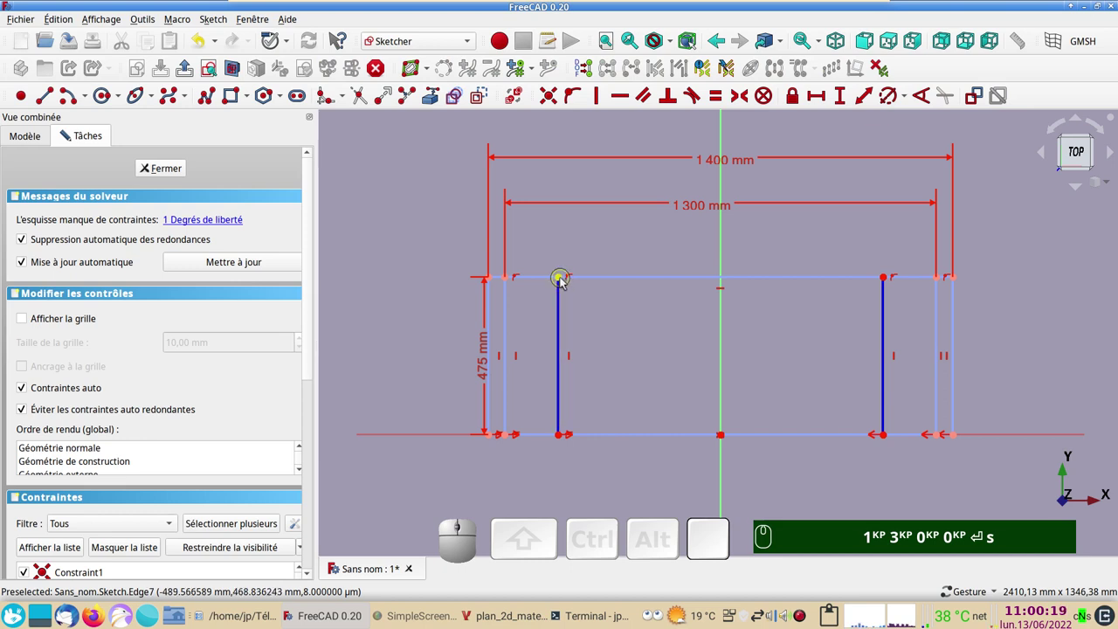
- Set the 1120 mm width between the innermost lines and move the 475 mm label aside
{"action": "left_click", "coordinate": [563, 283]}
{"action": "left_click", "coordinate": [887, 282]}
{"action": "left_click", "coordinate": [821, 105]}
{"action": "key", "text": "KP_1"}
{"action": "key", "text": "KP_1"}
{"action": "key", "text": "KP_1"}
{"action": "key", "text": "KP_2"}
{"action": "key", "text": "KP_0"}
{"action": "key", "text": "Return"}
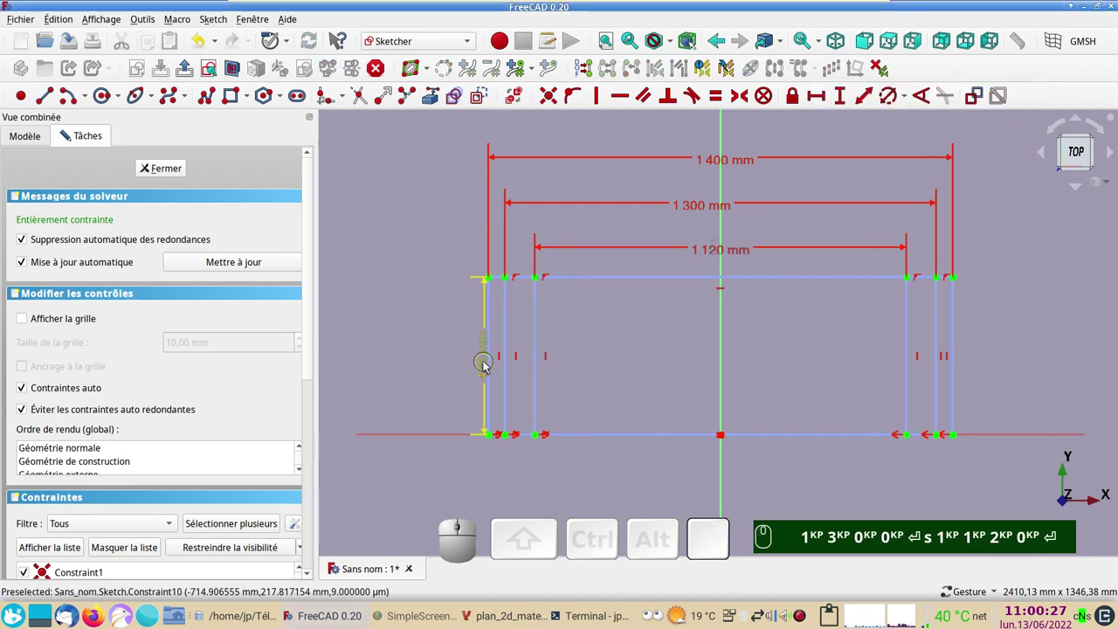
{"action": "left_click_drag", "start_coordinate": [487, 366], "coordinate": [429, 347]}
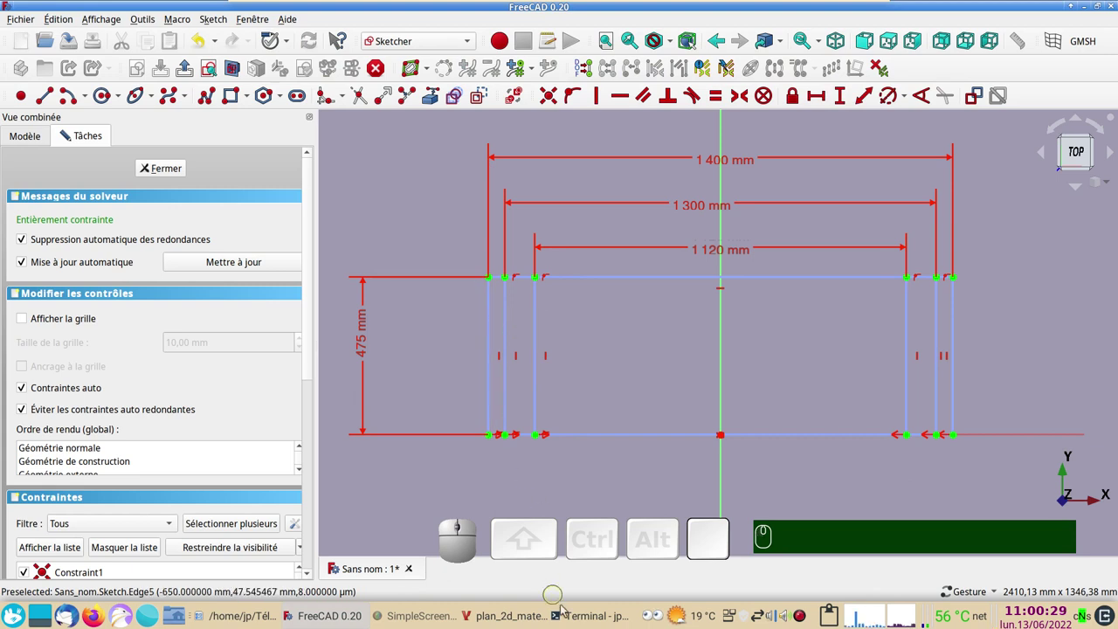
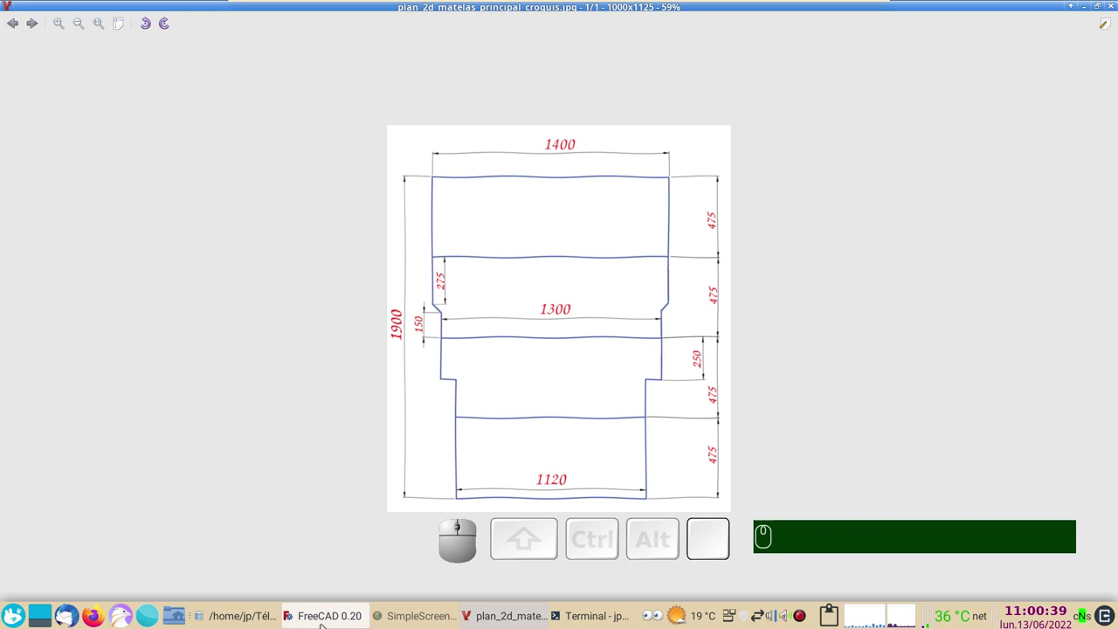
- Draw a horizontal line across the outline 275 mm below the top
{"action": "left_click", "coordinate": [327, 593]}
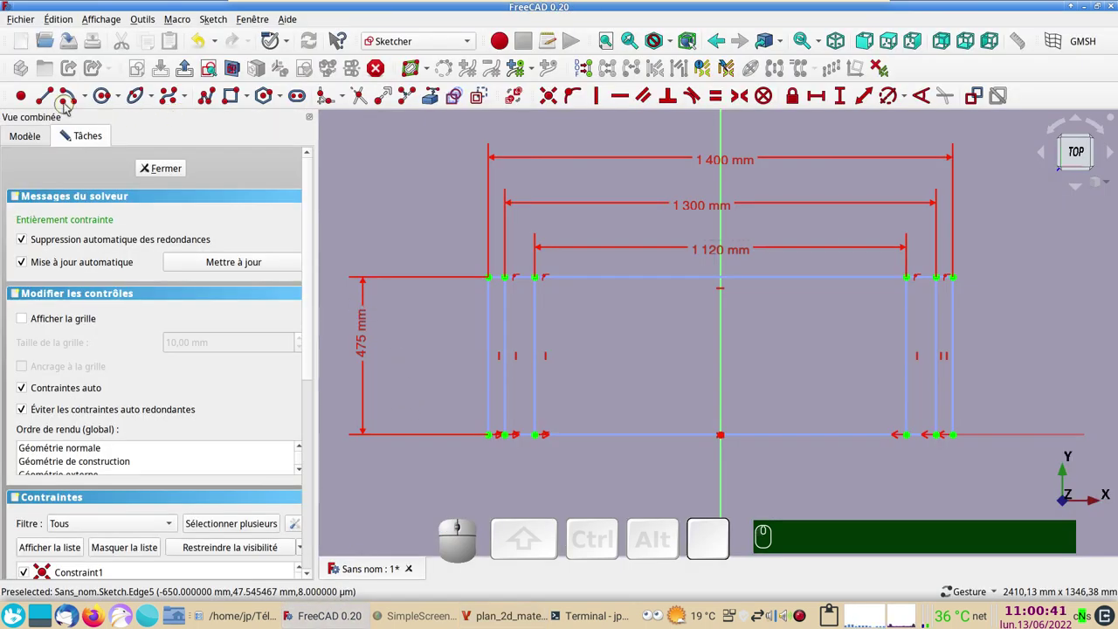
{"action": "left_click", "coordinate": [50, 105]}
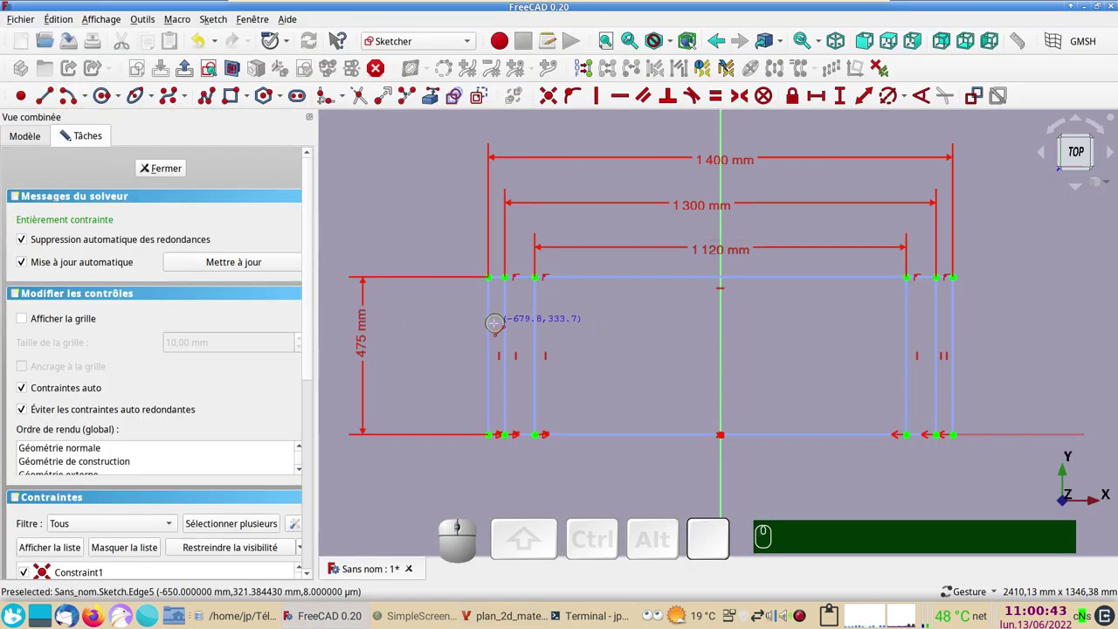
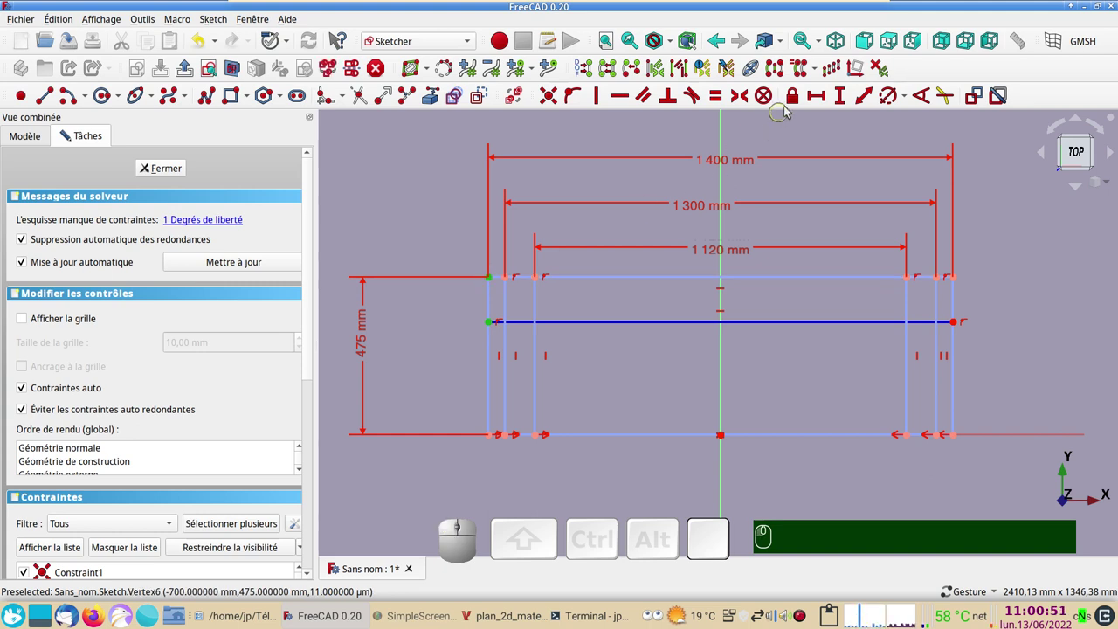
{"action": "left_click", "coordinate": [841, 103]}
{"action": "key", "text": "KP_2"}
{"action": "key", "text": "KP_7"}
{"action": "key", "text": "KP_5"}
{"action": "key", "text": "Return"}
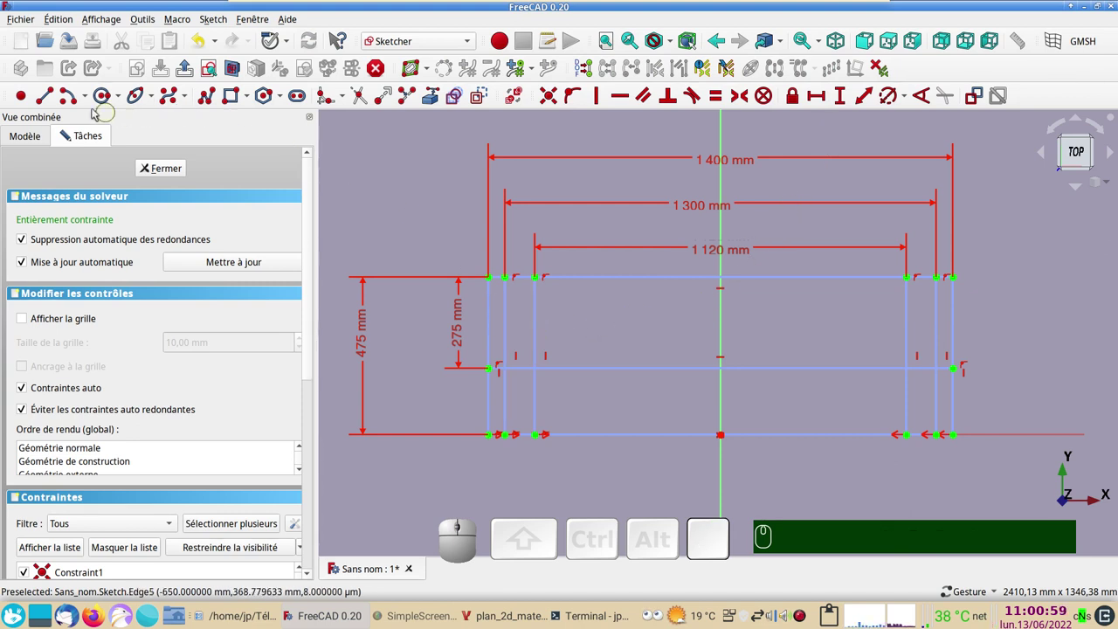
- Draw a second horizontal line 250 mm below the top and tidy its label
{"action": "left_click", "coordinate": [46, 99]}
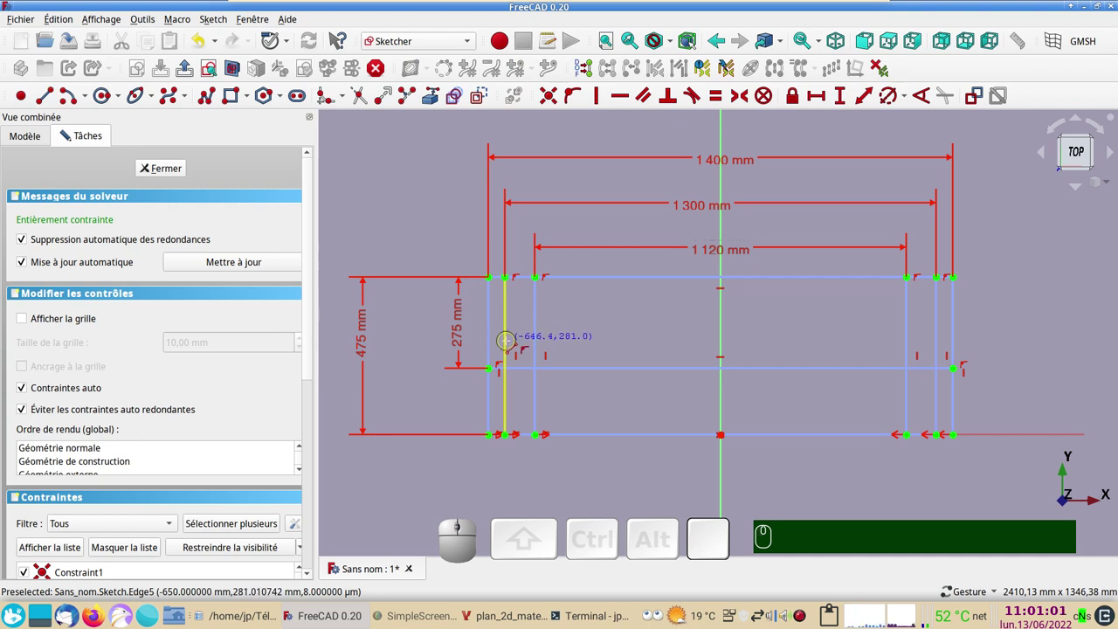
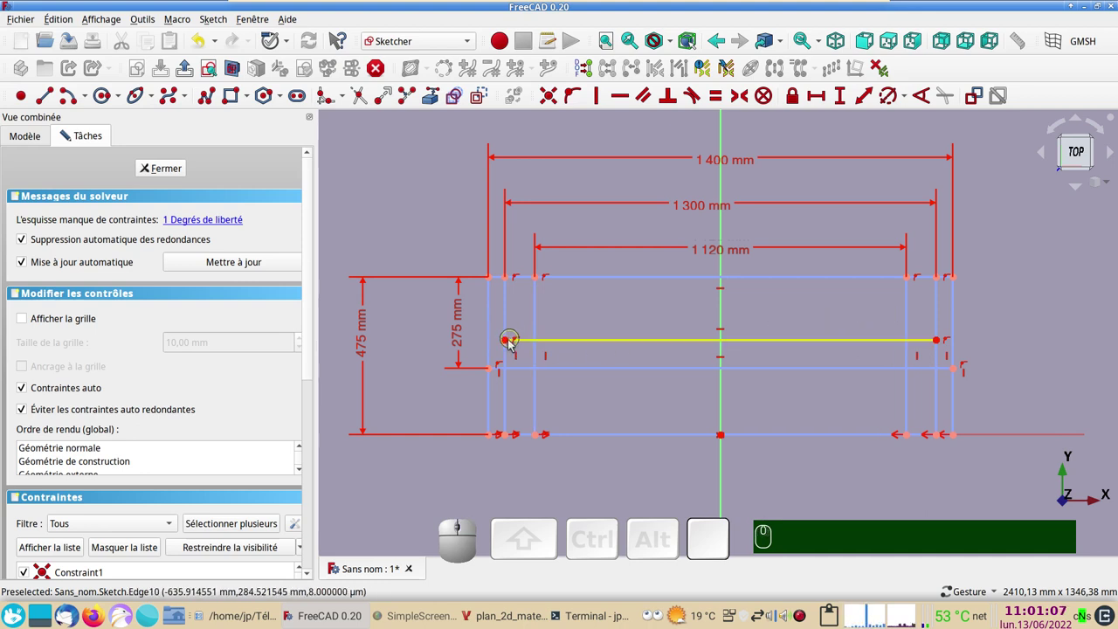
{"action": "left_click", "coordinate": [512, 344]}
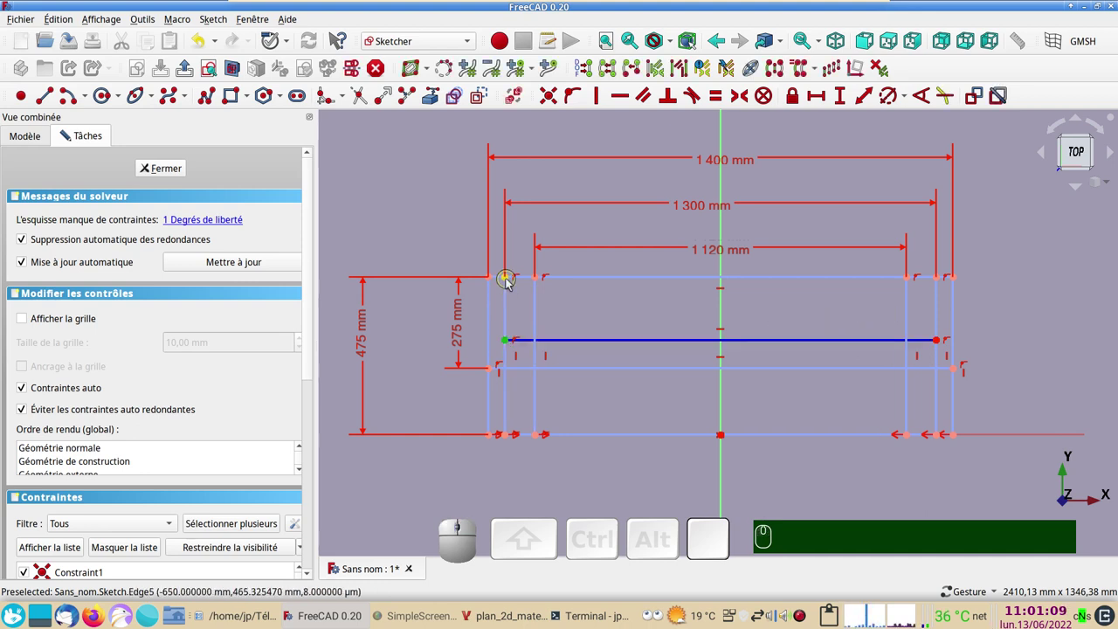
{"action": "left_click", "coordinate": [509, 282]}
{"action": "left_click", "coordinate": [845, 107]}
{"action": "key", "text": "KP_2"}
{"action": "key", "text": "KP_5"}
{"action": "key", "text": "KP_0"}
{"action": "key", "text": "Return"}
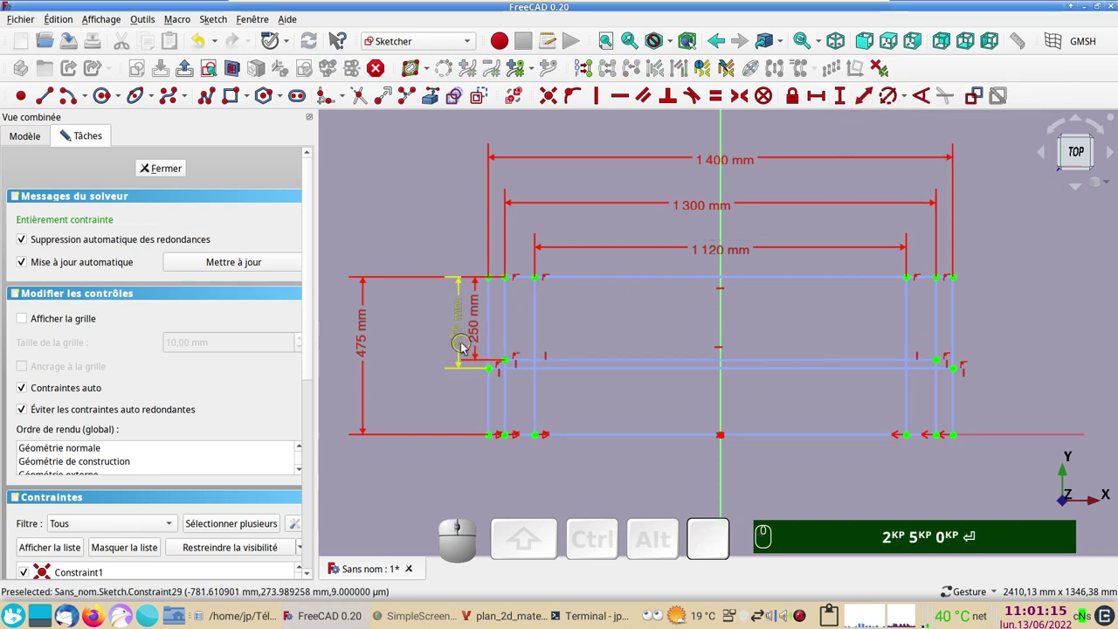
{"action": "left_click_drag", "start_coordinate": [465, 349], "coordinate": [503, 334]}
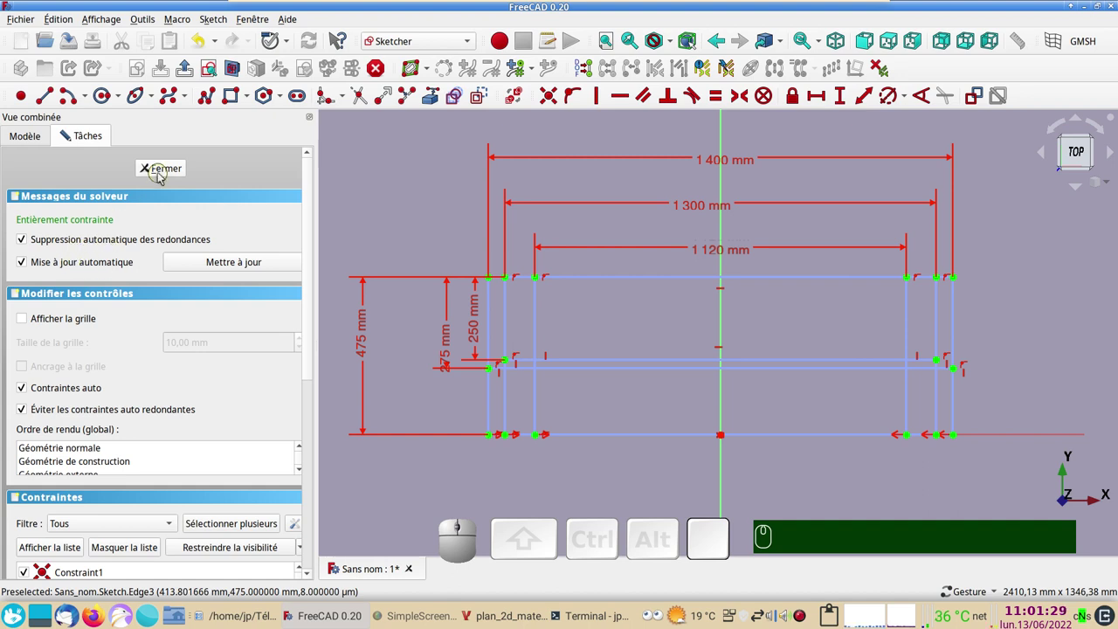
- Copy the sketch and paste it three times as Sketch001 to Sketch003
{"action": "left_click", "coordinate": [162, 178]}
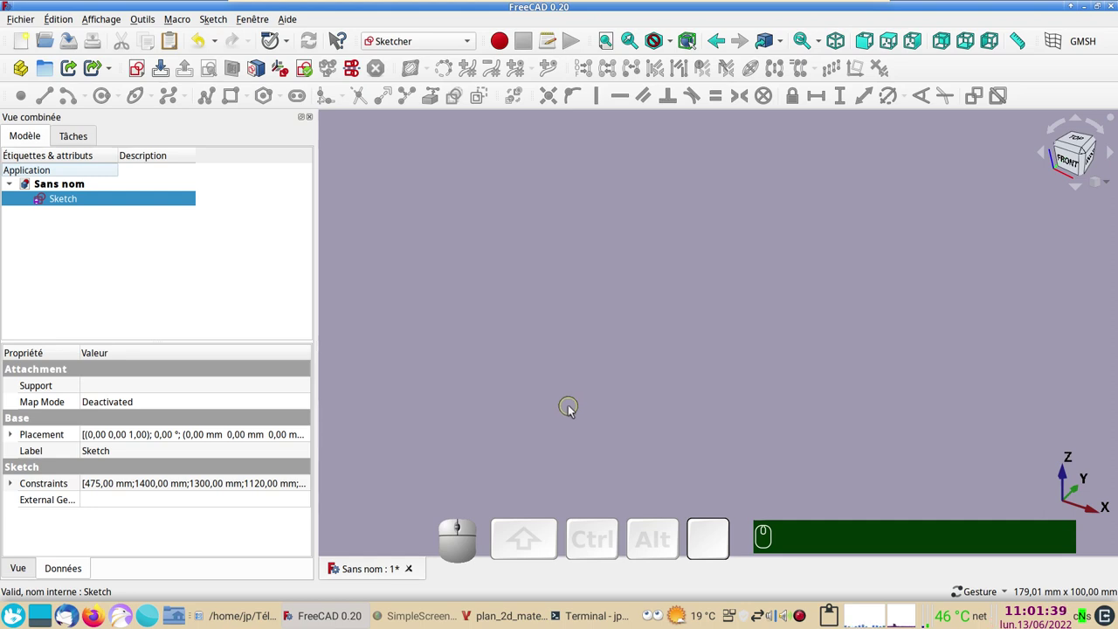
{"action": "right_click", "coordinate": [68, 200]}
{"action": "left_click", "coordinate": [133, 393]}
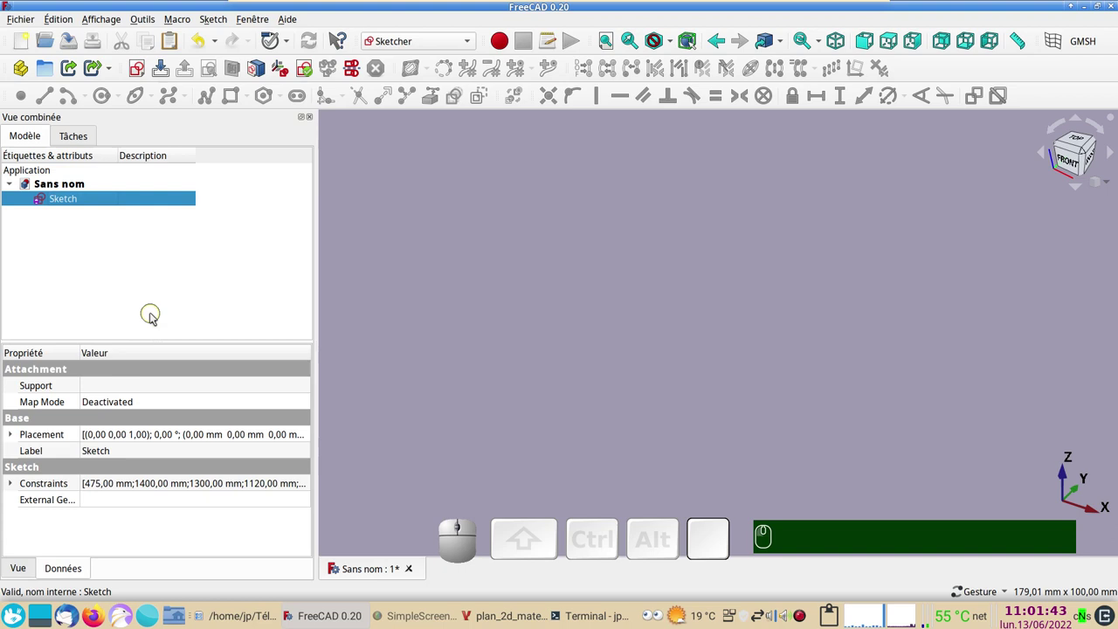
{"action": "right_click", "coordinate": [64, 250]}
{"action": "left_click", "coordinate": [104, 419]}
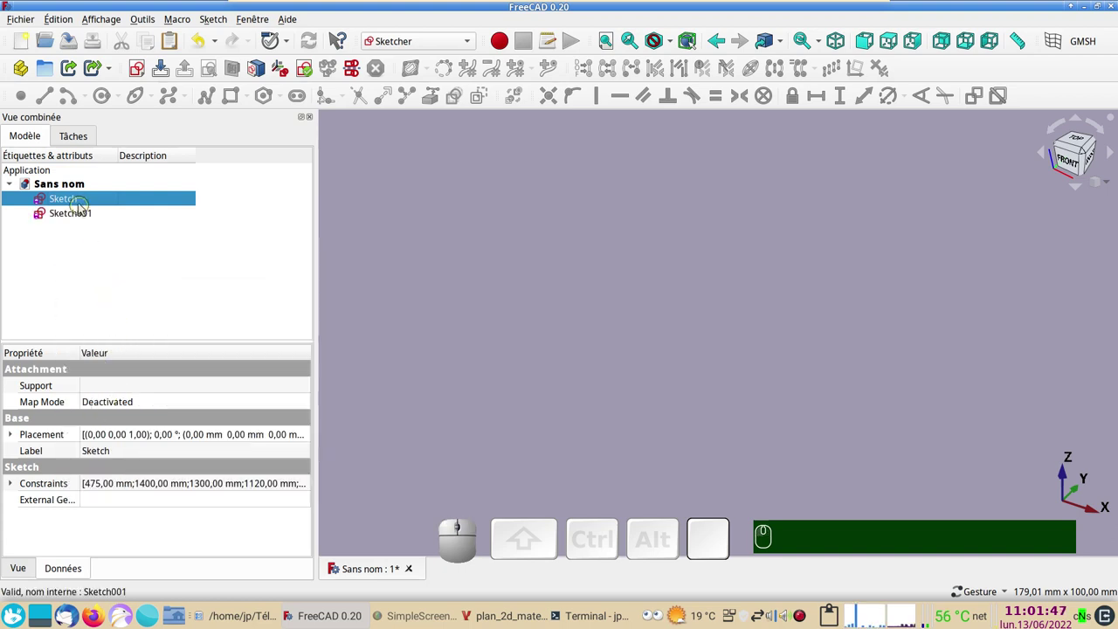
{"action": "key", "text": "ctrl+v"}
{"action": "key", "text": "ctrl+v"}
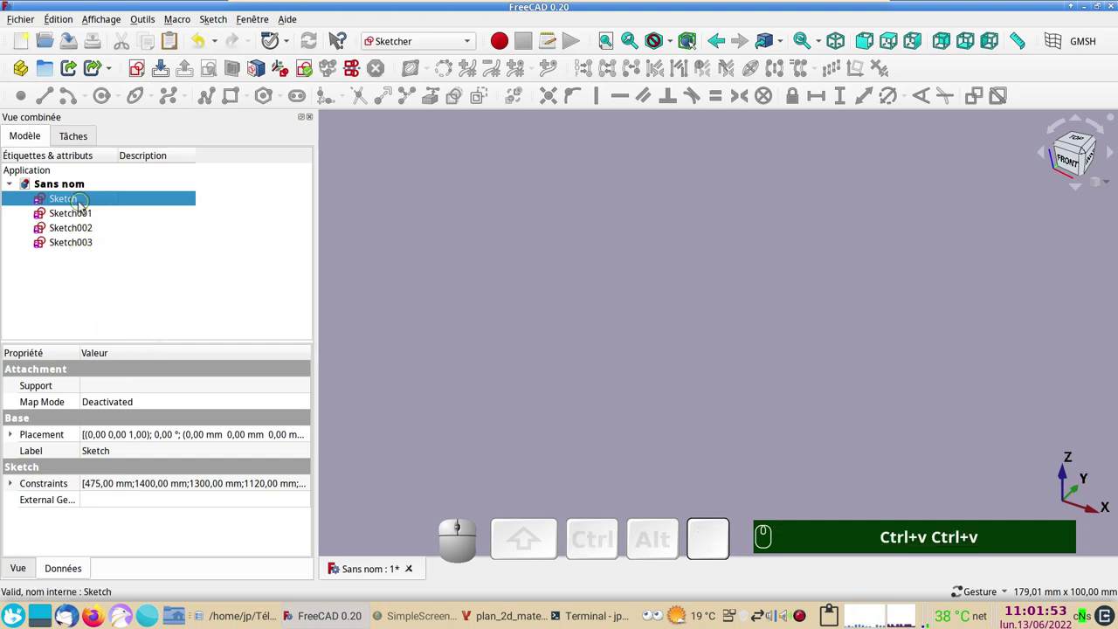
- Select the original sketch and reopen it for editing
{"action": "left_click", "coordinate": [83, 207]}
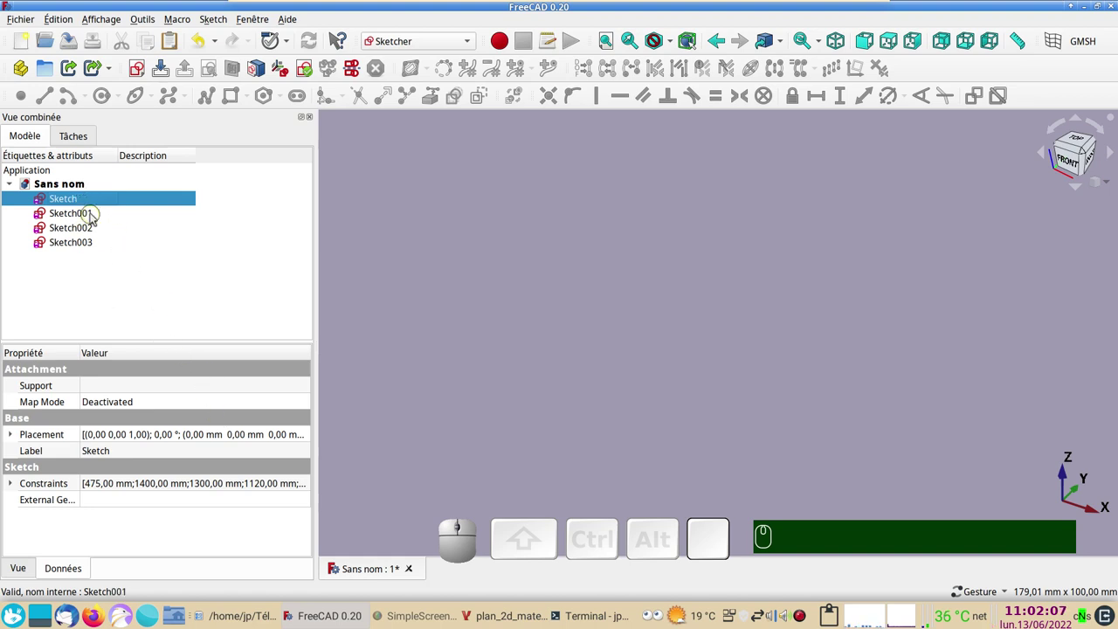
{"action": "left_click", "coordinate": [78, 207]}
{"action": "scroll", "scroll_direction": "down", "scroll_amount": 3}
{"action": "left_click", "coordinate": [616, 45]}
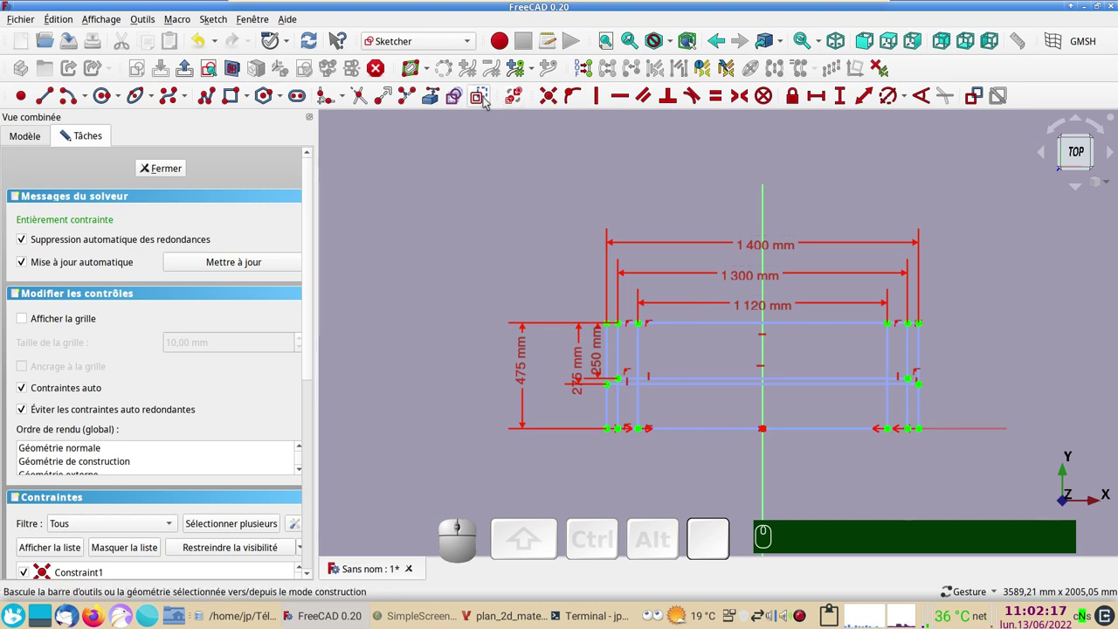
- Draw a rectangle over the full outer outline and finish editing the sketch
{"action": "left_click", "coordinate": [486, 103]}
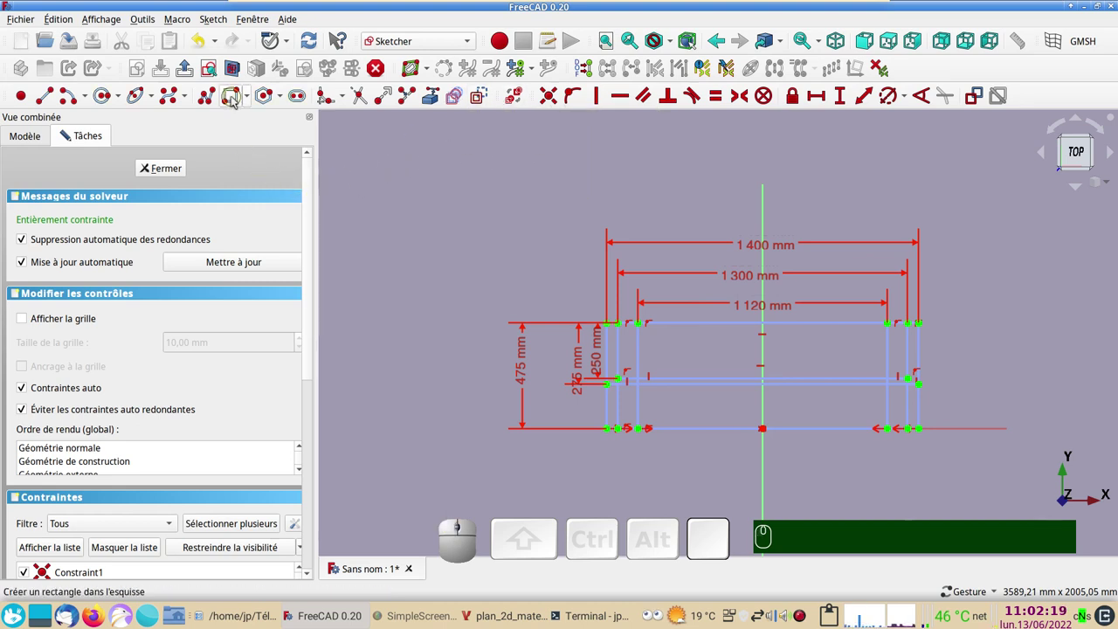
{"action": "left_click", "coordinate": [235, 101]}
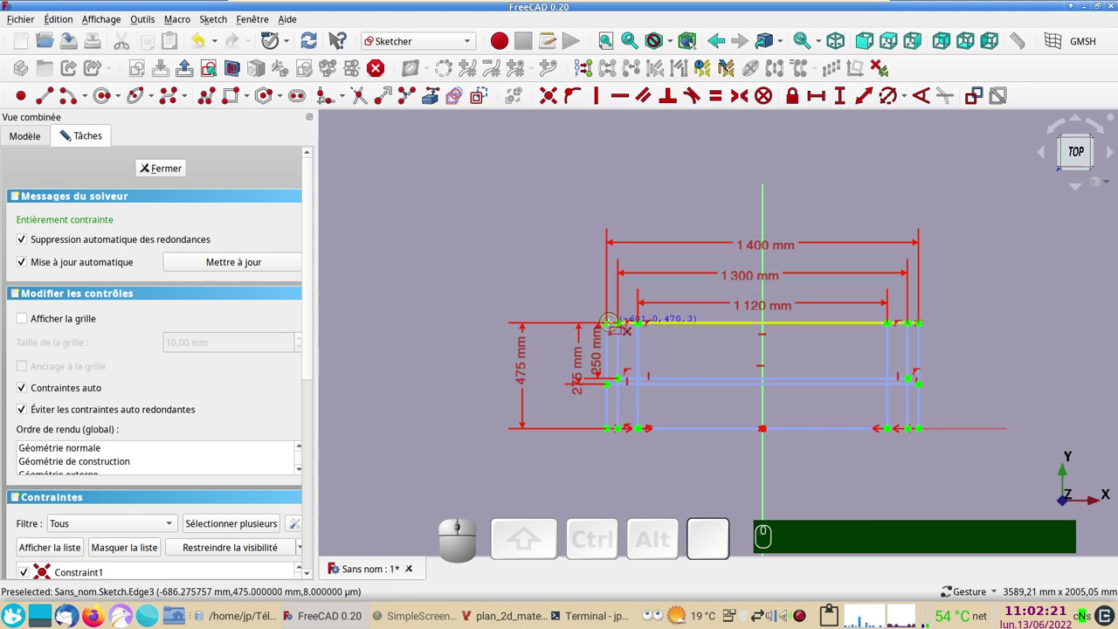
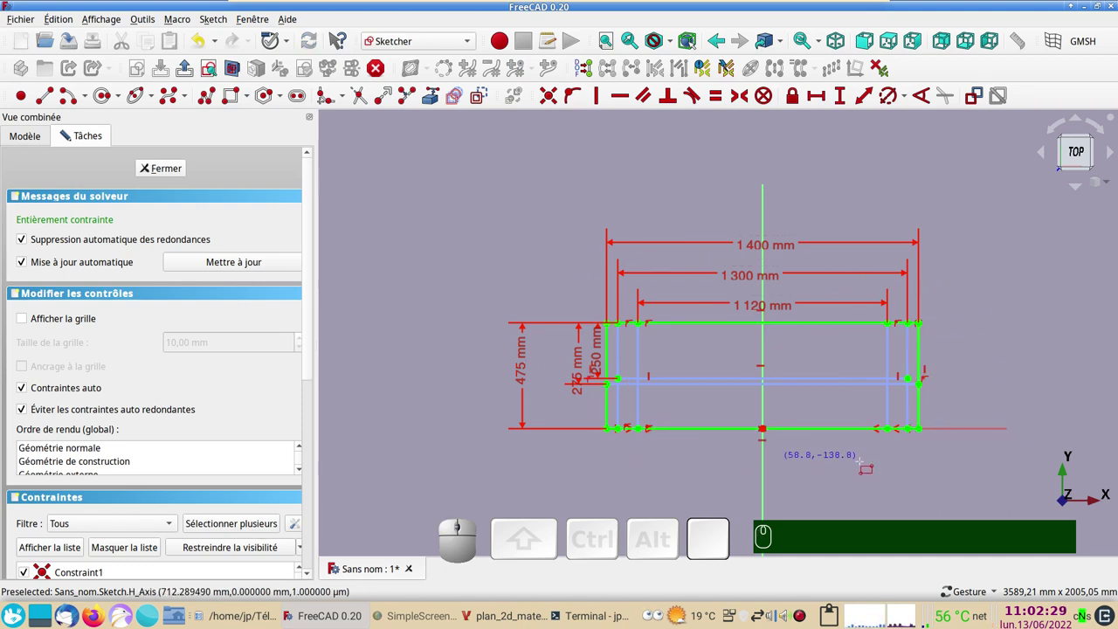
{"action": "left_click", "coordinate": [157, 172]}
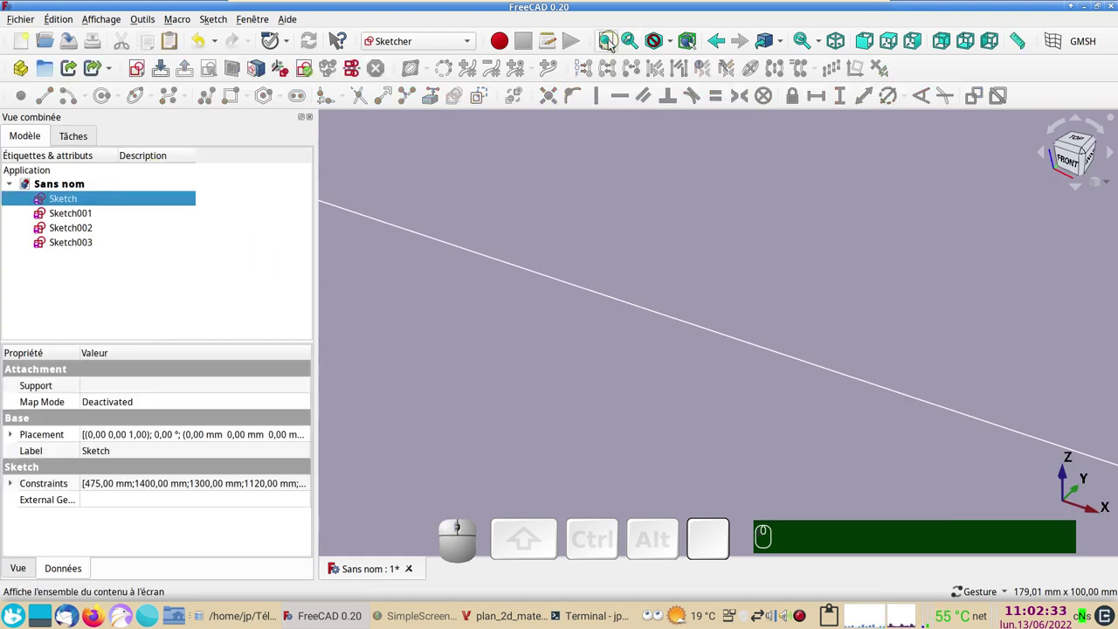
- Fit the sketch in a top view and bring up its Placement editor
{"action": "left_click", "coordinate": [611, 46]}
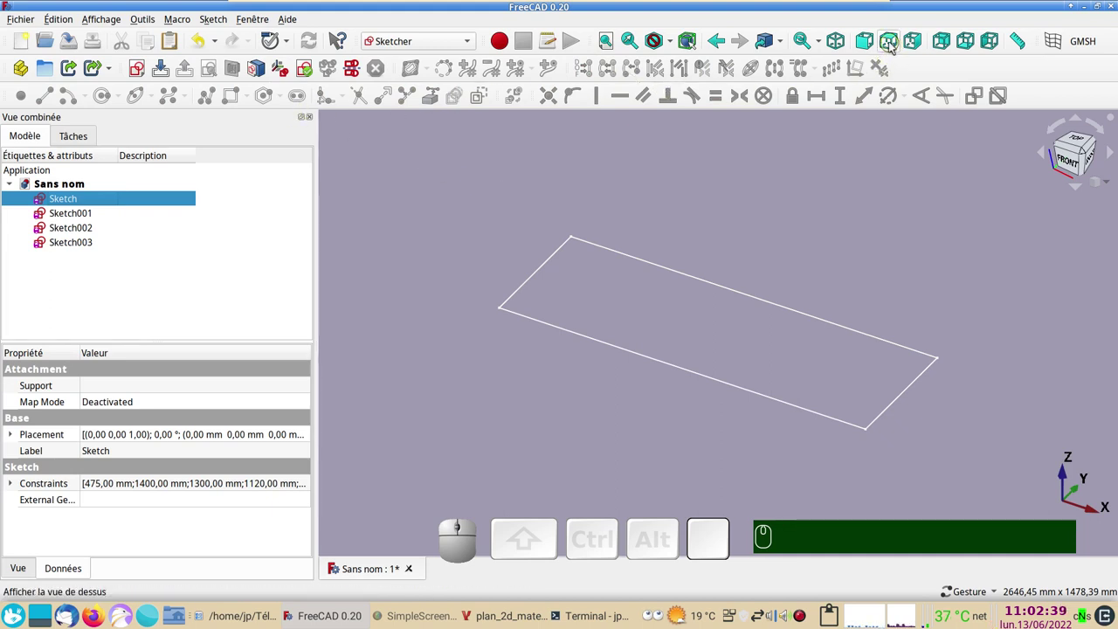
{"action": "left_click", "coordinate": [1072, 141]}
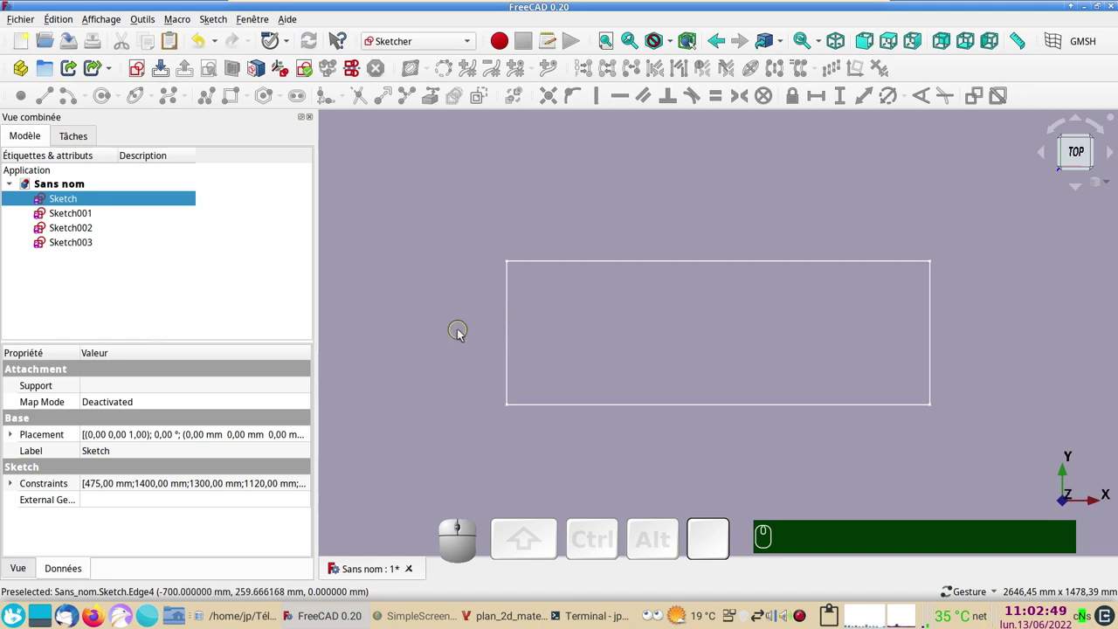
{"action": "left_click", "coordinate": [308, 440]}
- Set the rectangle sketch's Placement Y to 475*3 = 1425 mm and confirm
{"action": "left_click", "coordinate": [311, 437]}
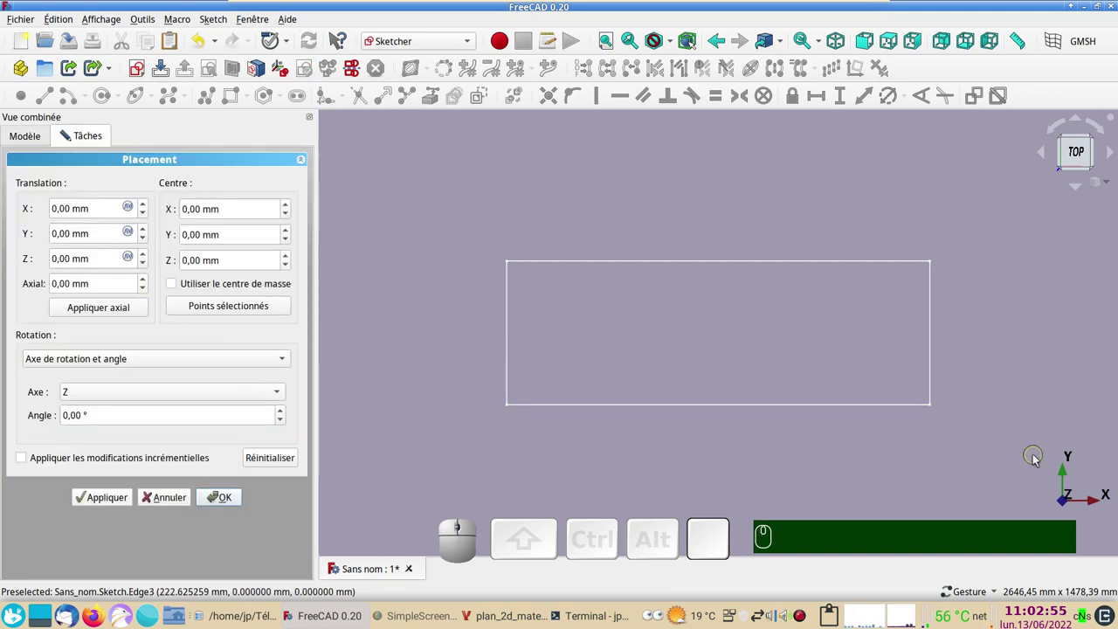
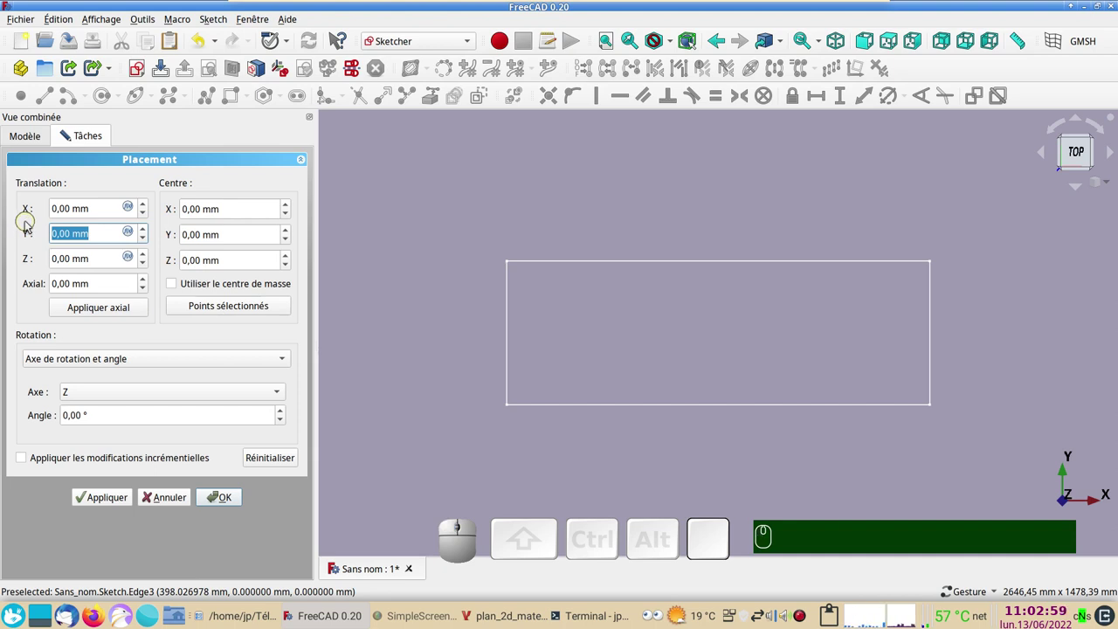
{"action": "key", "text": "KP_4"}
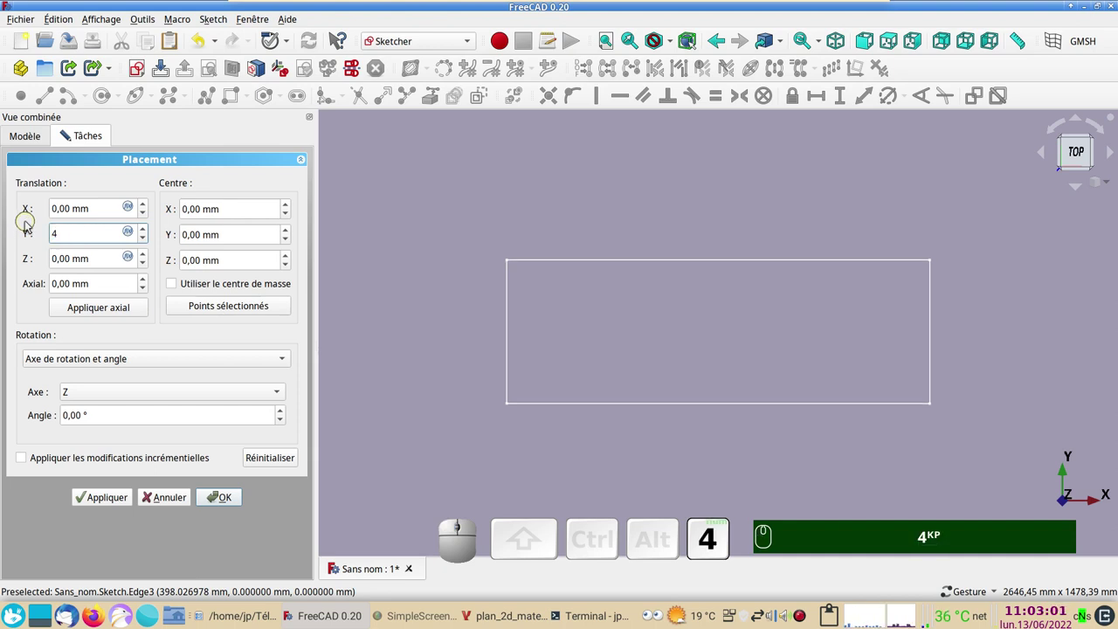
{"action": "key", "text": "KP_7"}
{"action": "key", "text": "KP_5"}
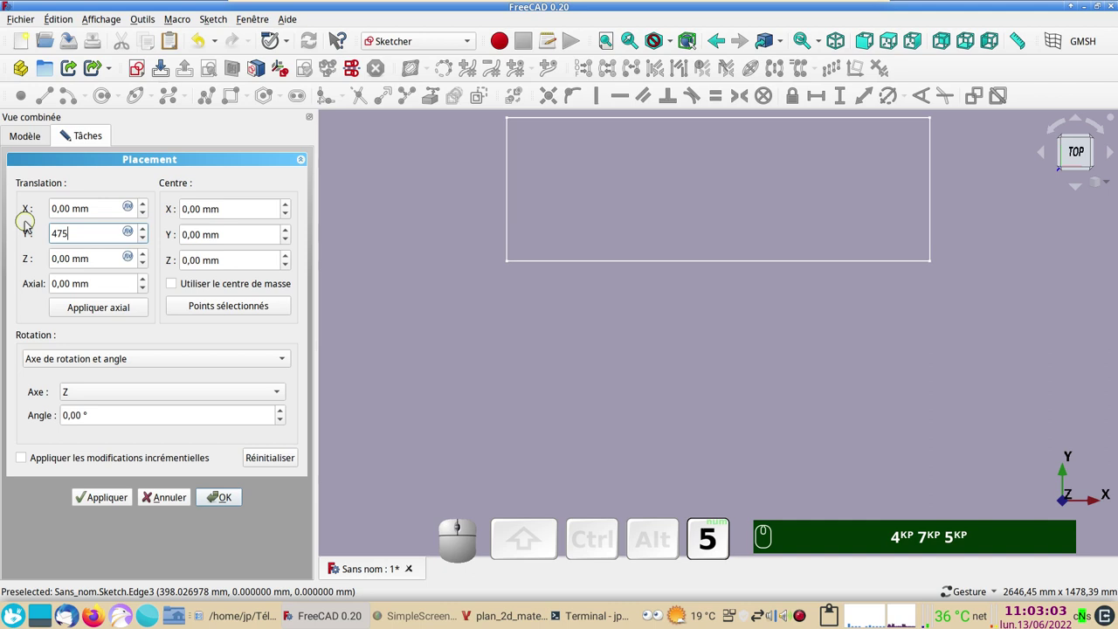
{"action": "key", "text": "KP_Multiply"}
{"action": "key", "text": "KP_3"}
{"action": "key", "text": "Return"}
{"action": "scroll", "scroll_direction": "down", "scroll_amount": 3}
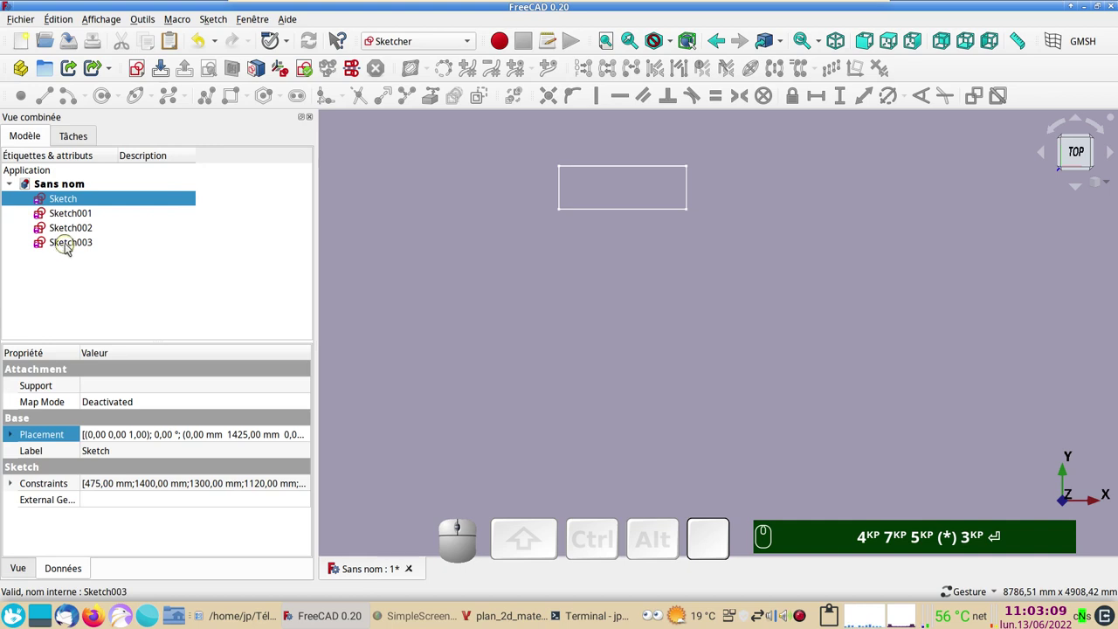
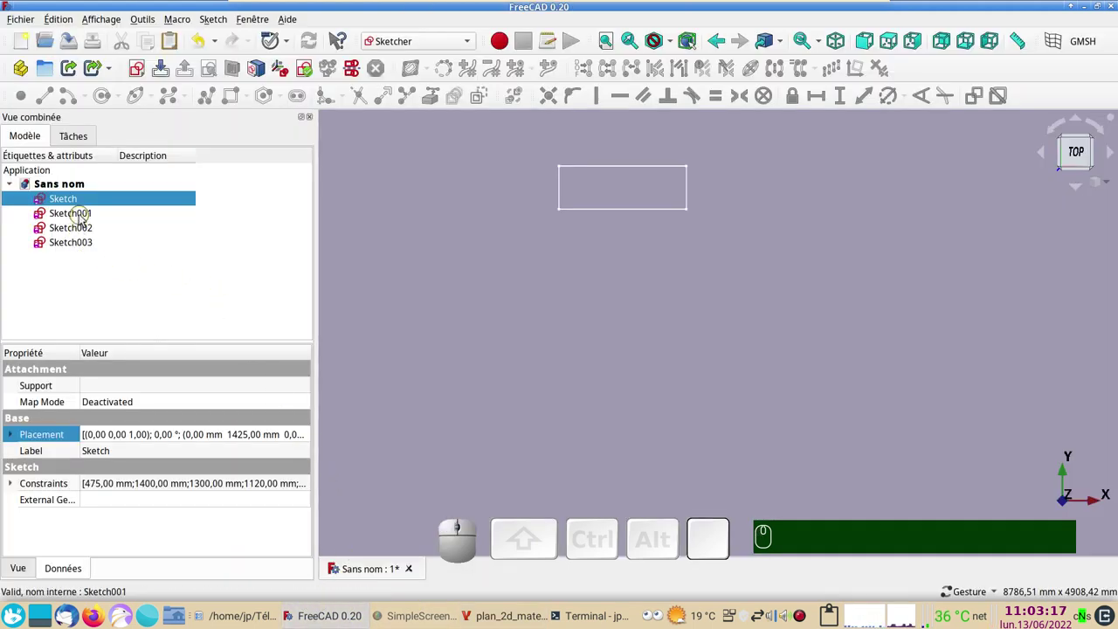
- Open Sketch001, the nested-outline copy, for editing from the model tree
{"action": "left_click", "coordinate": [85, 220]}
{"action": "left_click", "coordinate": [84, 220]}
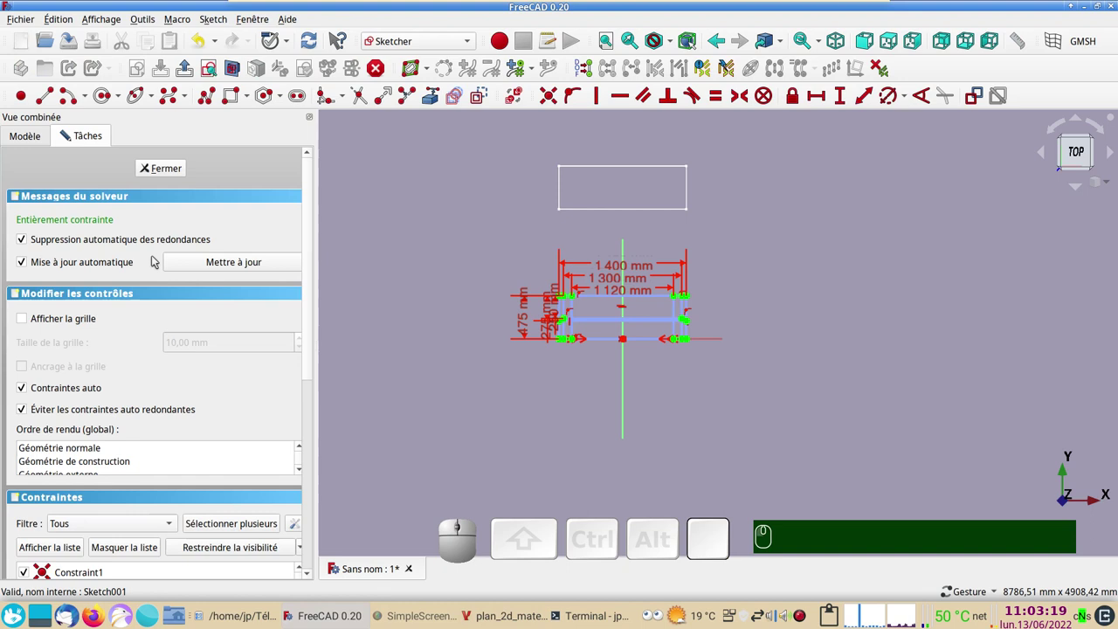
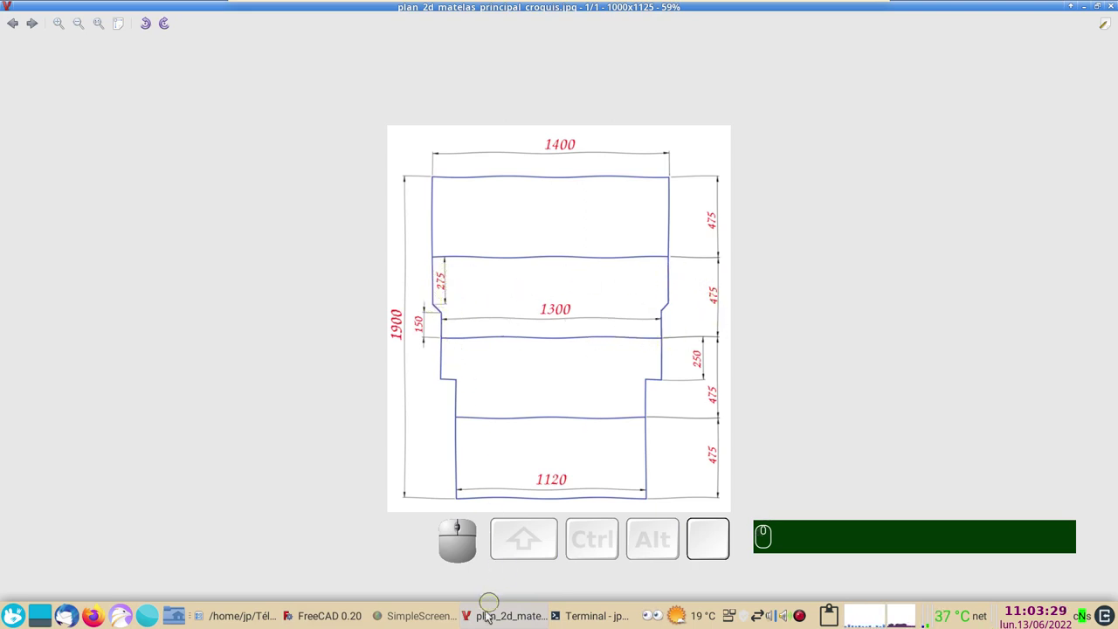
- Trace the notched section outline with the Polyline tool over the construction lines
{"action": "left_click", "coordinate": [336, 620]}
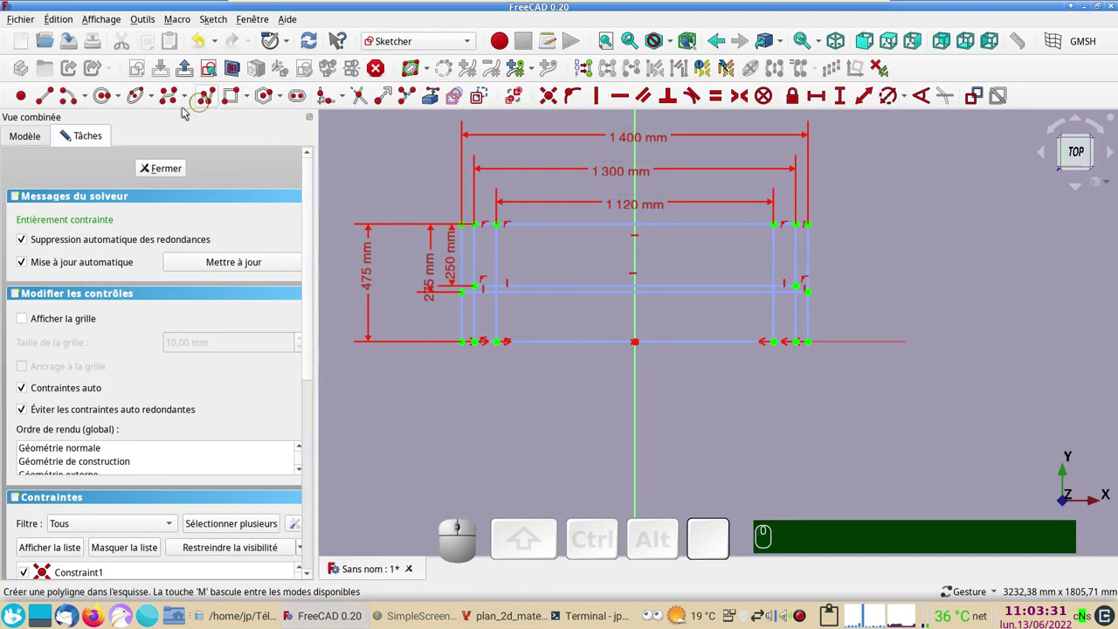
{"action": "left_click", "coordinate": [211, 100]}
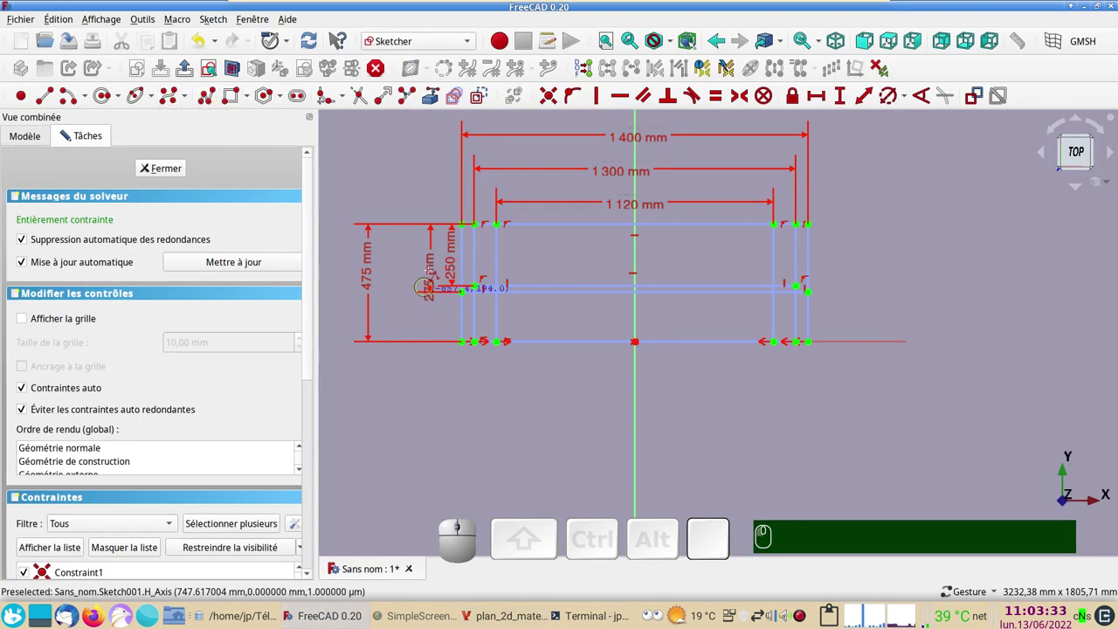
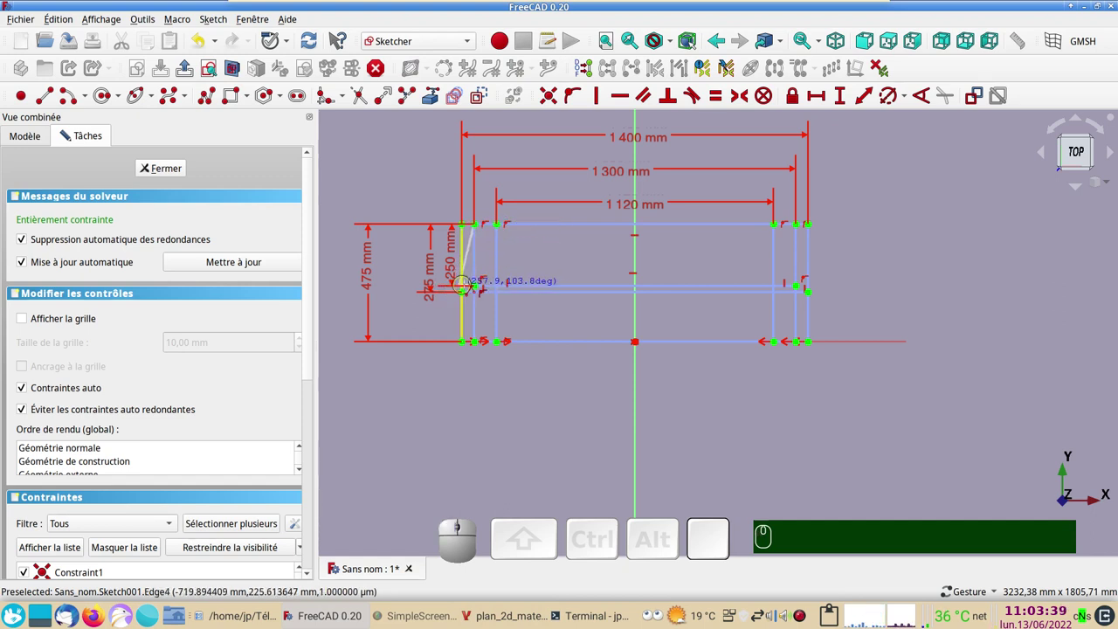
{"action": "key", "text": "Escape"}
{"action": "left_click", "coordinate": [213, 102]}
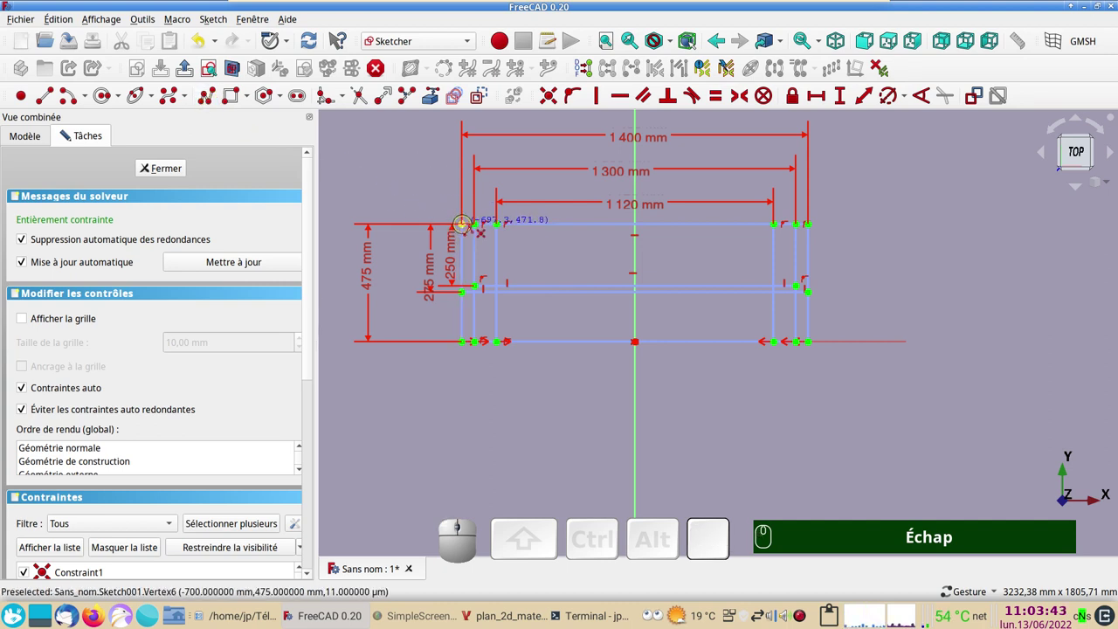
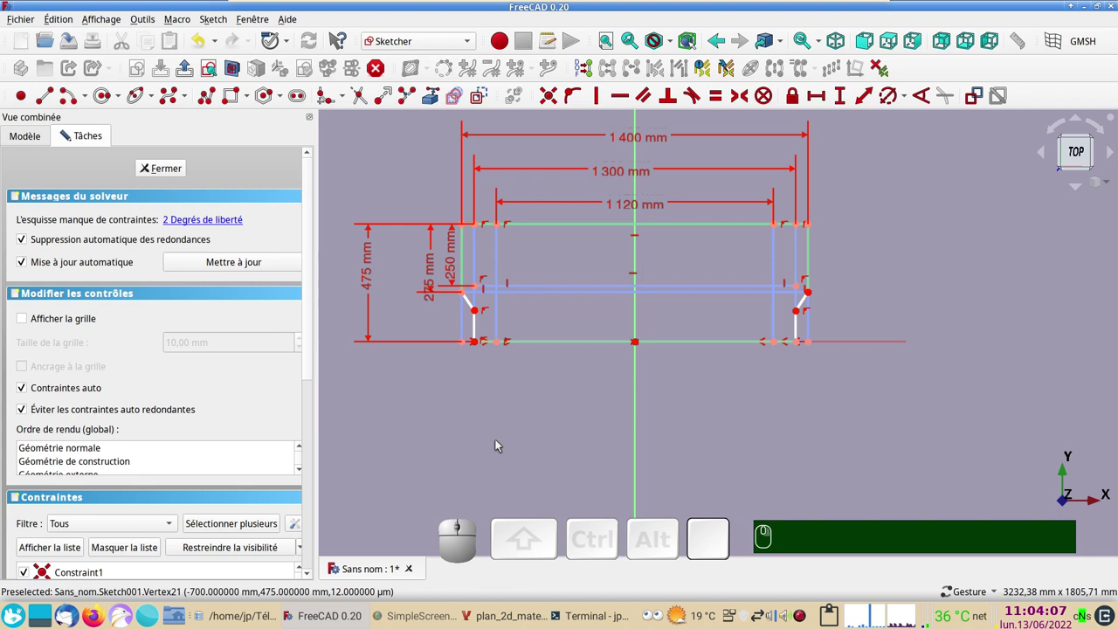
- Make the two short side edges equal, set the notch height to 150 mm, and close the sketch
{"action": "left_click", "coordinate": [478, 335]}
{"action": "left_click", "coordinate": [801, 334]}
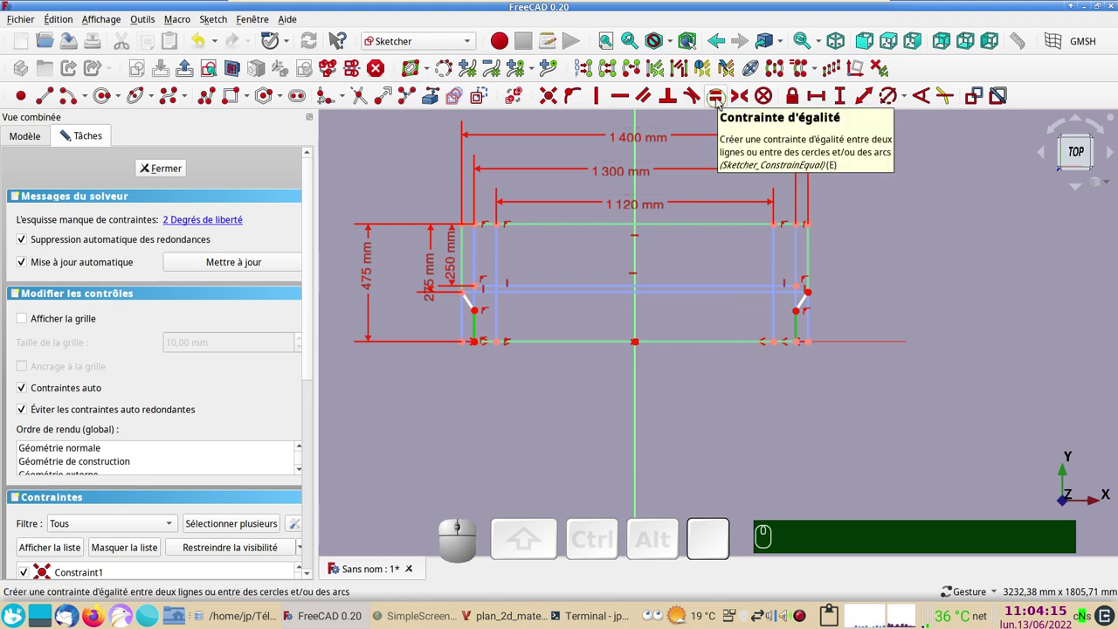
{"action": "key", "text": "e"}
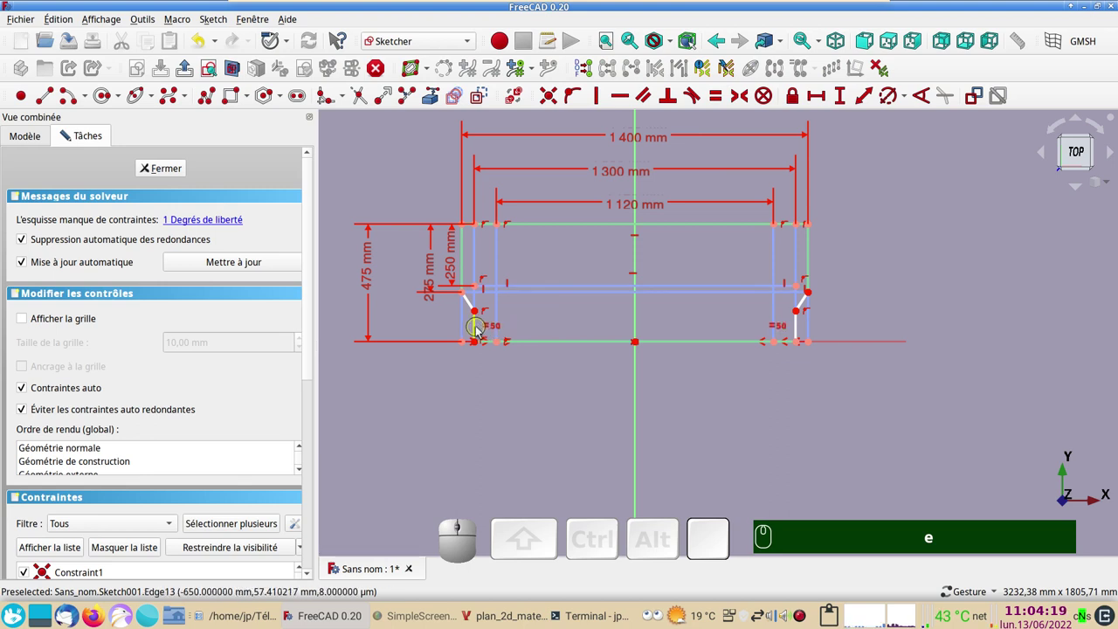
{"action": "left_click", "coordinate": [480, 332]}
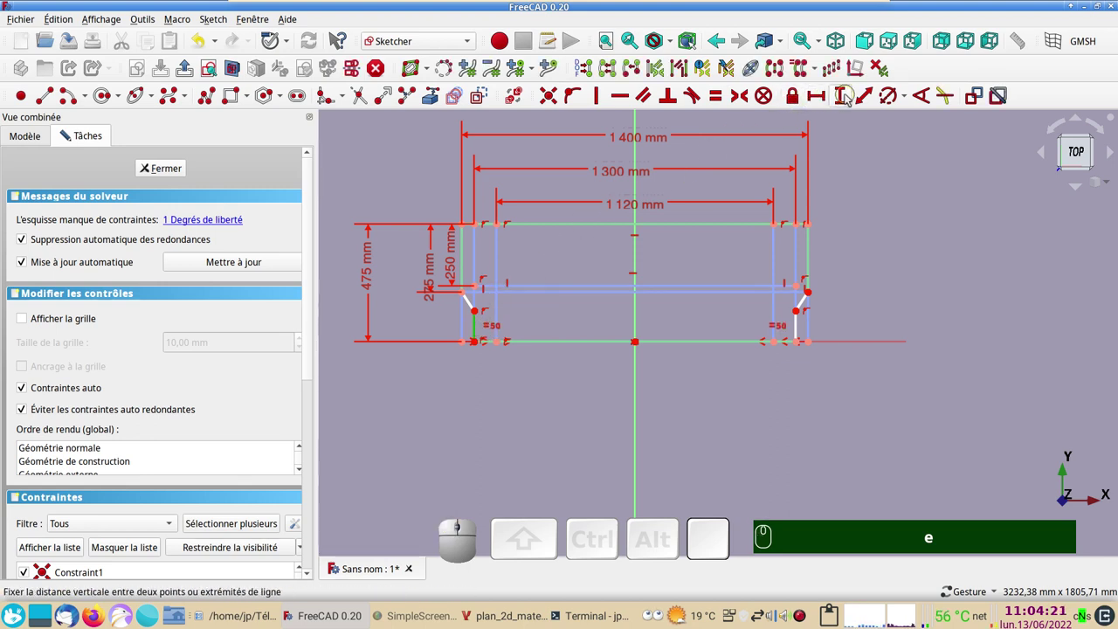
{"action": "left_click", "coordinate": [843, 102]}
{"action": "key", "text": "KP_1"}
{"action": "key", "text": "KP_5"}
{"action": "key", "text": "KP_0"}
{"action": "type", "text": "e"}
{"action": "key", "text": "KP_1"}
{"action": "key", "text": "KP_5"}
{"action": "key", "text": "KP_0"}
{"action": "key", "text": "Return"}
{"action": "key", "text": "KP_Enter"}
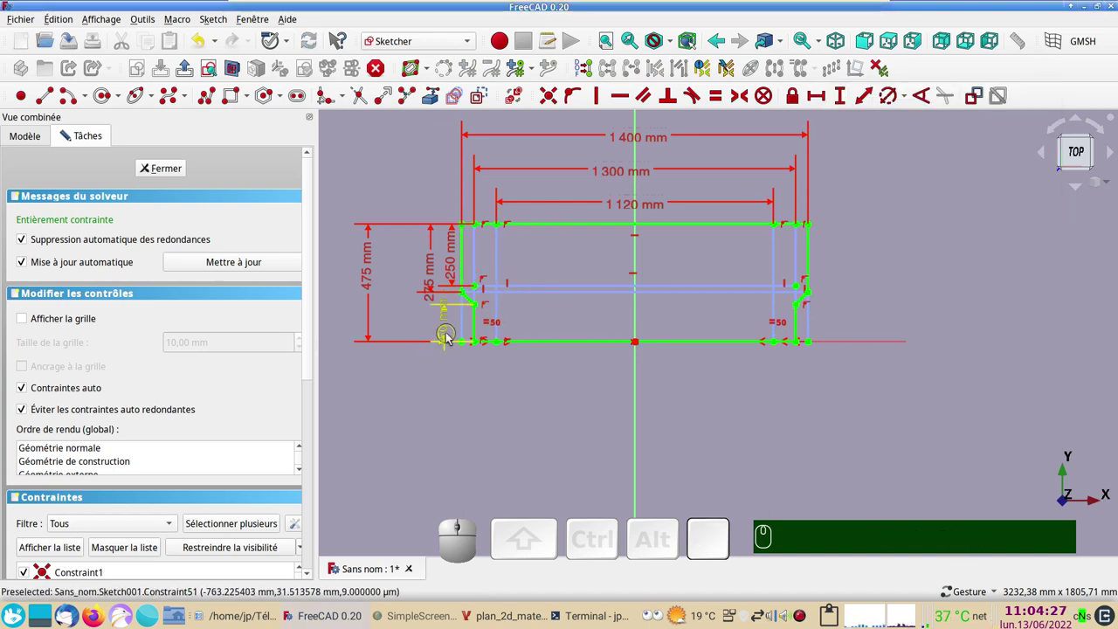
{"action": "left_click_drag", "start_coordinate": [448, 339], "coordinate": [490, 360]}
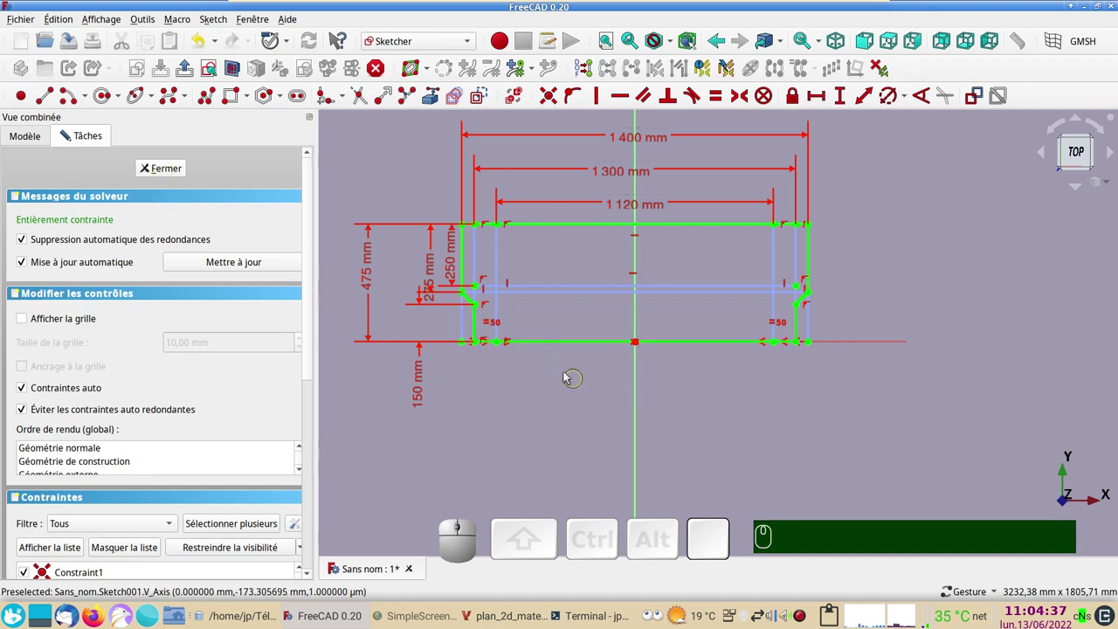
{"action": "left_click", "coordinate": [161, 173]}
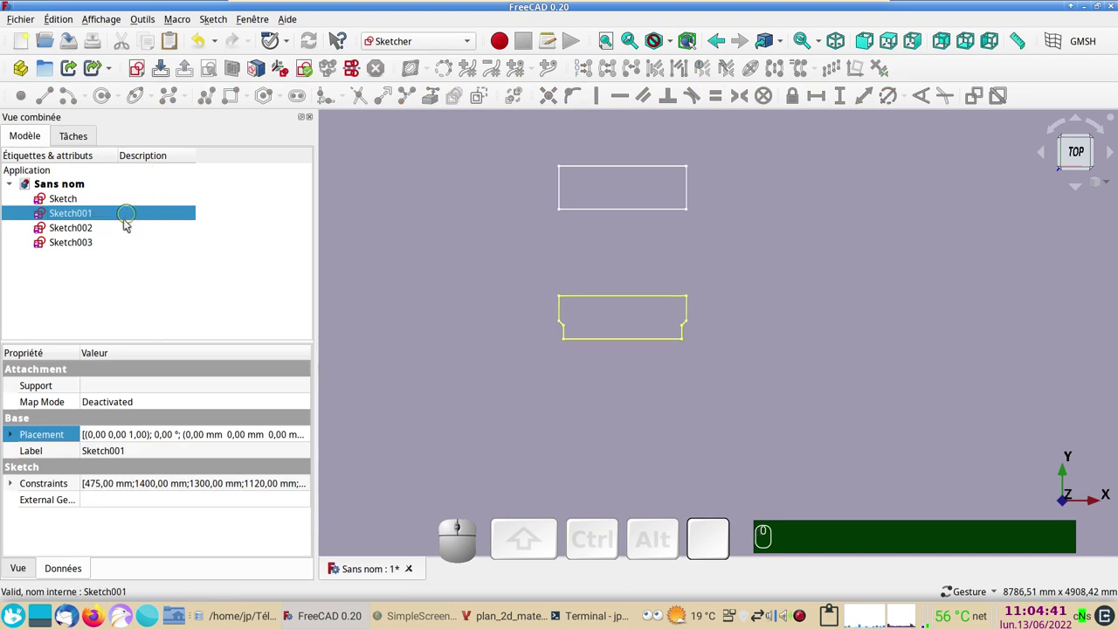
- Raise Sketch001 to 950 mm along Y through its Placement property
{"action": "left_click", "coordinate": [309, 438]}
{"action": "left_click", "coordinate": [309, 438]}
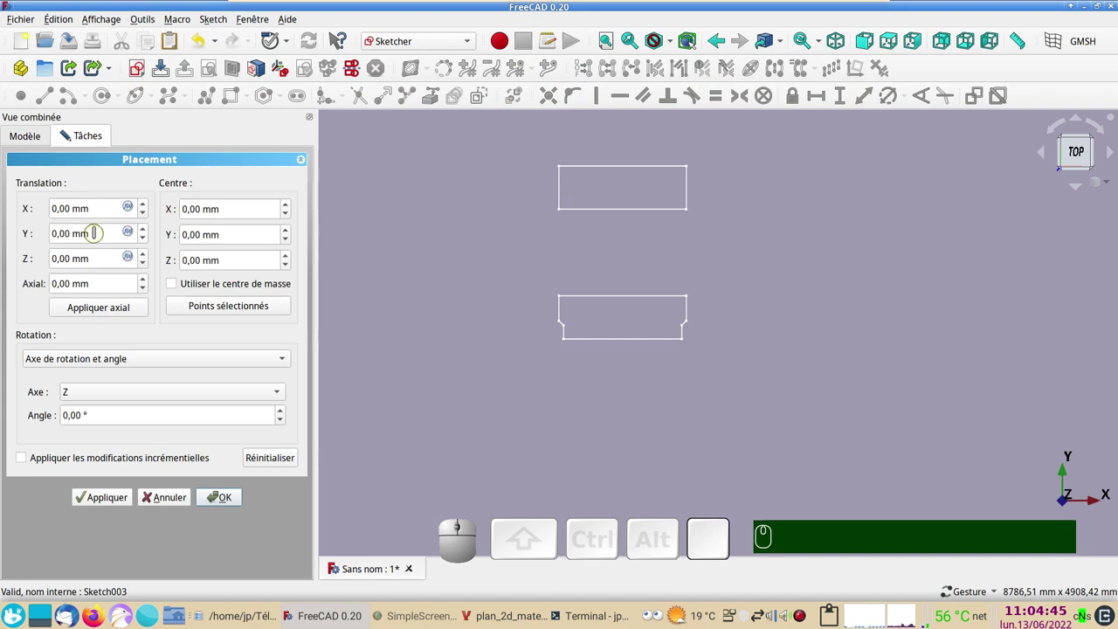
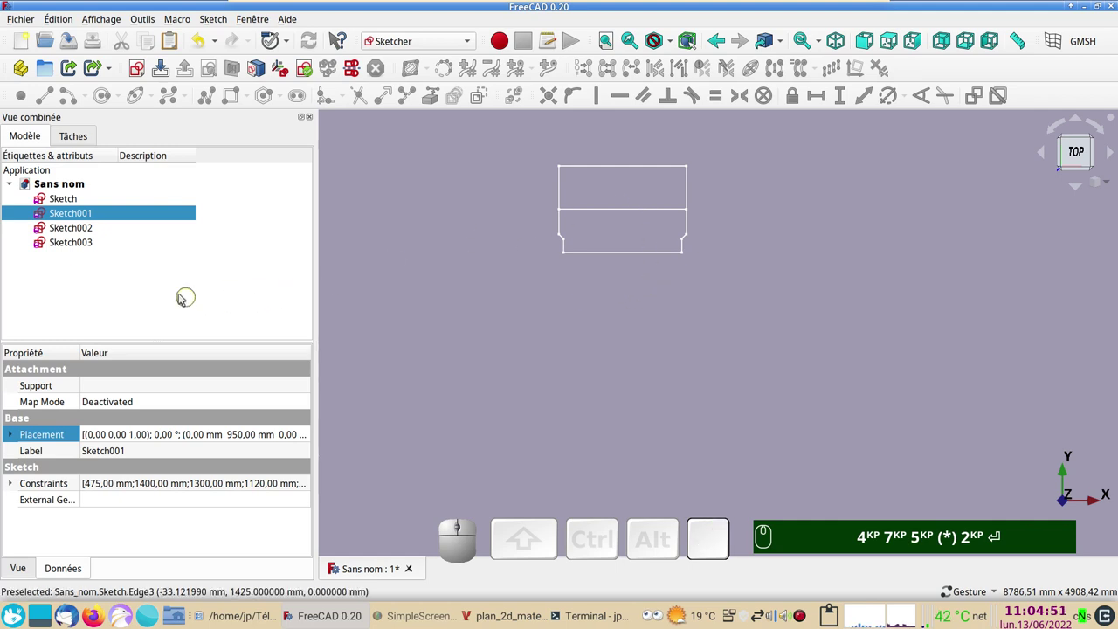
- Open Sketch002 for editing, checking the mattress plan for reference
{"action": "left_click", "coordinate": [73, 233]}
{"action": "left_click", "coordinate": [73, 232]}
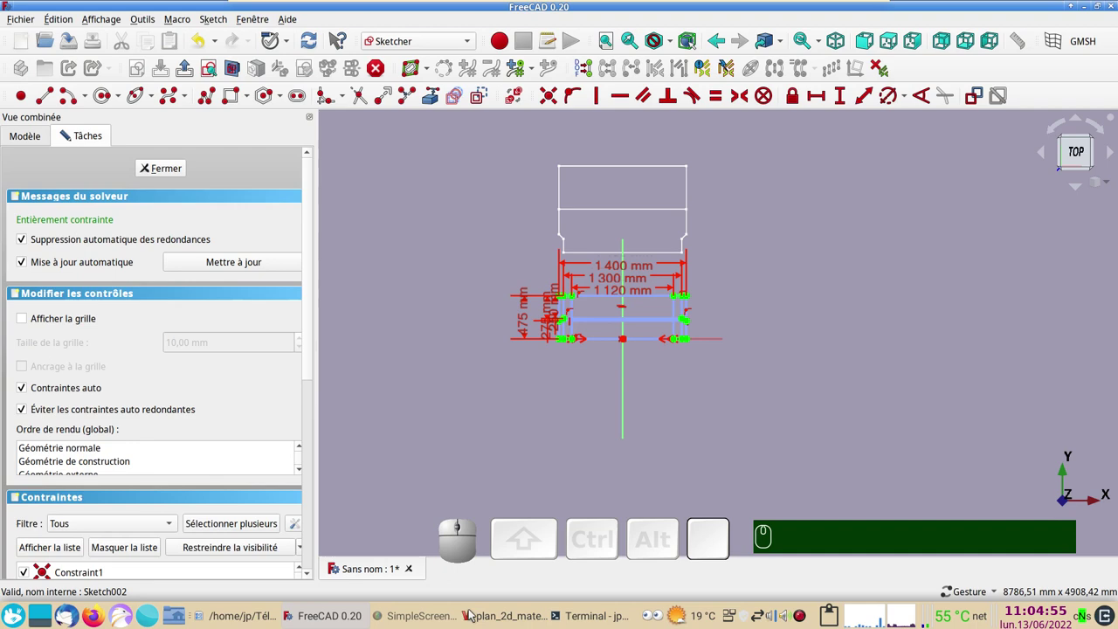
{"action": "left_click", "coordinate": [482, 593]}
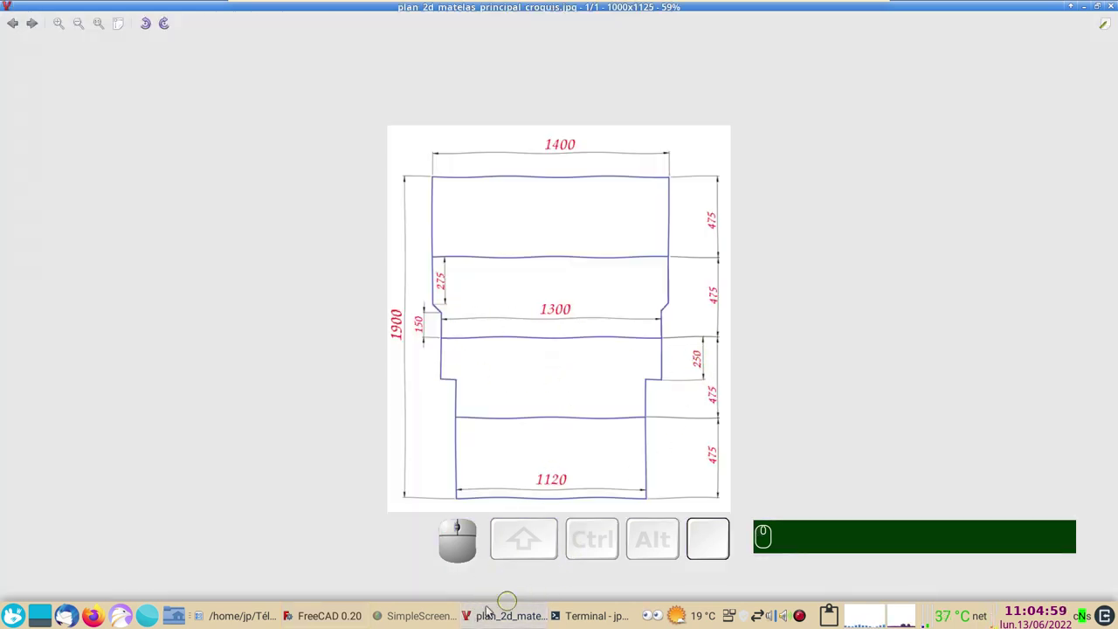
{"action": "left_click", "coordinate": [305, 619]}
- Draw Sketch002's stepped profile, make its short edges horizontal, and close the sketch
{"action": "scroll", "scroll_direction": "up", "scroll_amount": 3}
{"action": "right_click", "coordinate": [586, 376]}
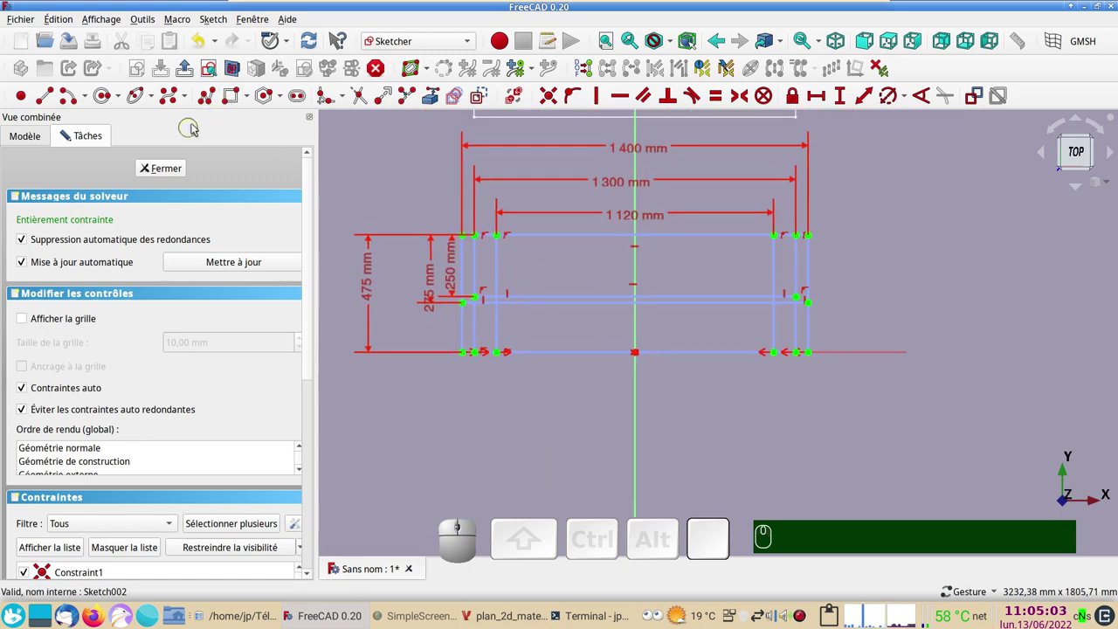
{"action": "left_click", "coordinate": [212, 104]}
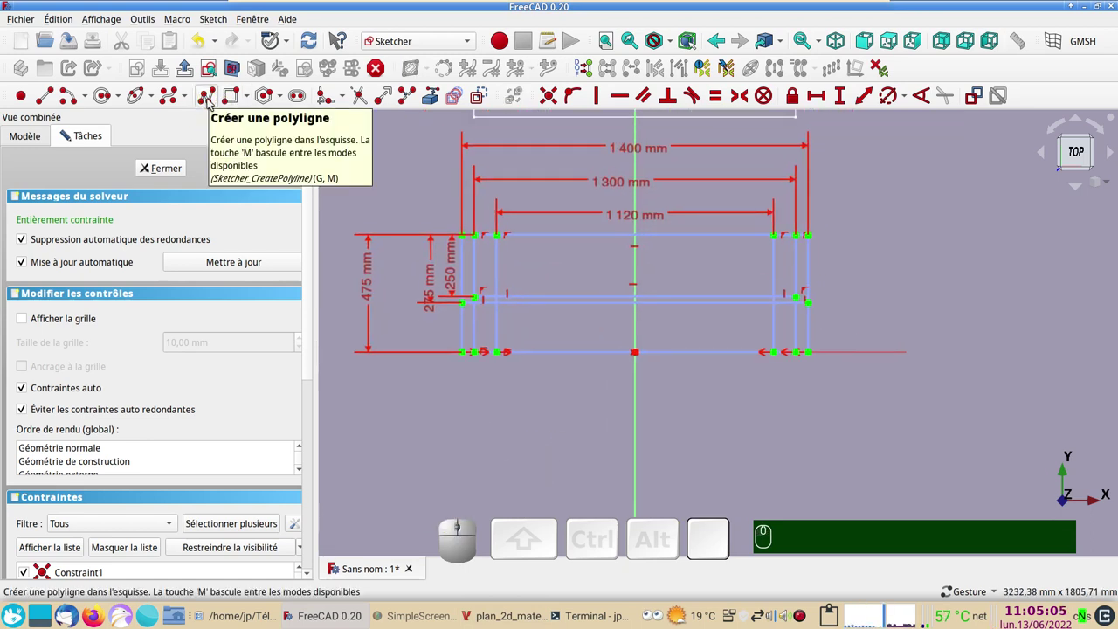
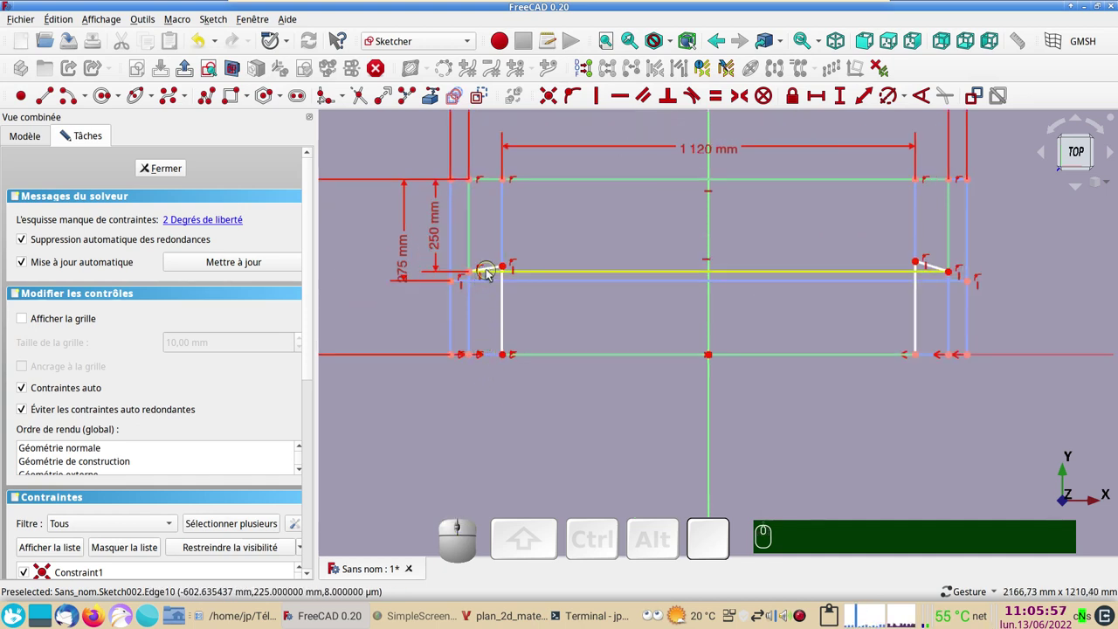
{"action": "left_click", "coordinate": [494, 271]}
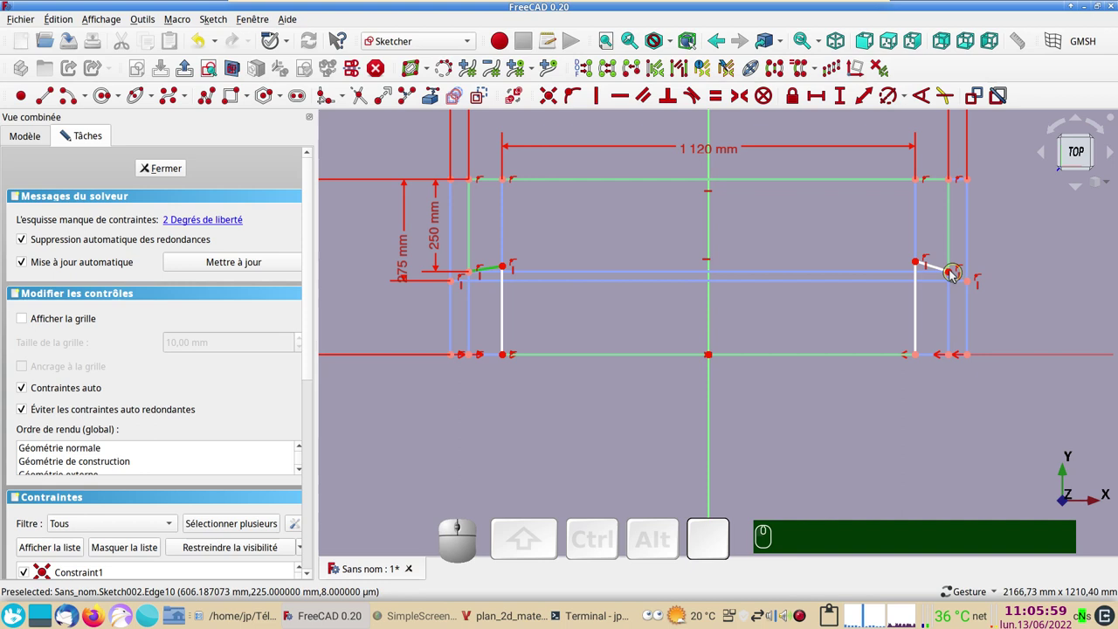
{"action": "left_click", "coordinate": [938, 272]}
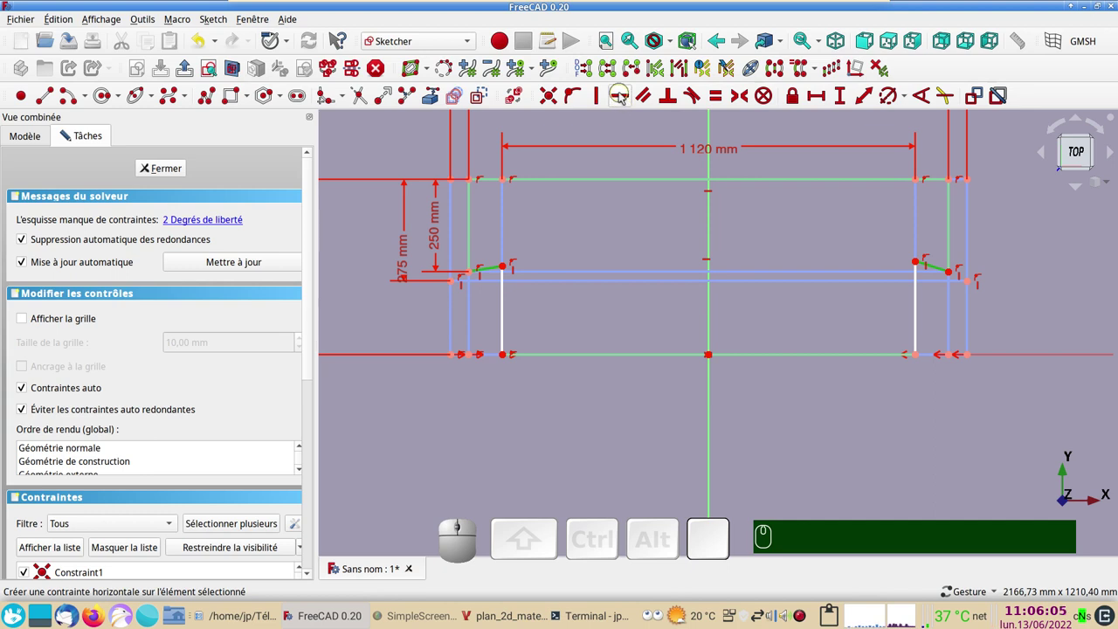
{"action": "key", "text": "h"}
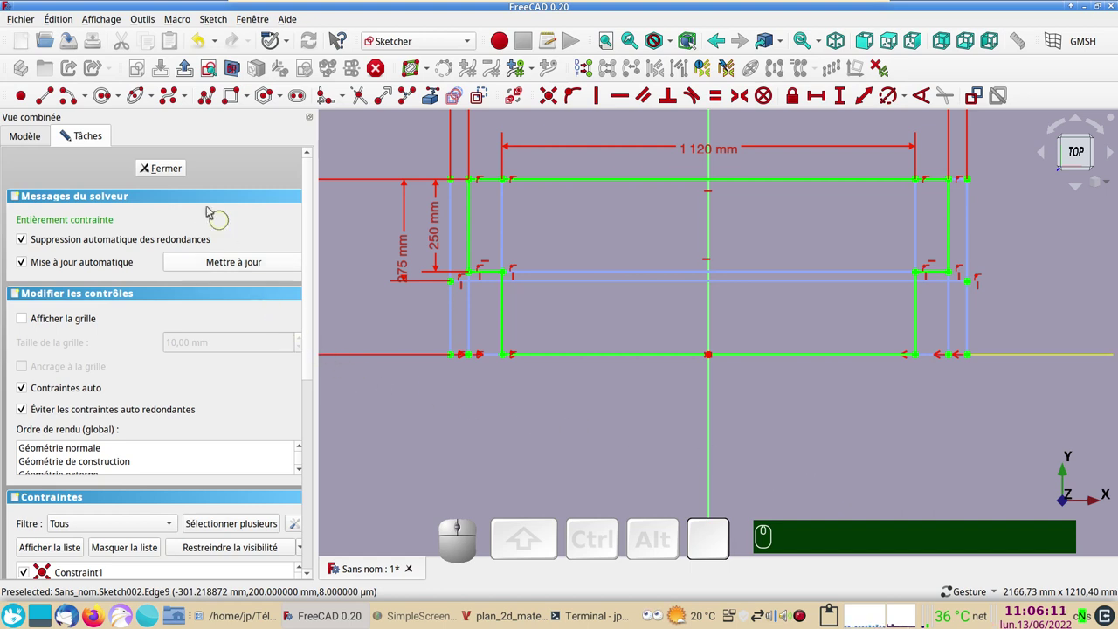
{"action": "left_click", "coordinate": [169, 175]}
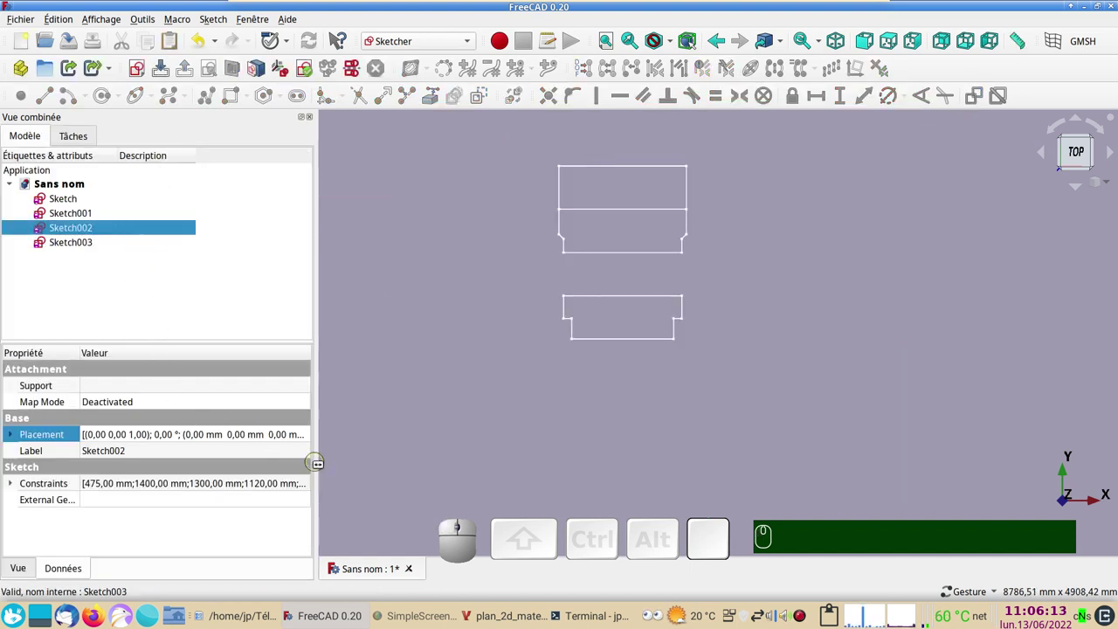
- Adjust the placement so the section sits under the others, then close Sketch003
{"action": "left_click", "coordinate": [311, 440]}
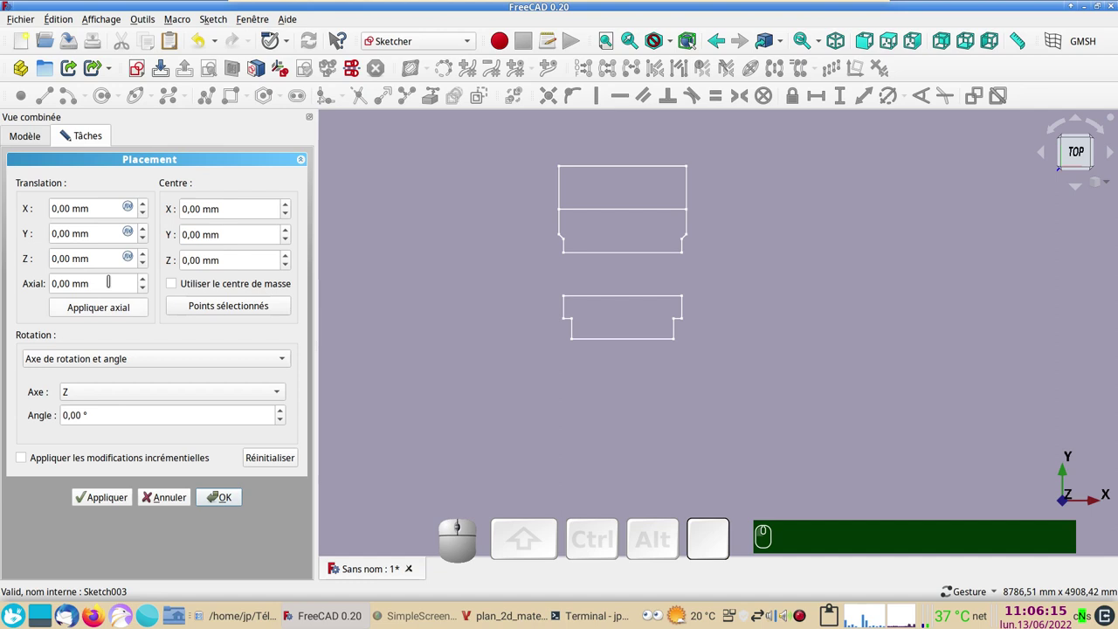
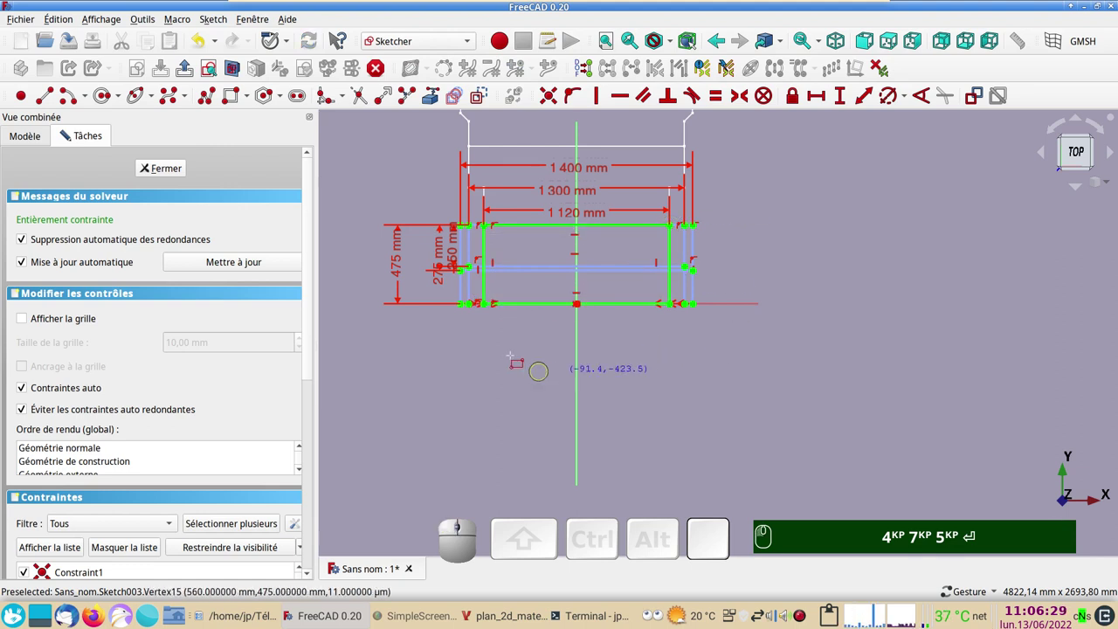
{"action": "left_click", "coordinate": [171, 171]}
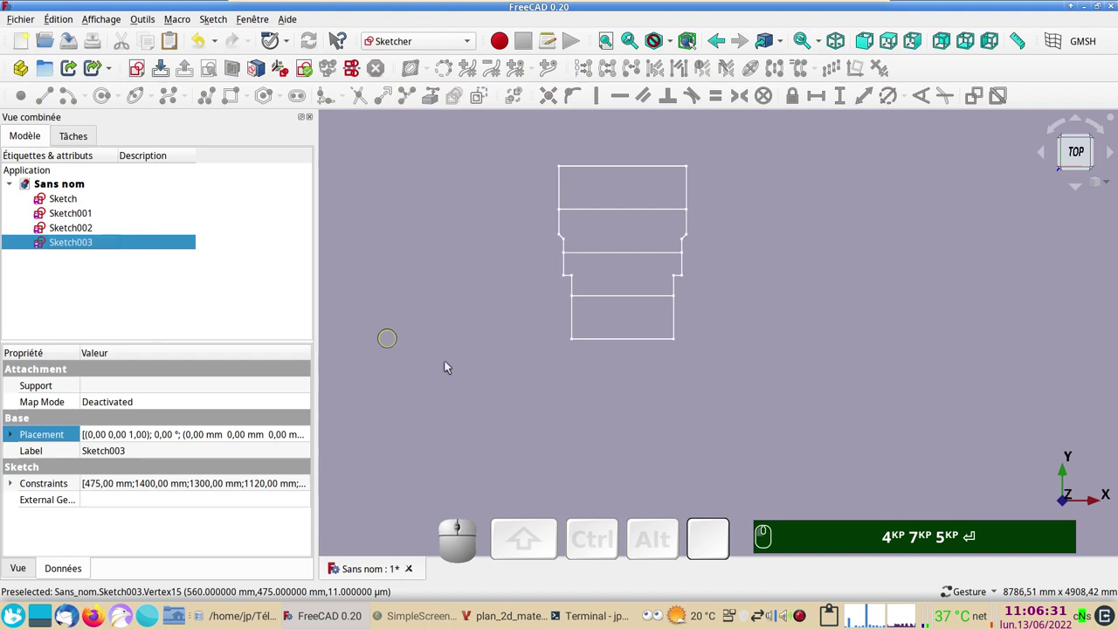
- Orbit around the stacked section sketches, restore the top view, and bring up the matelas folder
{"action": "scroll", "scroll_direction": "up", "scroll_amount": 3}
{"action": "right_click", "coordinate": [711, 383]}
{"action": "left_click_drag", "start_coordinate": [853, 442], "coordinate": [752, 409]}
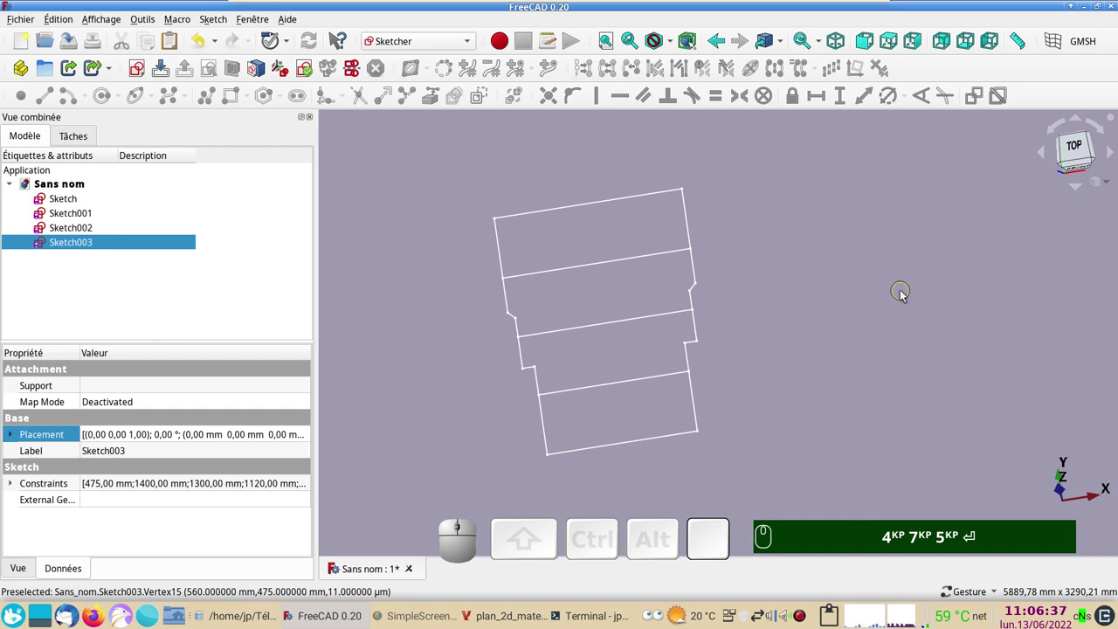
{"action": "right_click", "coordinate": [862, 302]}
{"action": "key", "text": "KP_2"}
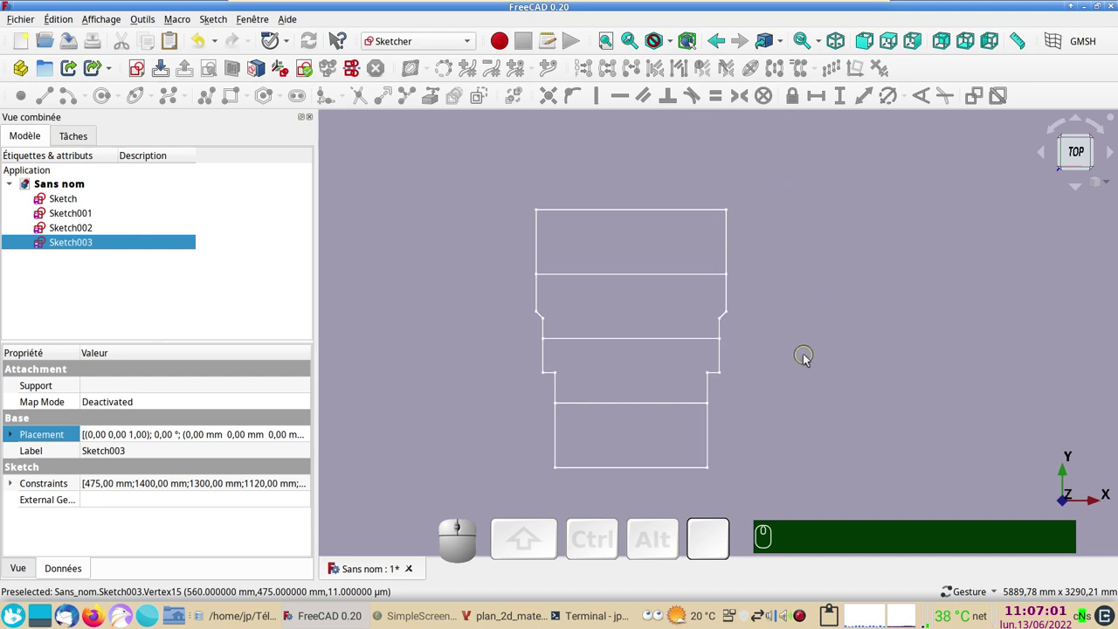
{"action": "left_click", "coordinate": [827, 514]}
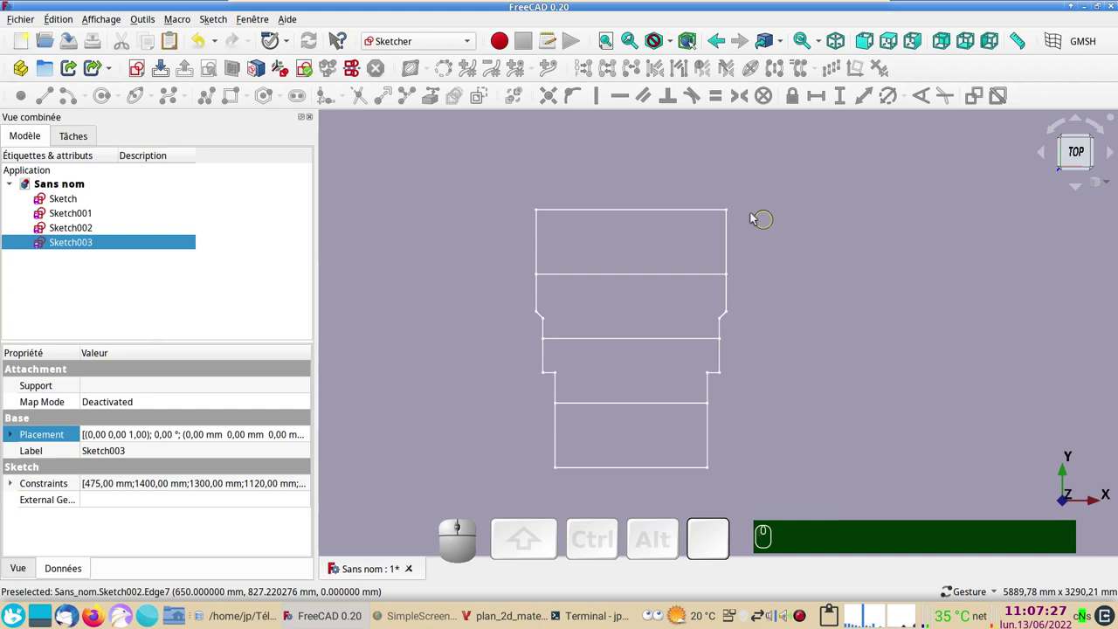
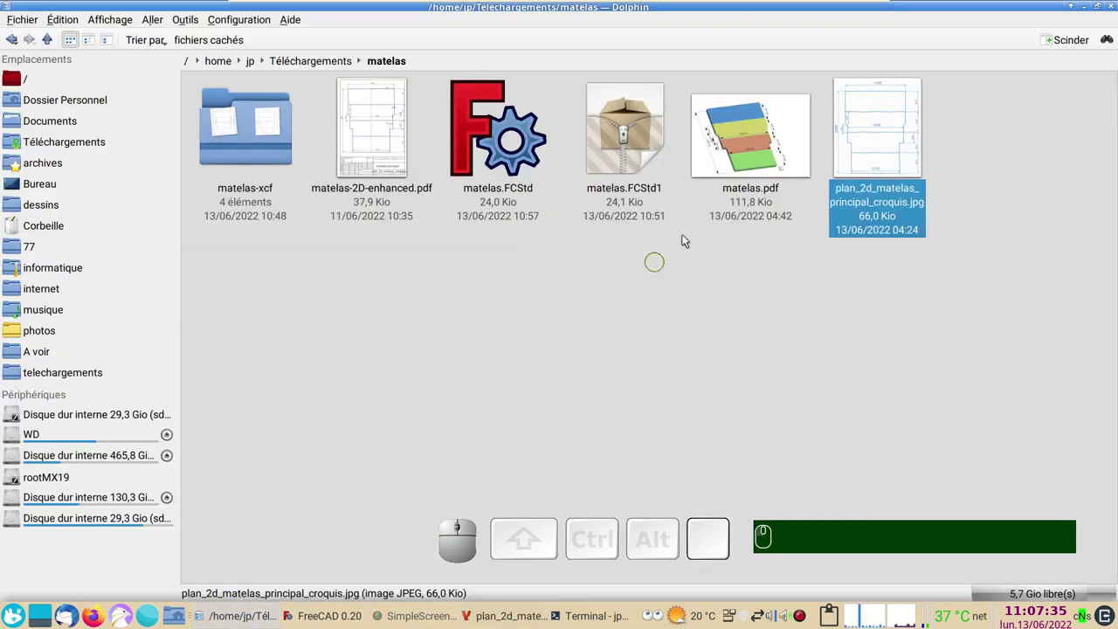
- Open matelas.pdf and zoom out to 85 % to see the whole dimensioned drawing
{"action": "left_click", "coordinate": [728, 156]}
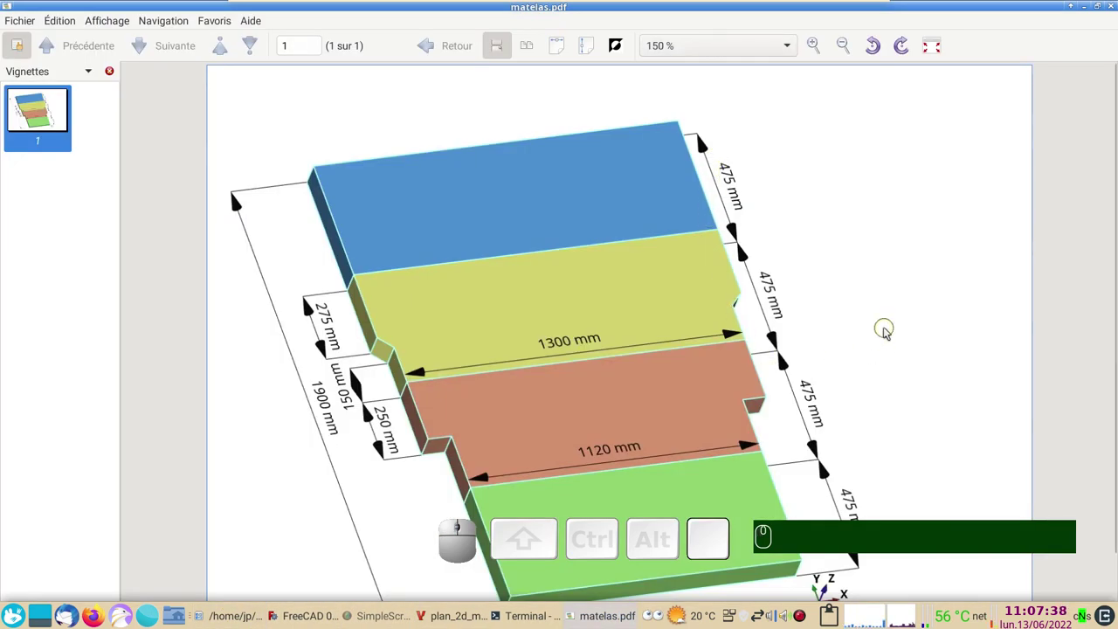
{"action": "scroll", "scroll_direction": "down", "scroll_amount": 3}
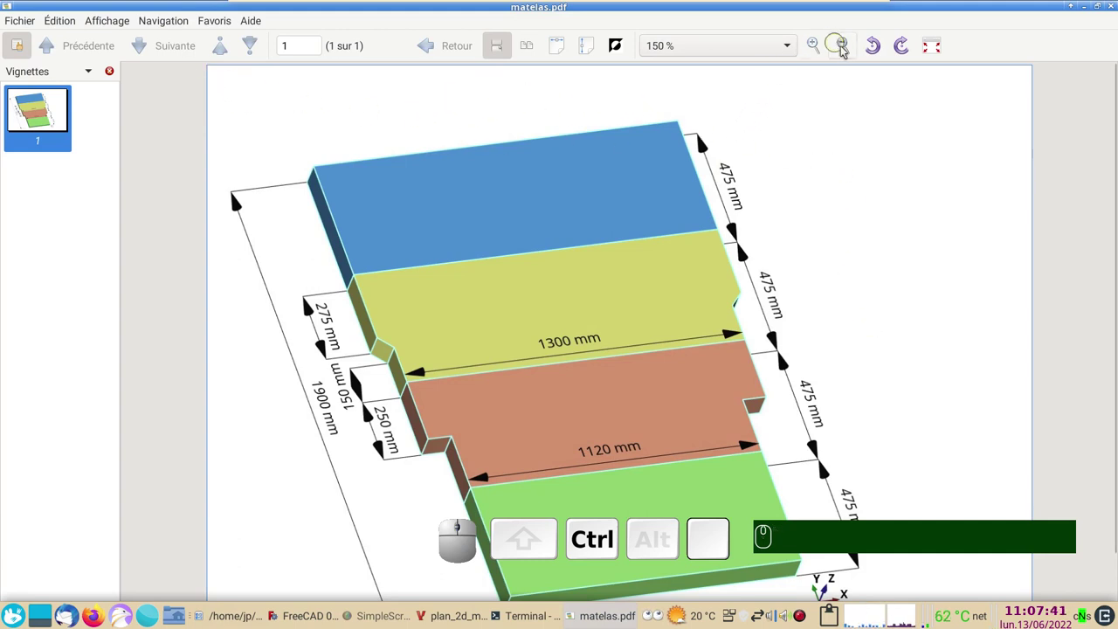
{"action": "left_click", "coordinate": [849, 46]}
{"action": "left_click", "coordinate": [848, 47]}
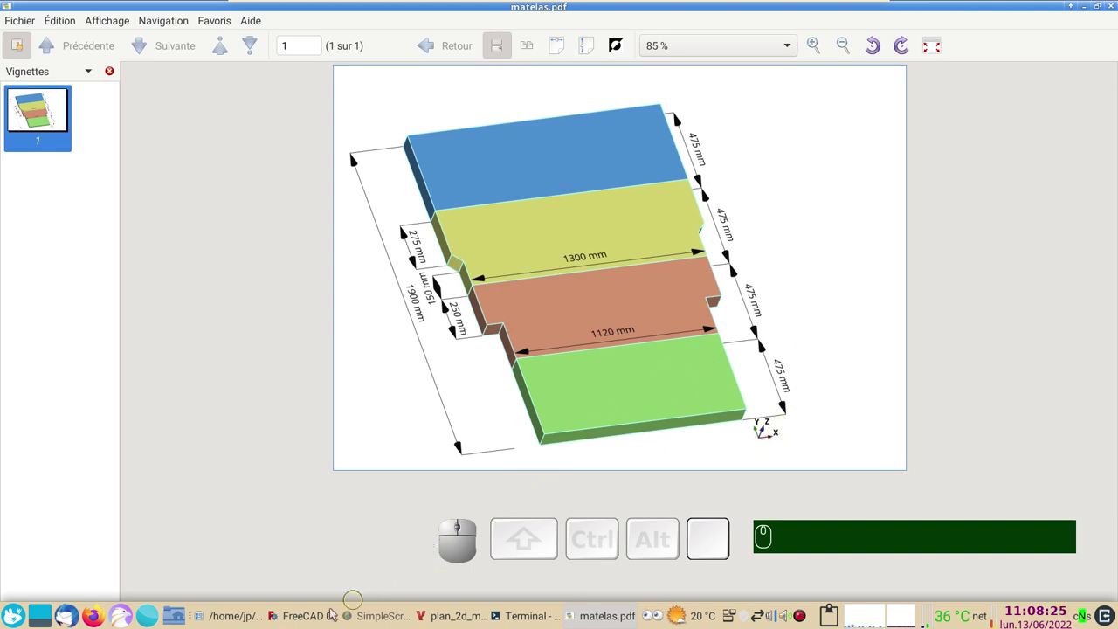
- Return to FreeCAD and switch to the Draft workbench
{"action": "left_click", "coordinate": [325, 620]}
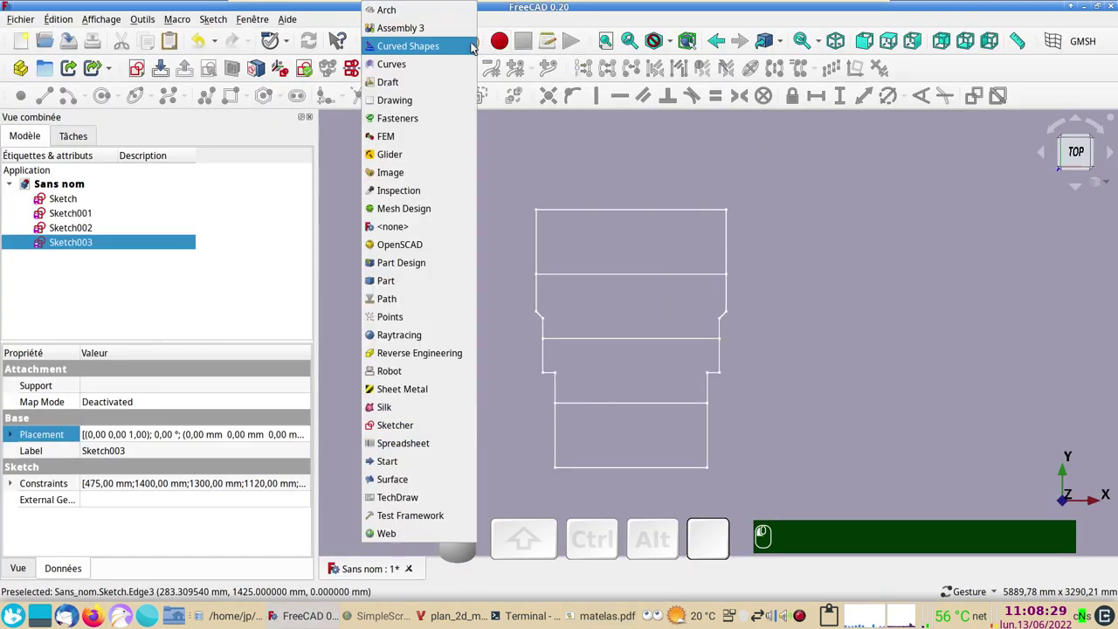
{"action": "left_click", "coordinate": [433, 82]}
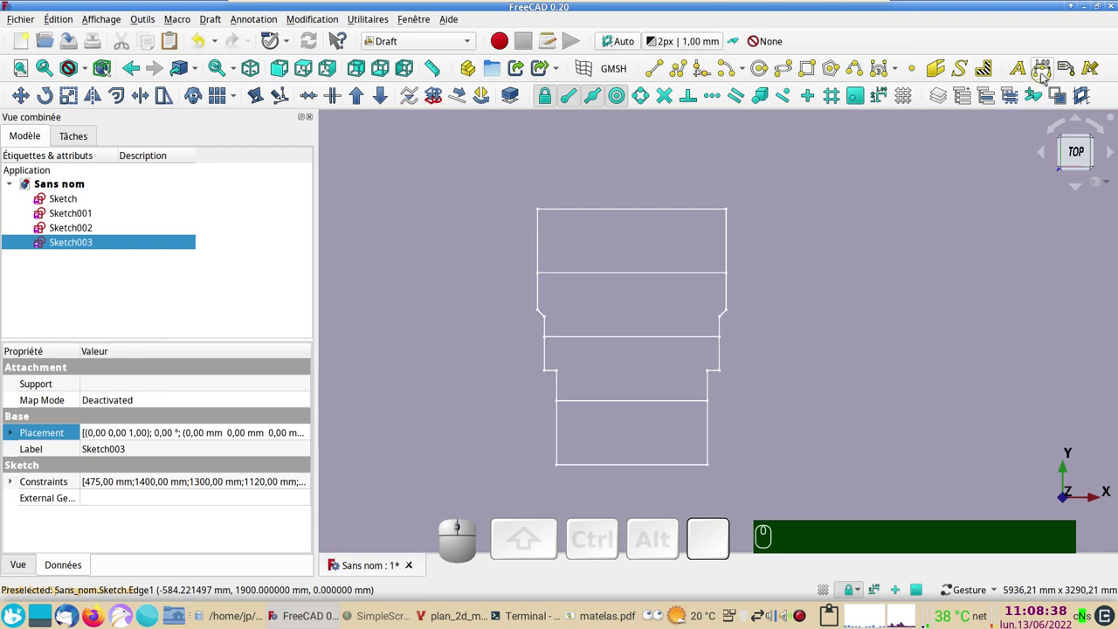
- Dimension the 475 mm right side of the top section between its two corners
{"action": "left_click", "coordinate": [1045, 78]}
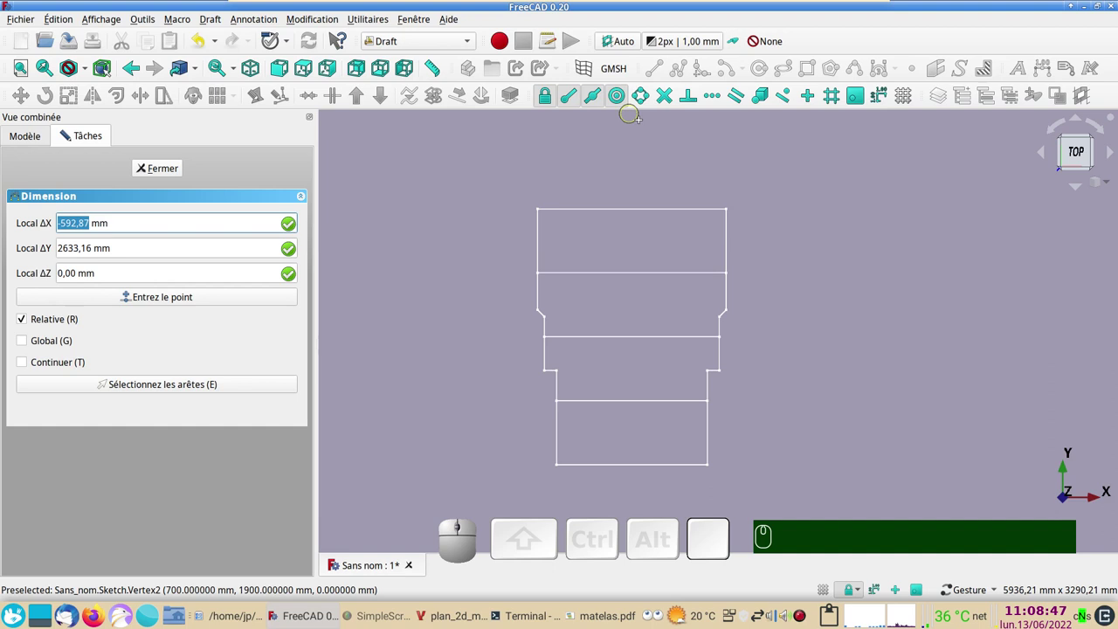
{"action": "scroll", "scroll_direction": "up", "scroll_amount": 3}
{"action": "scroll", "scroll_direction": "down", "scroll_amount": 3}
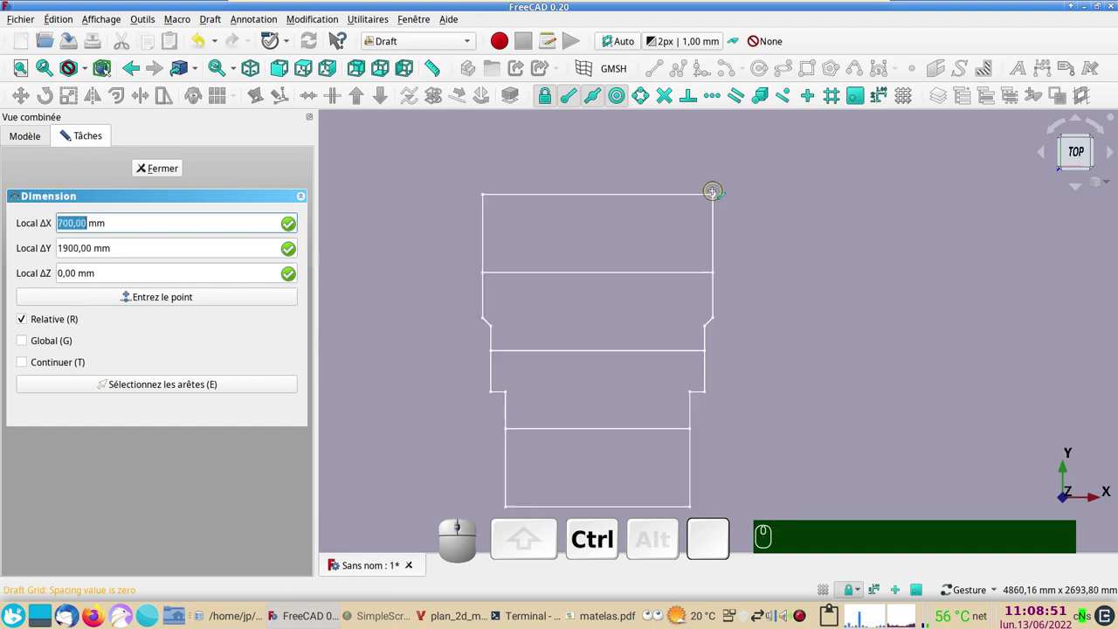
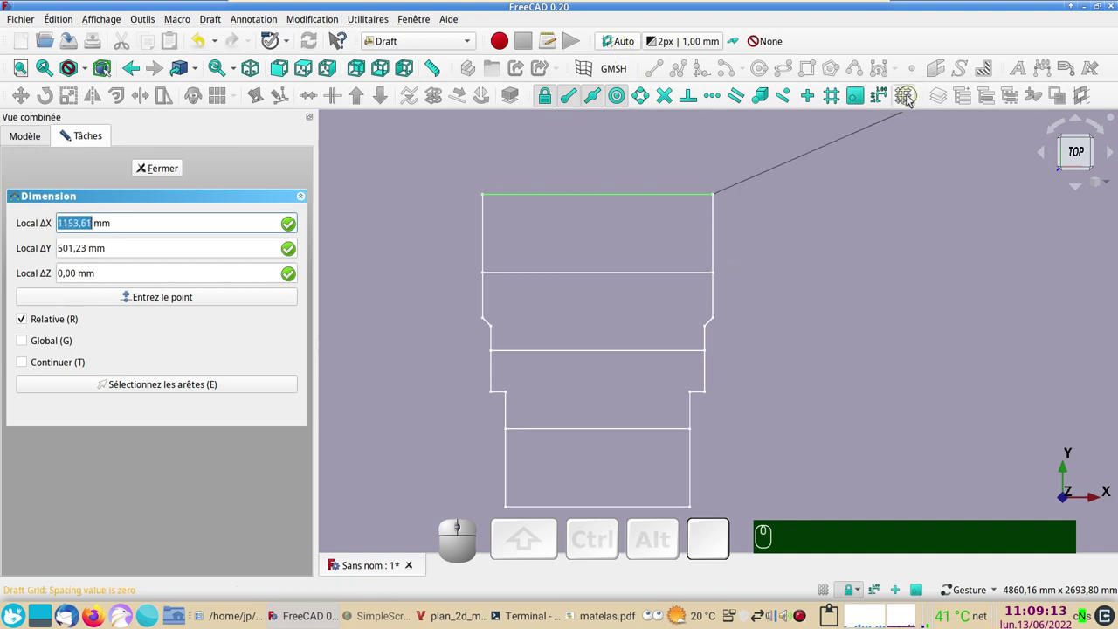
{"action": "left_click", "coordinate": [909, 102]}
{"action": "left_click", "coordinate": [909, 101]}
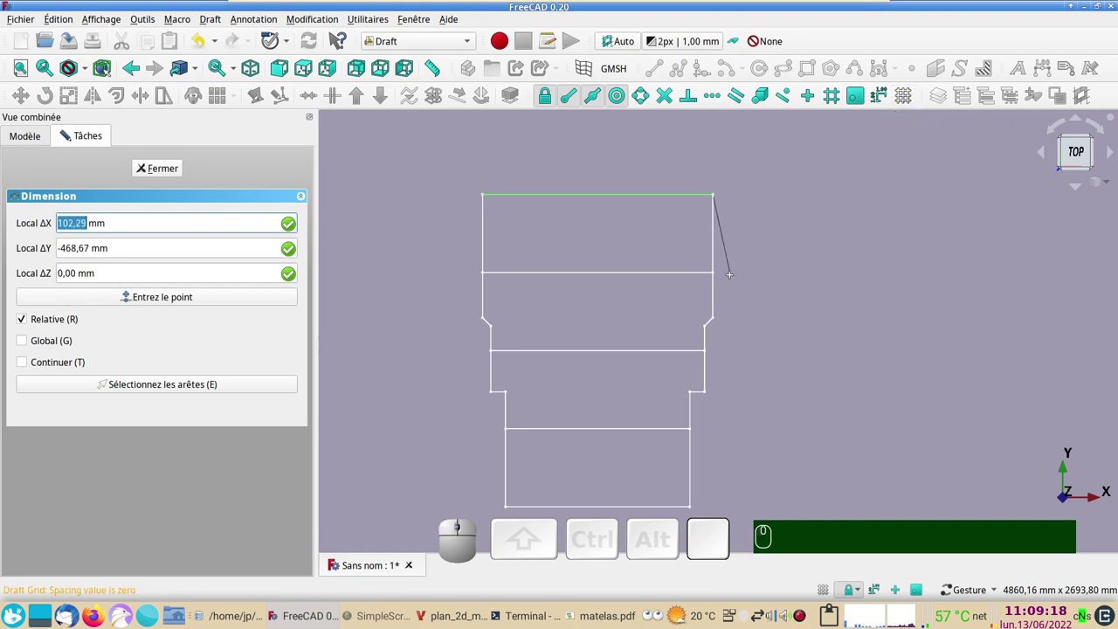
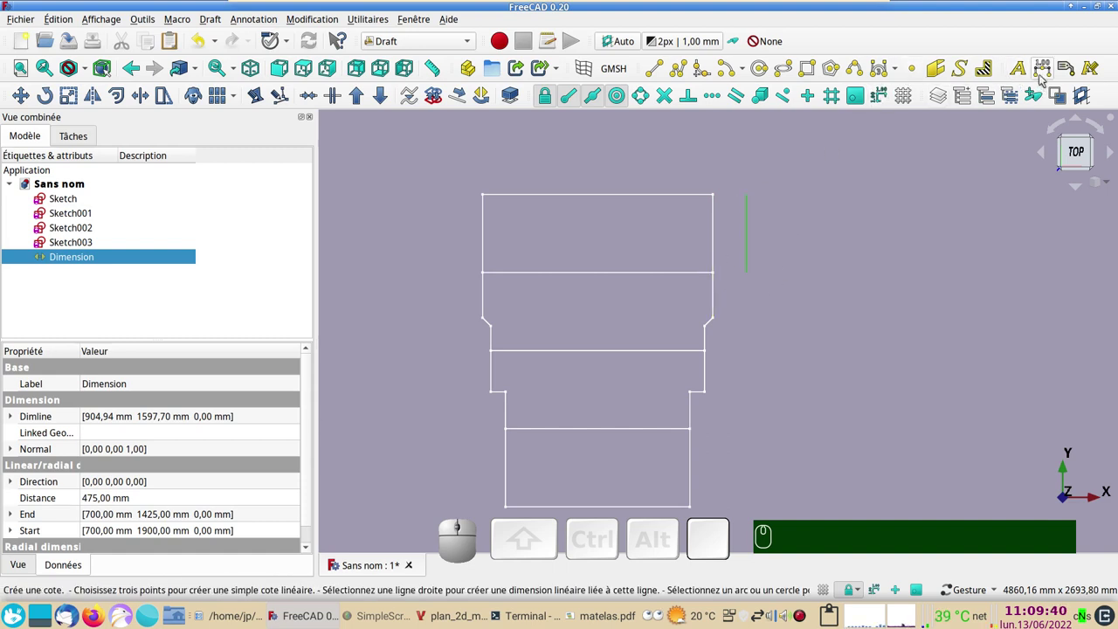
- Dimension the top overall width and the section heights down the right side, locking directions with Y and X
{"action": "left_click", "coordinate": [1045, 80]}
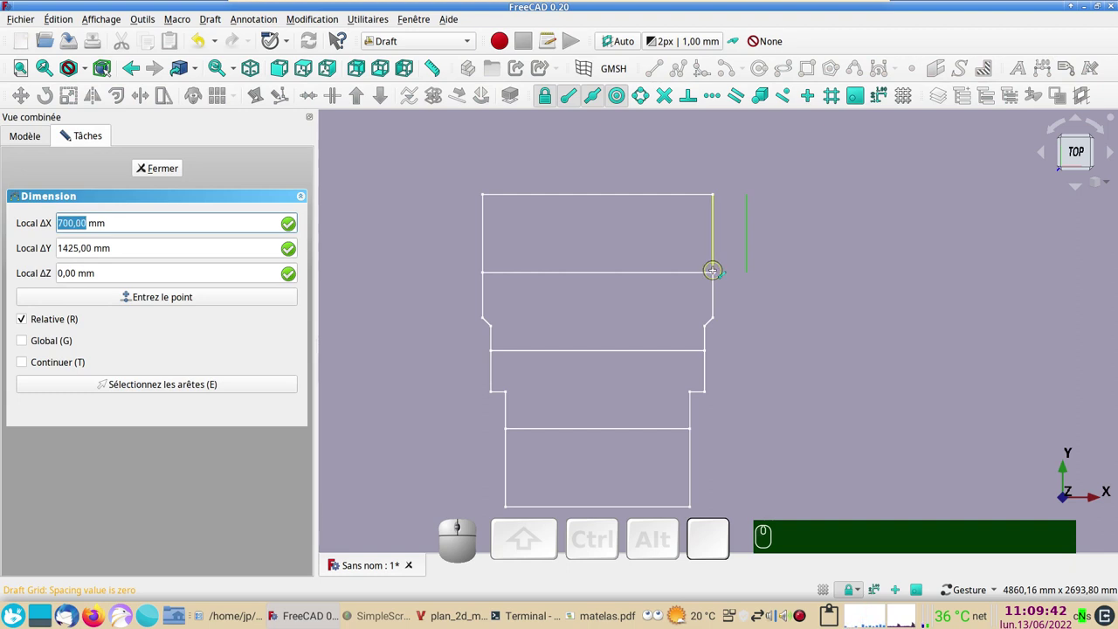
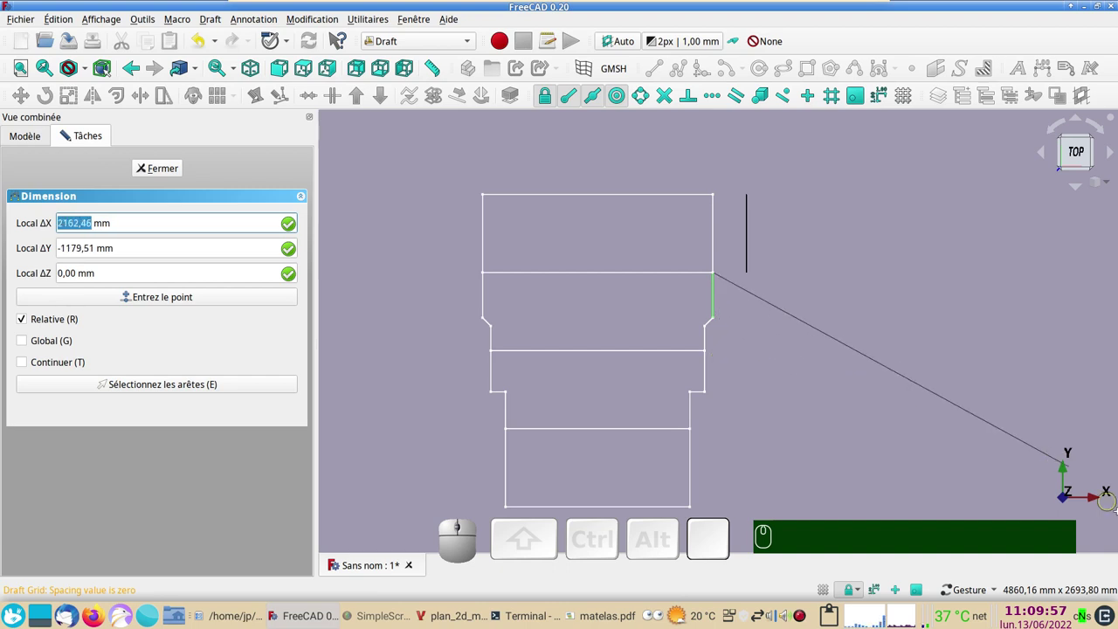
{"action": "key", "text": "y"}
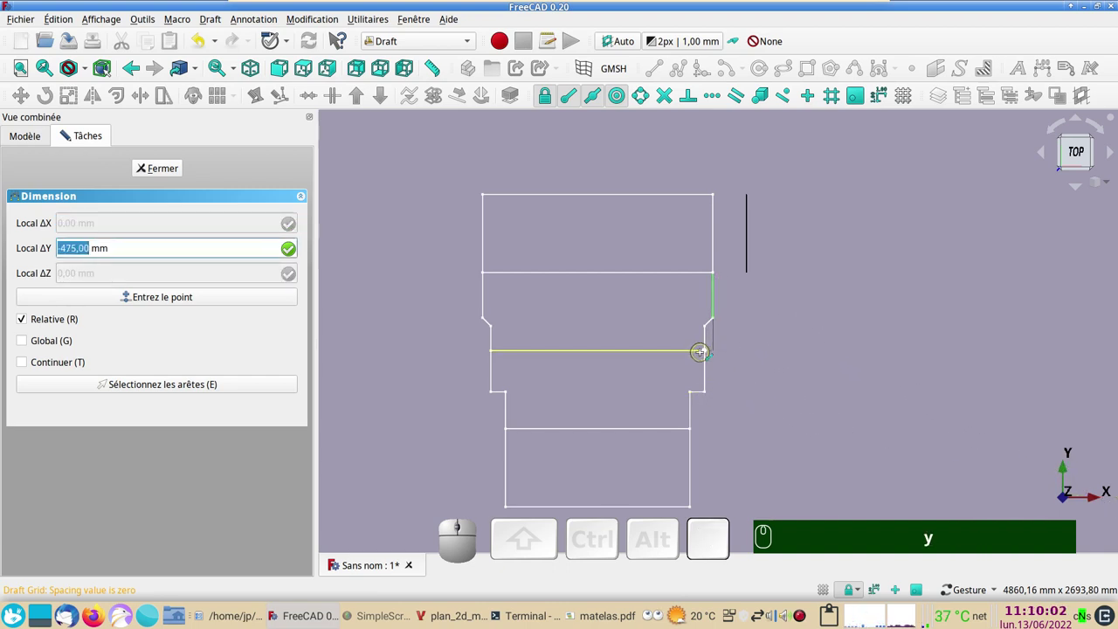
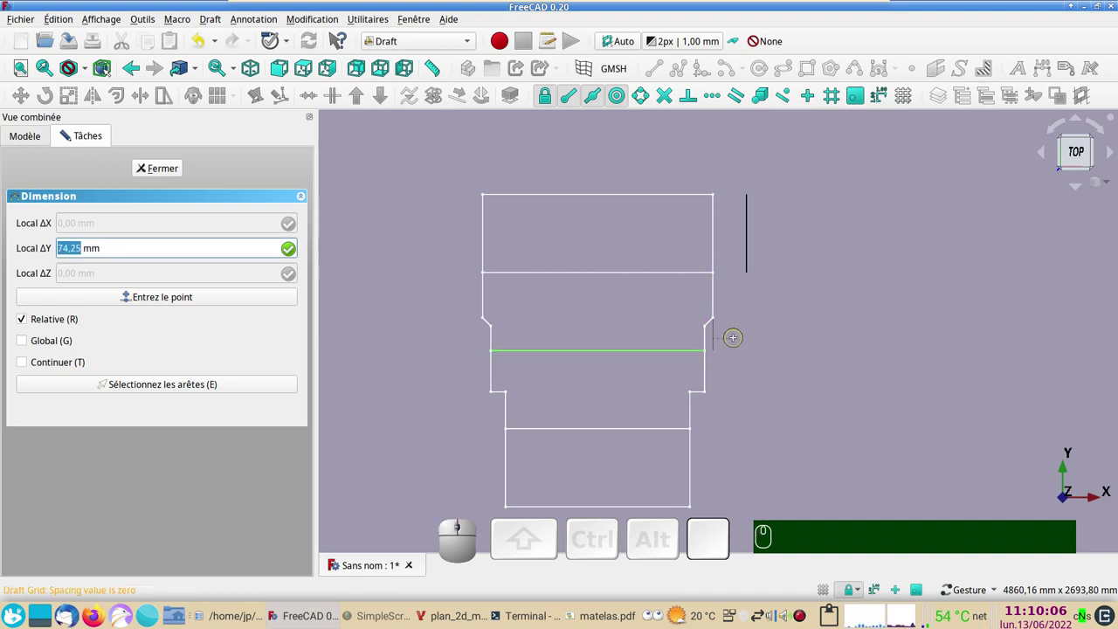
{"action": "key", "text": "x"}
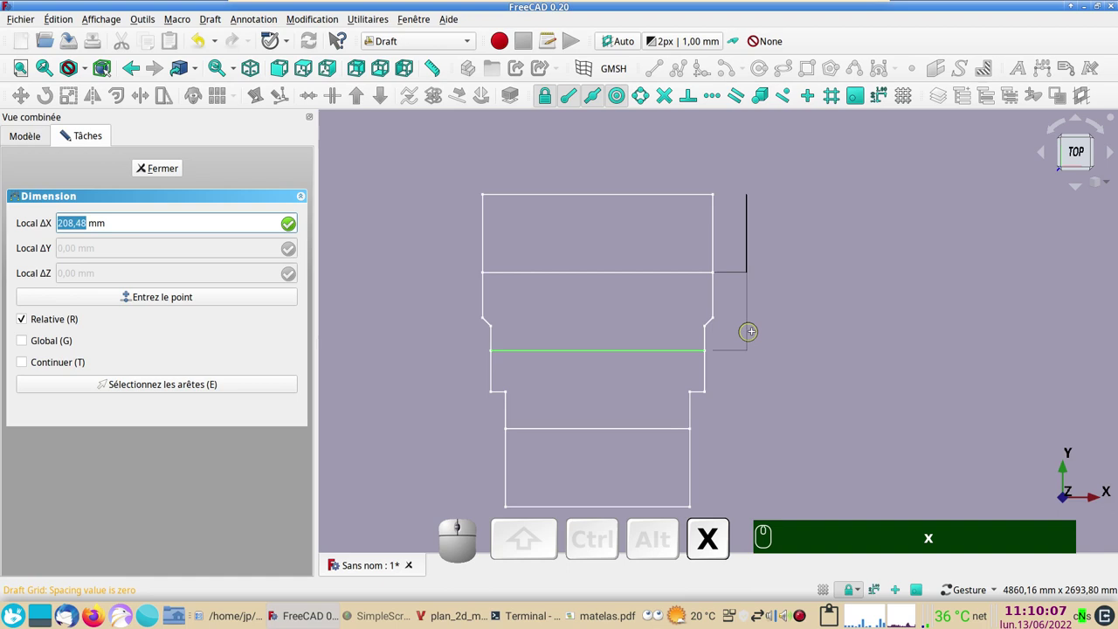
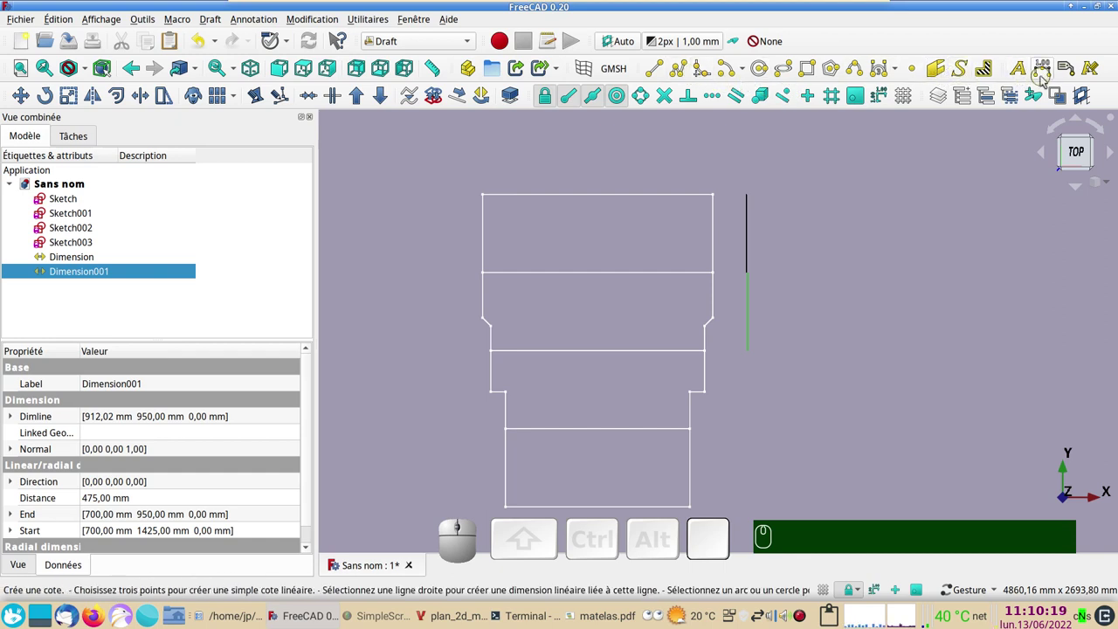
{"action": "left_click", "coordinate": [1044, 79]}
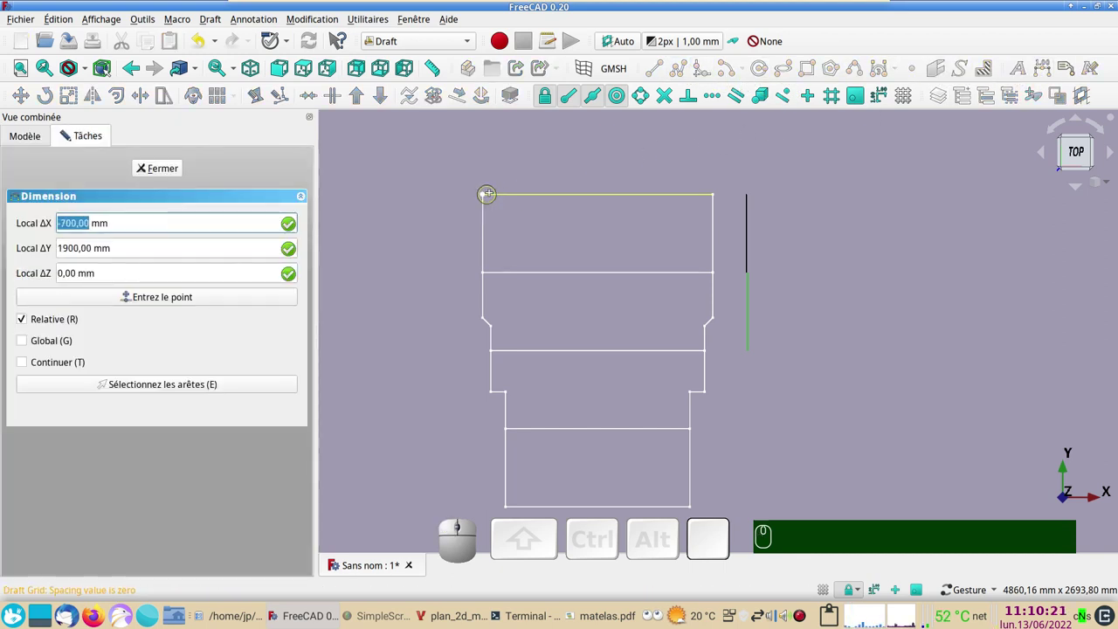
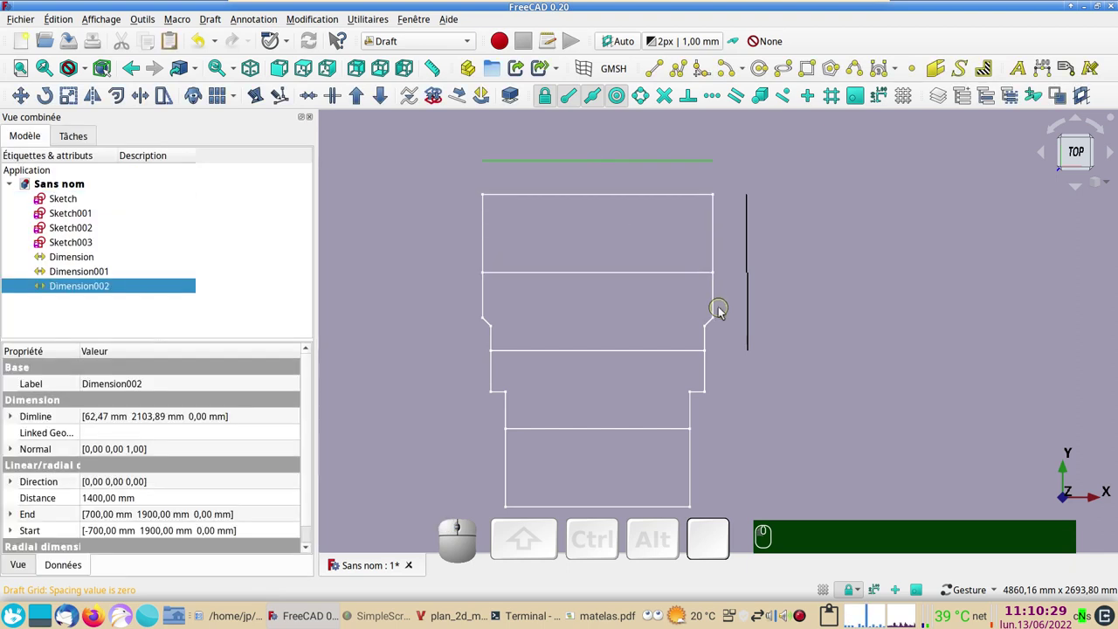
{"action": "left_click", "coordinate": [1050, 73]}
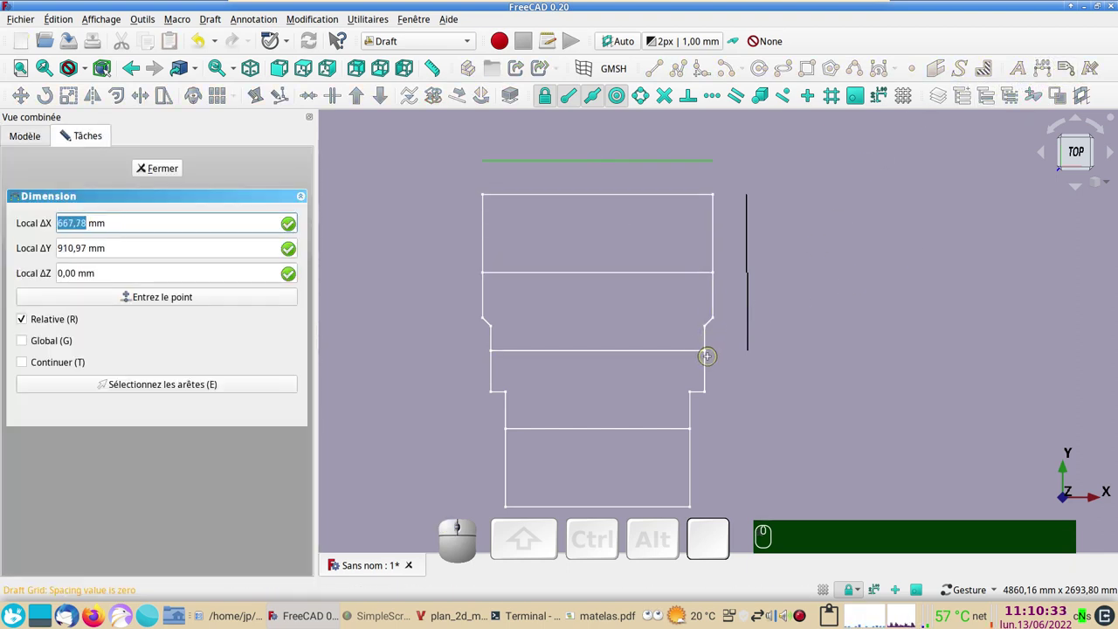
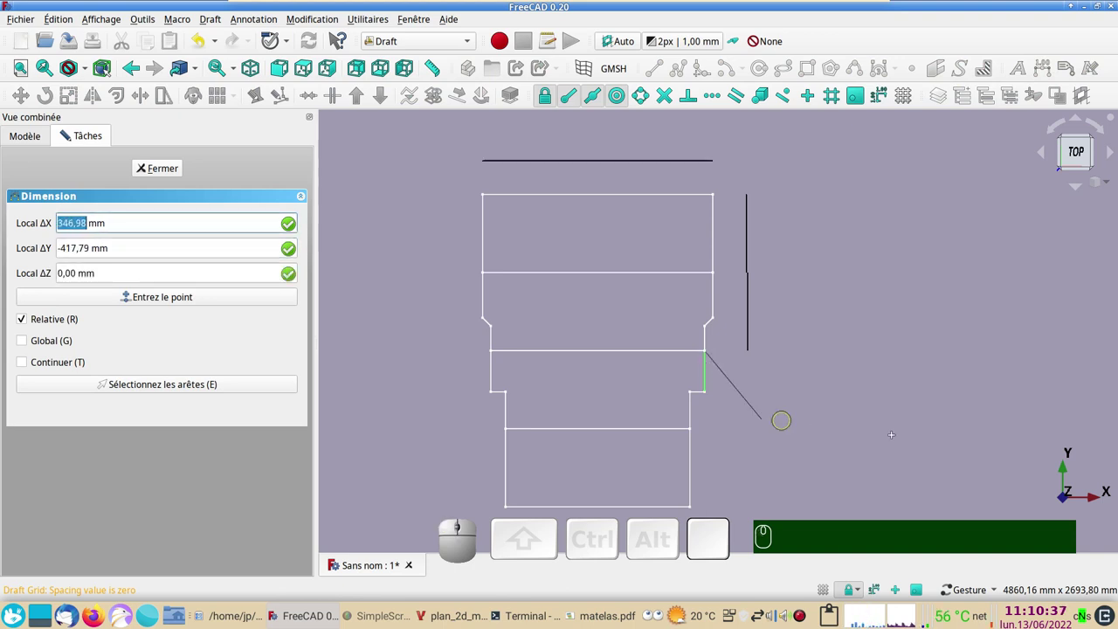
{"action": "key", "text": "y"}
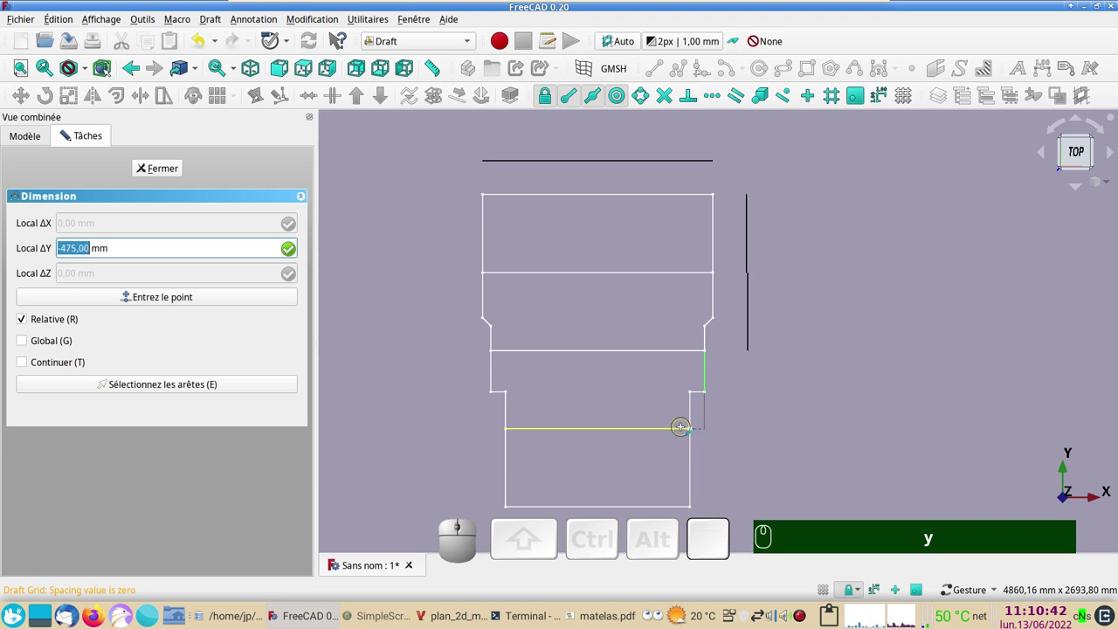
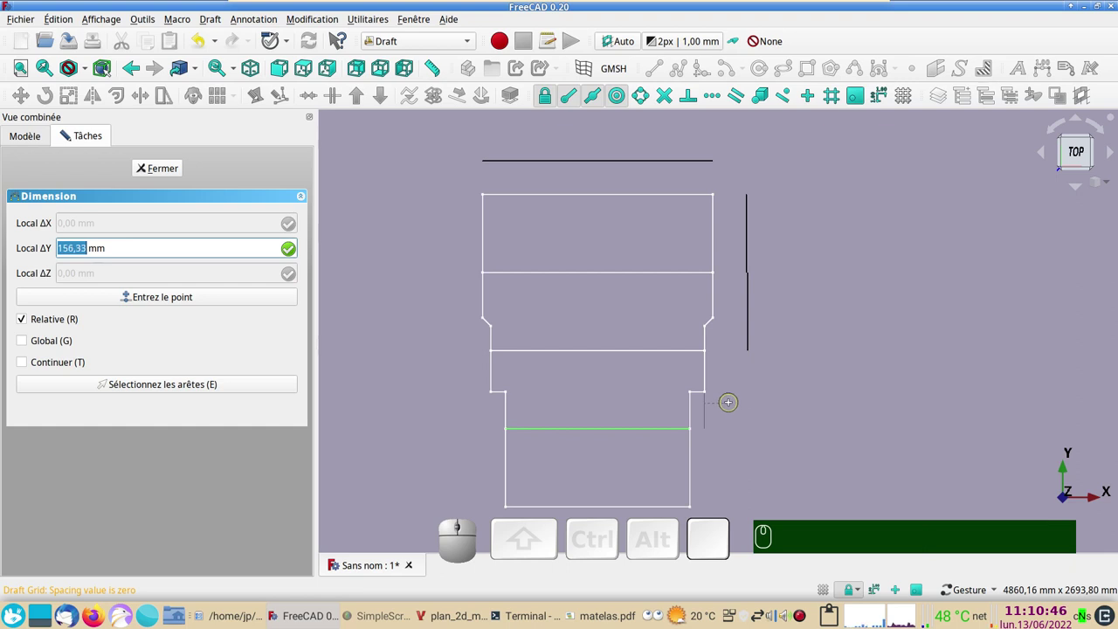
{"action": "key", "text": "x"}
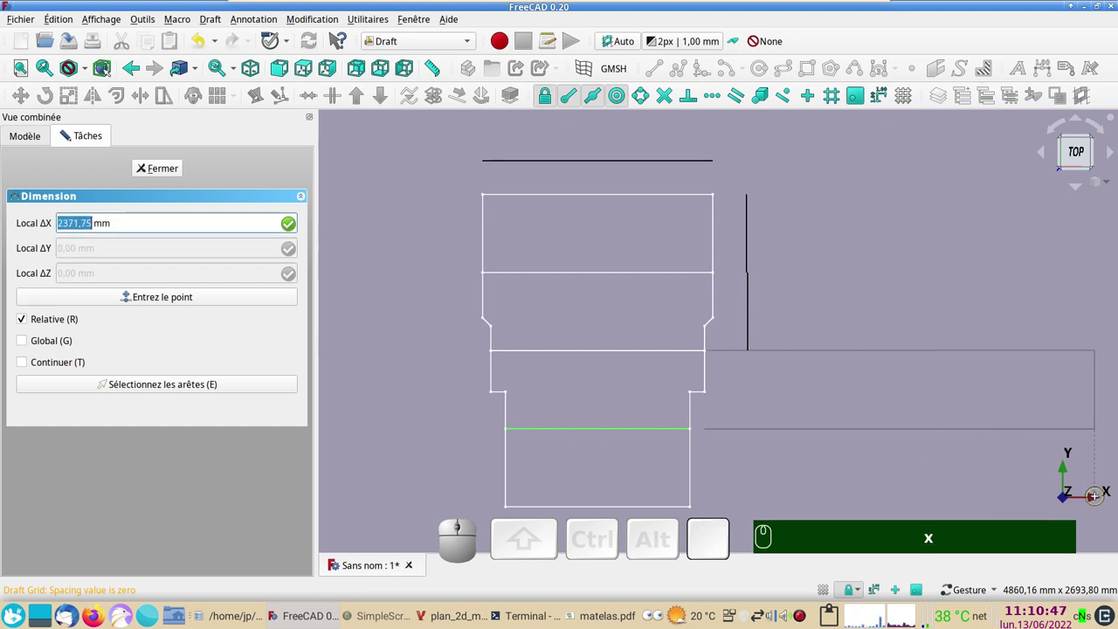
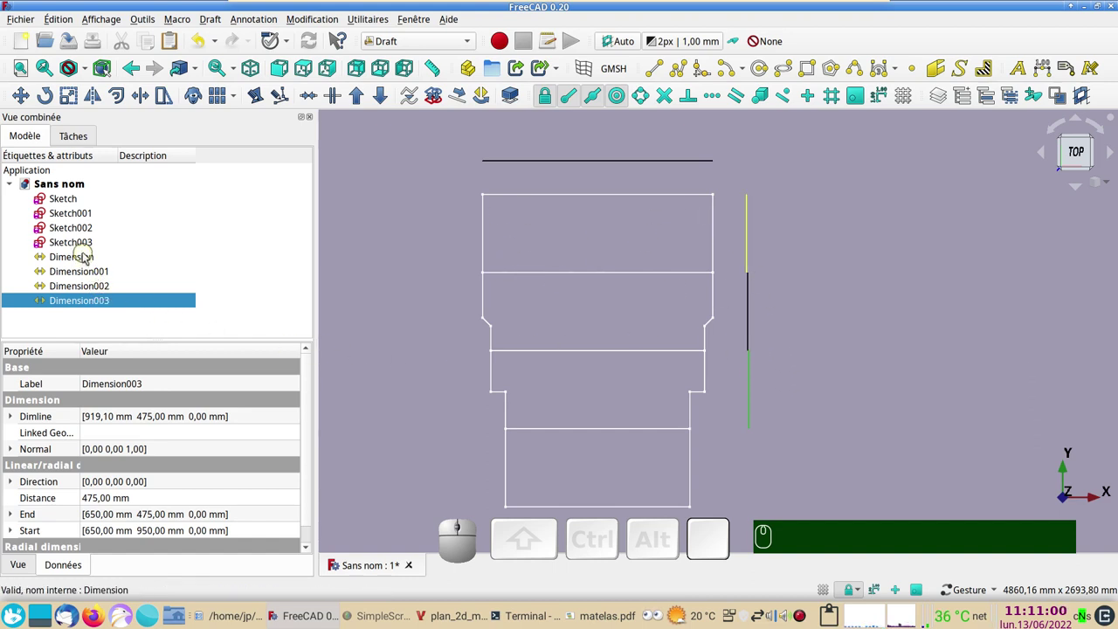
- Select Dimension through Dimension003 together and show their view (display) properties
{"action": "left_click", "coordinate": [88, 257]}
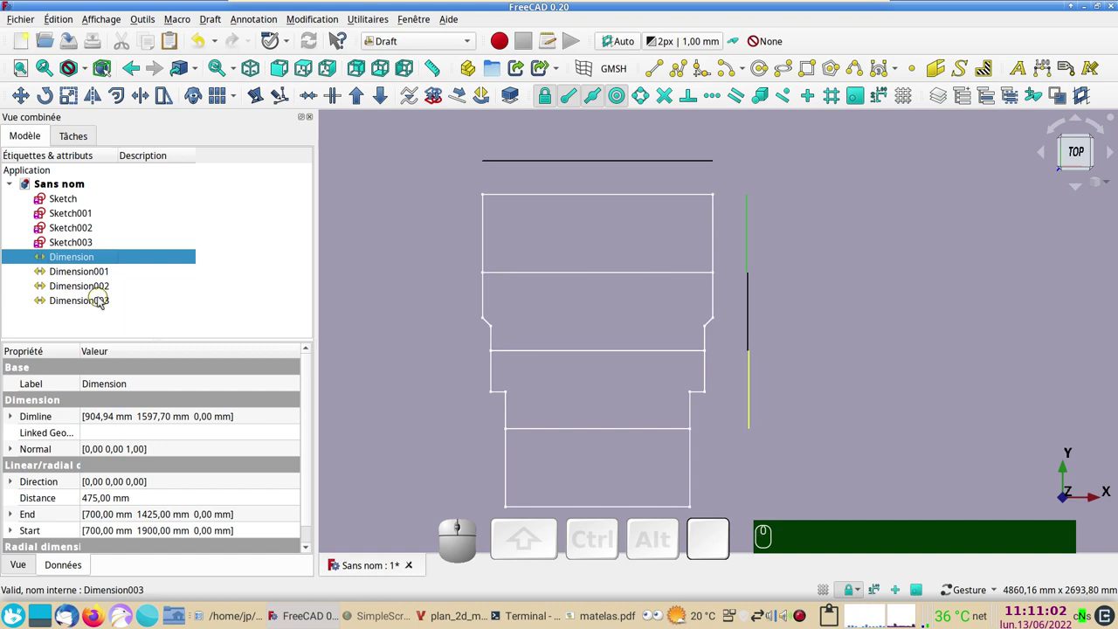
{"action": "left_click", "coordinate": [101, 303]}
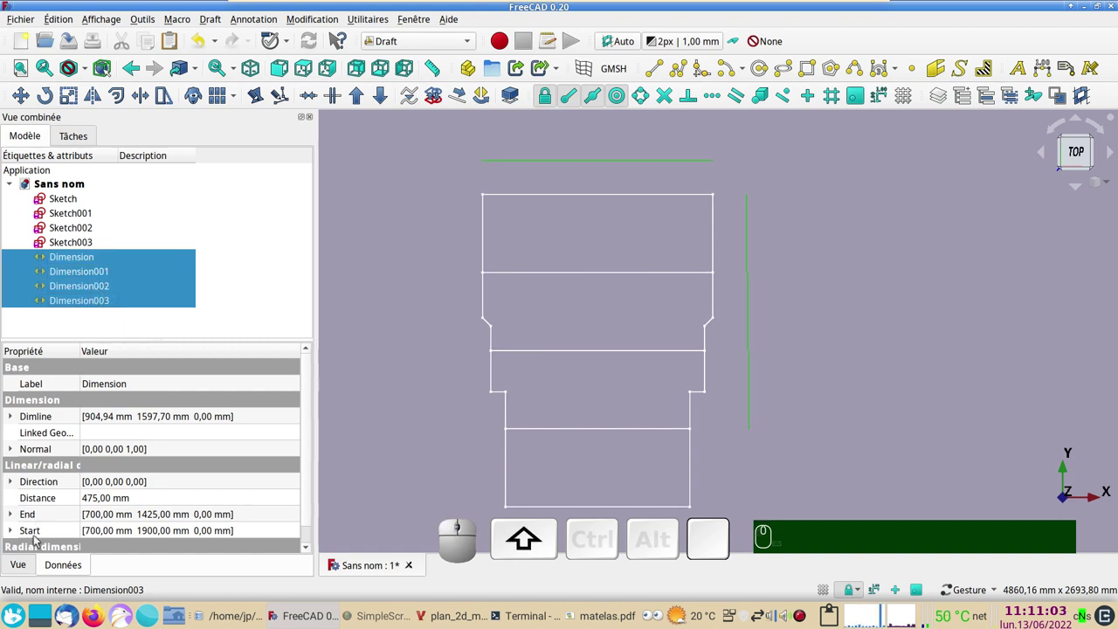
{"action": "left_click", "coordinate": [23, 570]}
{"action": "scroll", "scroll_direction": "up", "scroll_amount": 3}
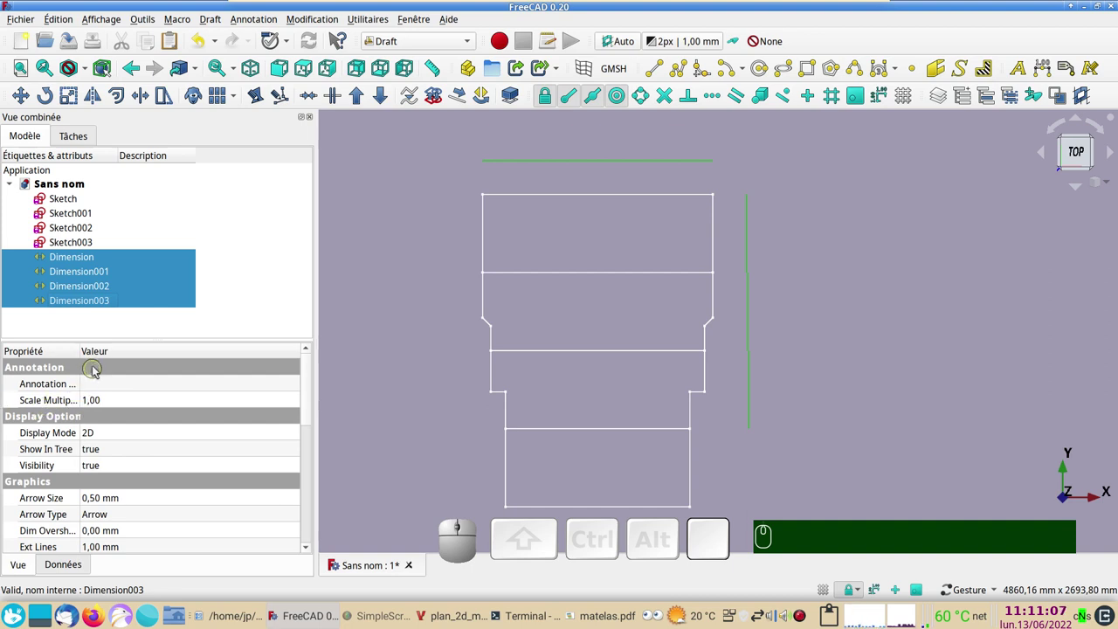
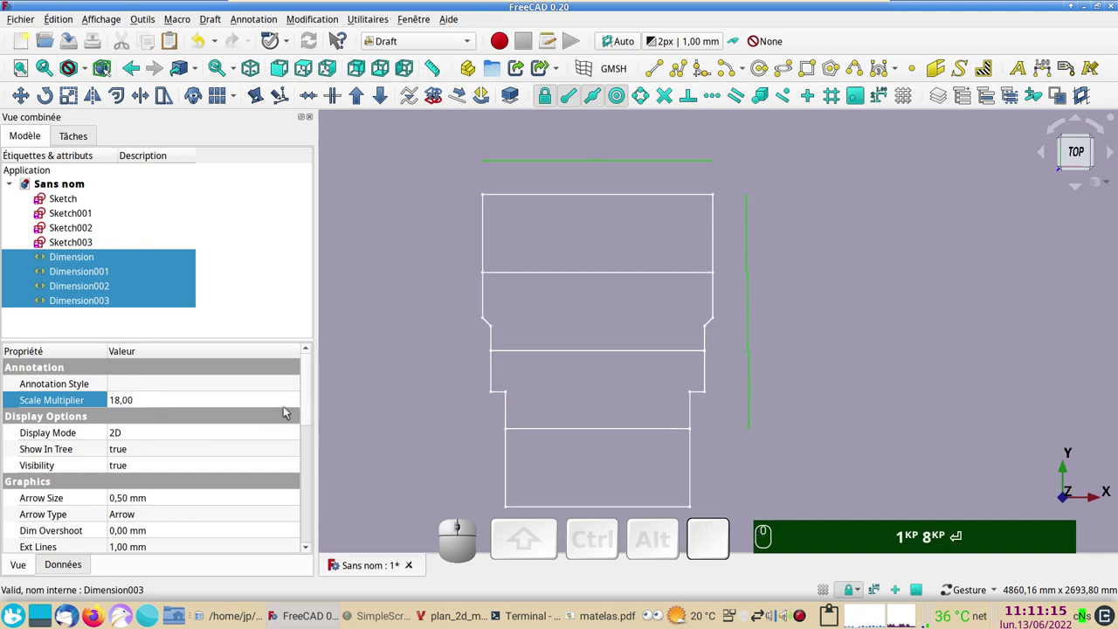
- Set the Scale Multiplier of all four dimensions to 30
{"action": "left_click", "coordinate": [143, 404]}
{"action": "scroll", "scroll_direction": "up", "scroll_amount": 3}
{"action": "scroll", "scroll_direction": "up", "scroll_amount": 3}
{"action": "scroll", "scroll_direction": "up", "scroll_amount": 3}
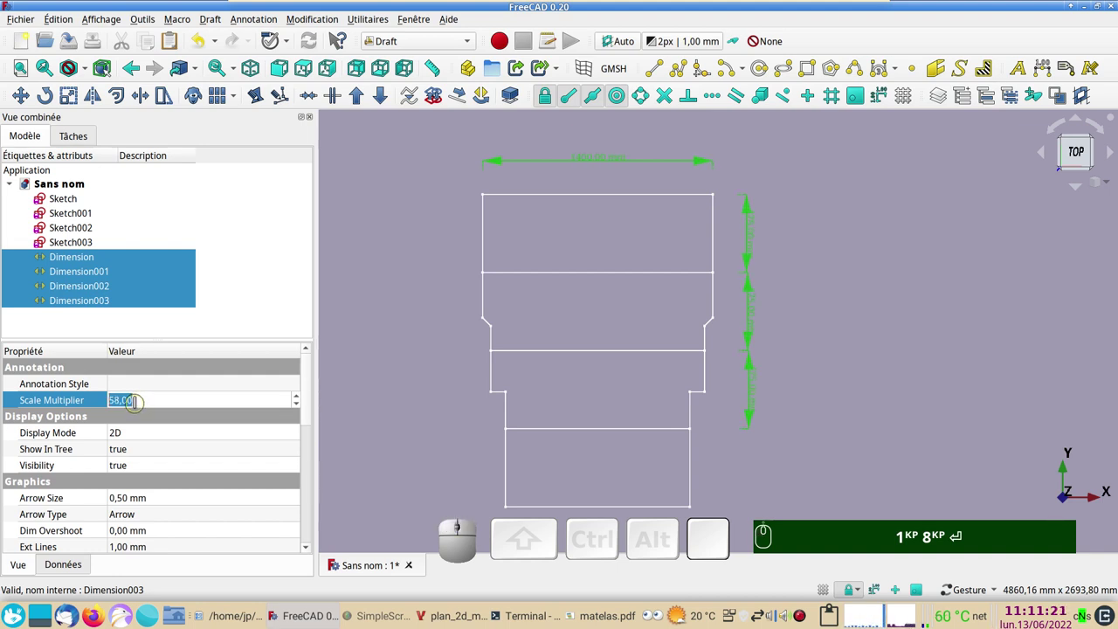
{"action": "scroll", "scroll_direction": "up", "scroll_amount": 3}
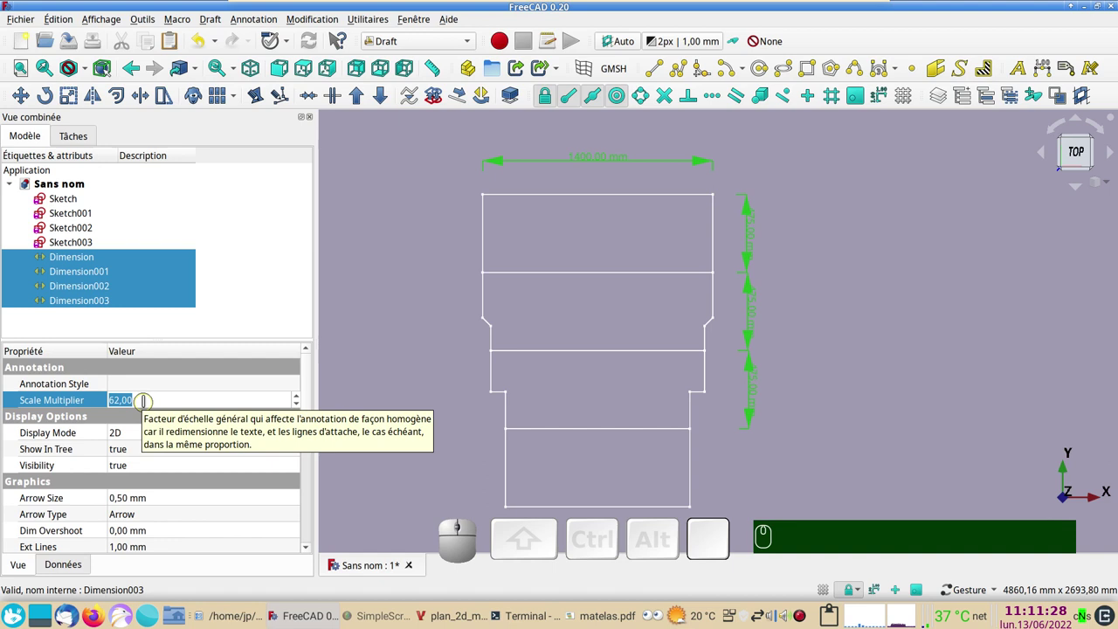
{"action": "scroll", "scroll_direction": "down", "scroll_amount": 3}
{"action": "scroll", "scroll_direction": "down", "scroll_amount": 3}
{"action": "scroll", "scroll_direction": "down", "scroll_amount": 3}
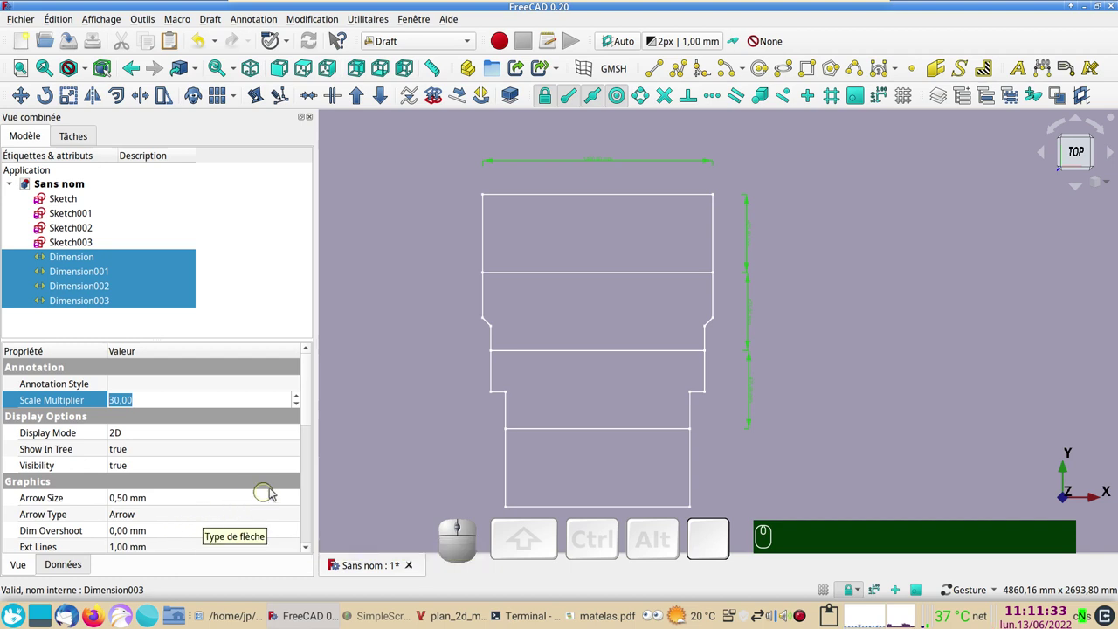
- Reduce the dimensions' Font Size to 2 mm
{"action": "left_click_drag", "start_coordinate": [312, 425], "coordinate": [178, 487]}
{"action": "left_click", "coordinate": [168, 473]}
{"action": "scroll", "scroll_direction": "up", "scroll_amount": 3}
{"action": "scroll", "scroll_direction": "down", "scroll_amount": 3}
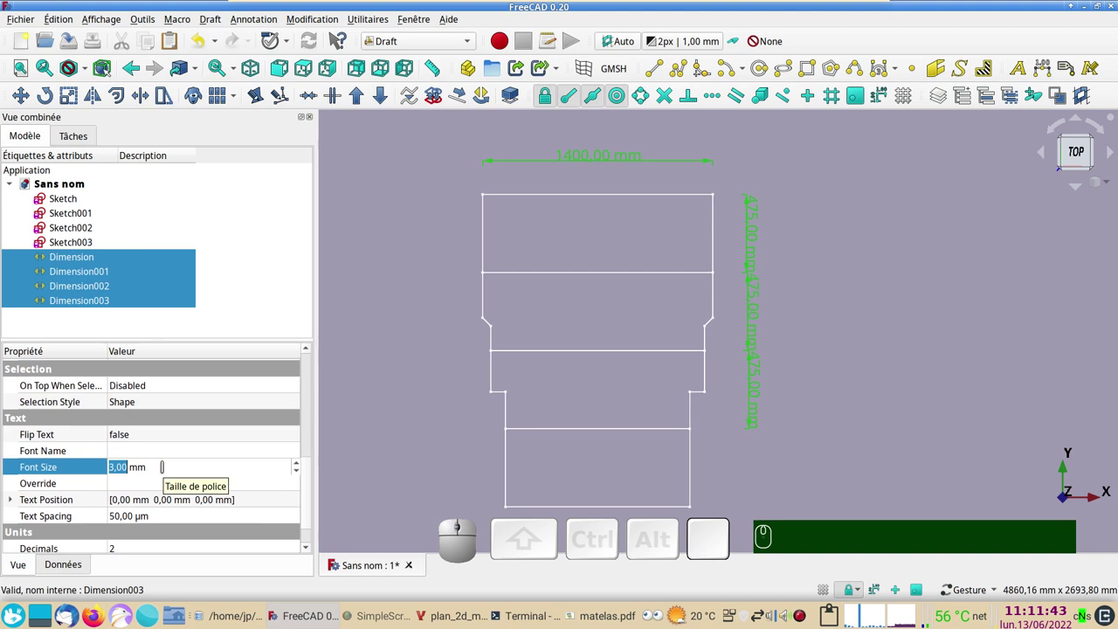
{"action": "scroll", "scroll_direction": "down", "scroll_amount": 3}
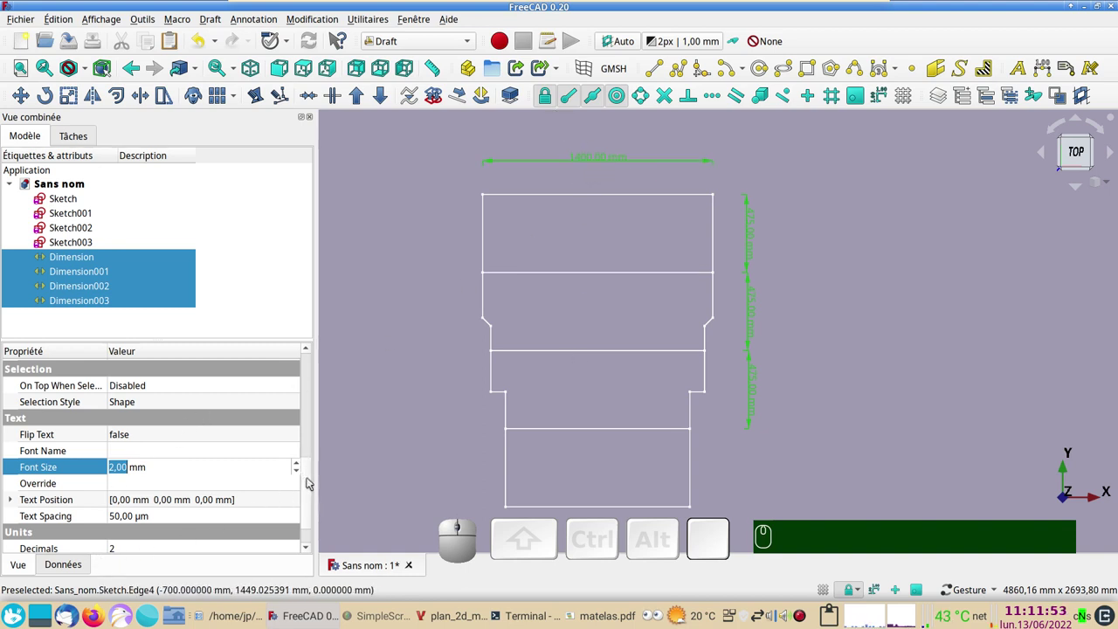
- Set Decimals to 0 so the dimensions read 1400 mm and 475 mm
{"action": "left_click_drag", "start_coordinate": [316, 488], "coordinate": [185, 526]}
{"action": "left_click", "coordinate": [162, 519]}
{"action": "scroll", "scroll_direction": "down", "scroll_amount": 3}
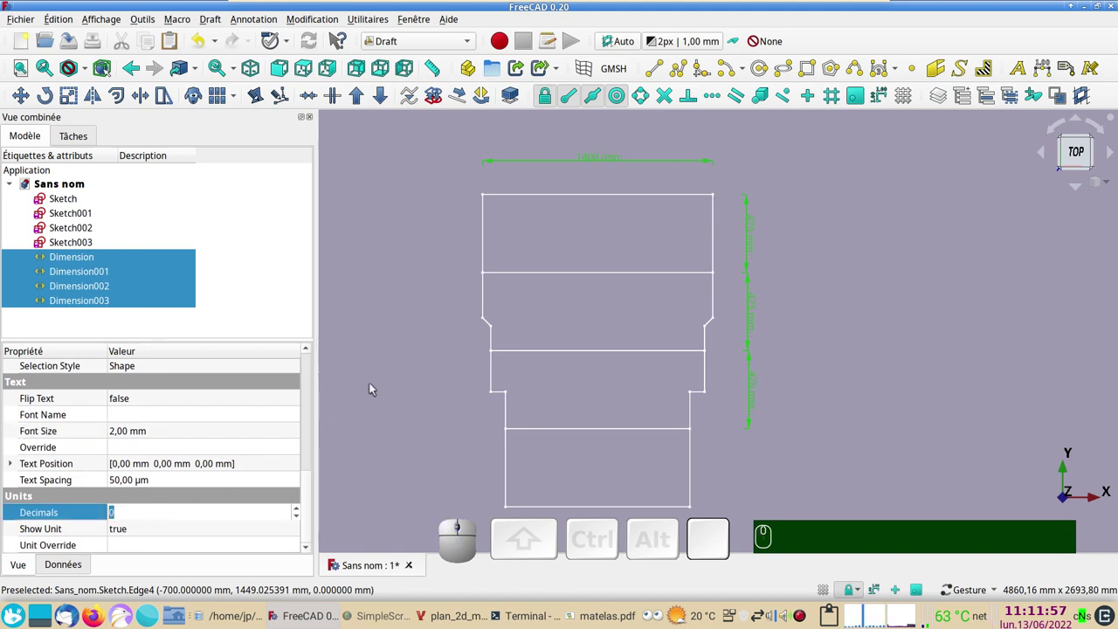
{"action": "left_click", "coordinate": [399, 274]}
{"action": "scroll", "scroll_direction": "up", "scroll_amount": 3}
{"action": "scroll", "scroll_direction": "down", "scroll_amount": 3}
{"action": "right_click", "coordinate": [820, 348]}
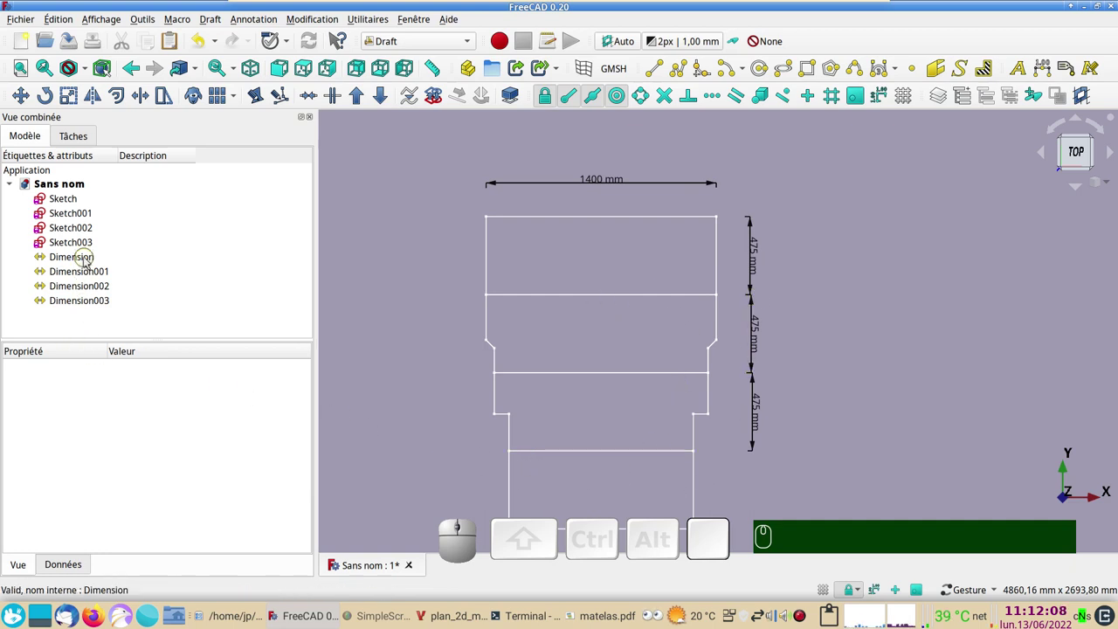
{"action": "left_click", "coordinate": [87, 262]}
- Set Ext Lines to 100 mm on all four dimensions, then deselect to check the result
{"action": "left_click", "coordinate": [91, 303]}
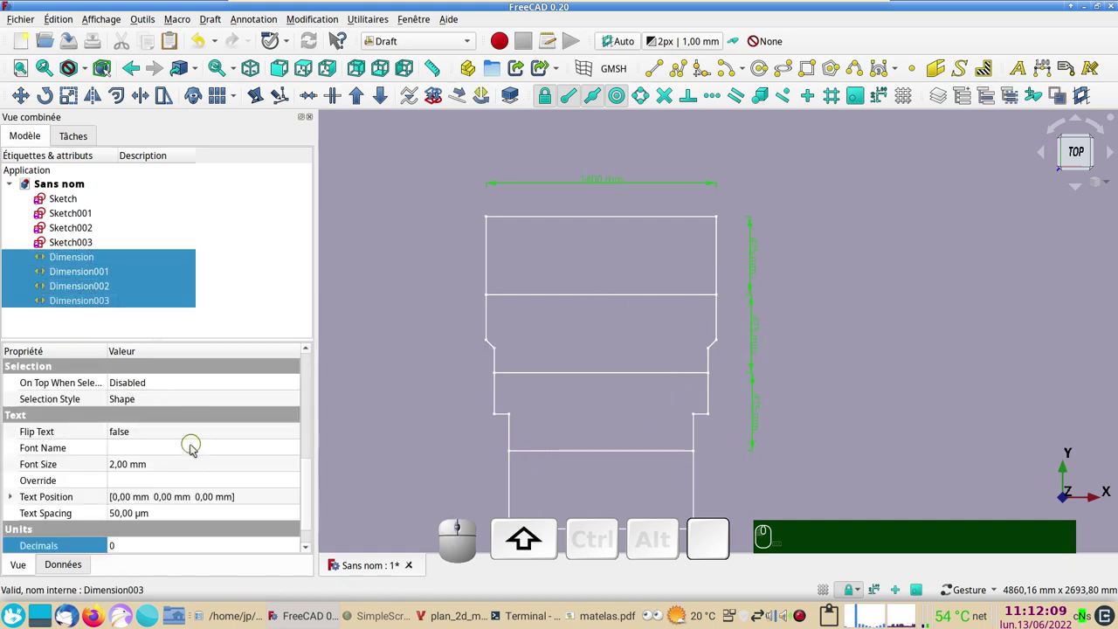
{"action": "scroll", "scroll_direction": "up", "scroll_amount": 3}
{"action": "scroll", "scroll_direction": "up", "scroll_amount": 3}
{"action": "scroll", "scroll_direction": "up", "scroll_amount": 3}
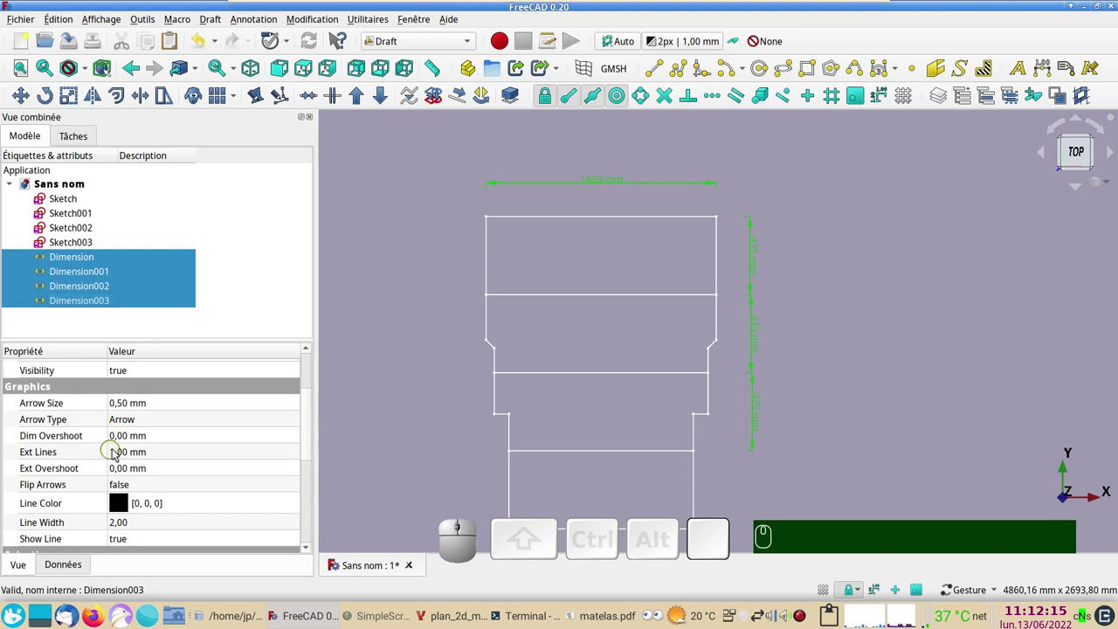
{"action": "left_click", "coordinate": [123, 456]}
{"action": "key", "text": "KP_1"}
{"action": "key", "text": "KP_0"}
{"action": "key", "text": "KP_1"}
{"action": "key", "text": "KP_0"}
{"action": "key", "text": "Return"}
{"action": "key", "text": "KP_Enter"}
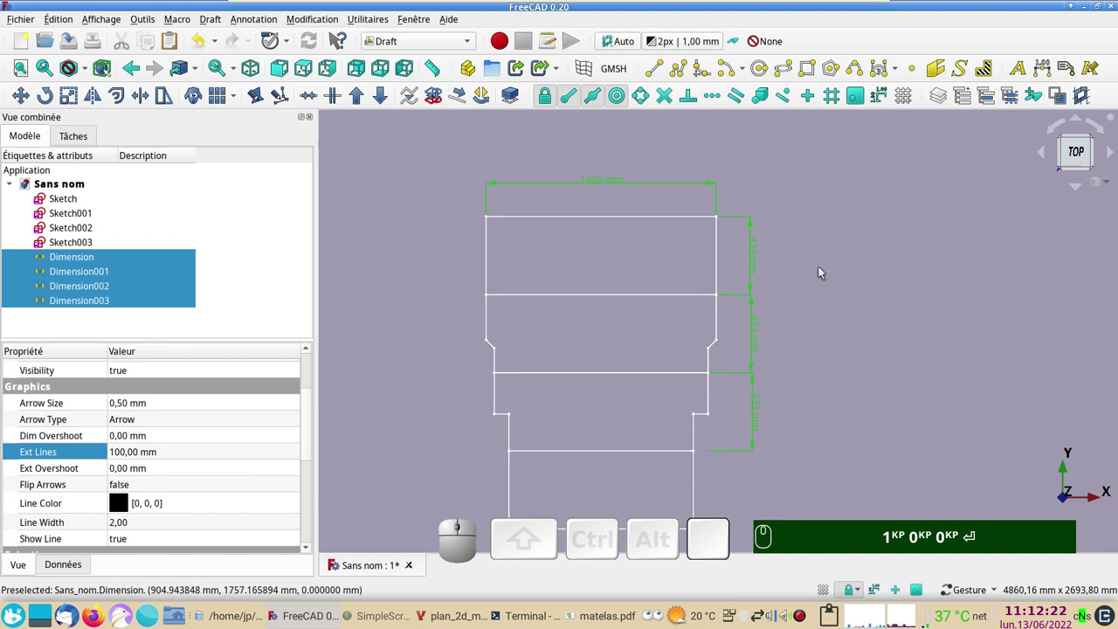
{"action": "left_click", "coordinate": [821, 272]}
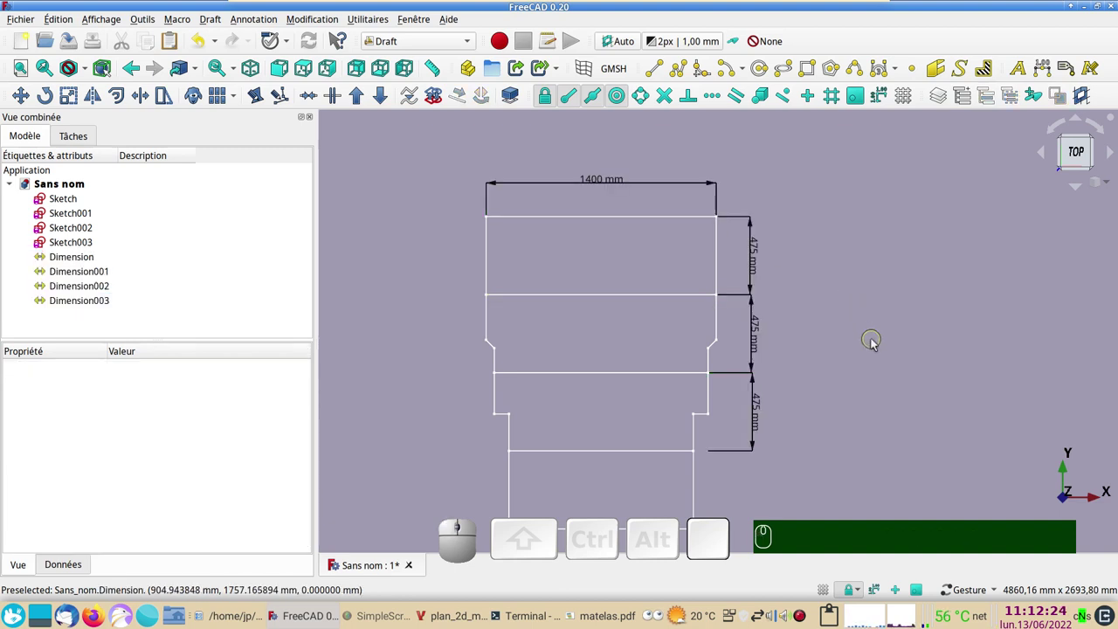
- Orbit the view to a tilted 3D angle on the dimensioned mattress outline
{"action": "left_click_drag", "start_coordinate": [817, 468], "coordinate": [266, 300]}
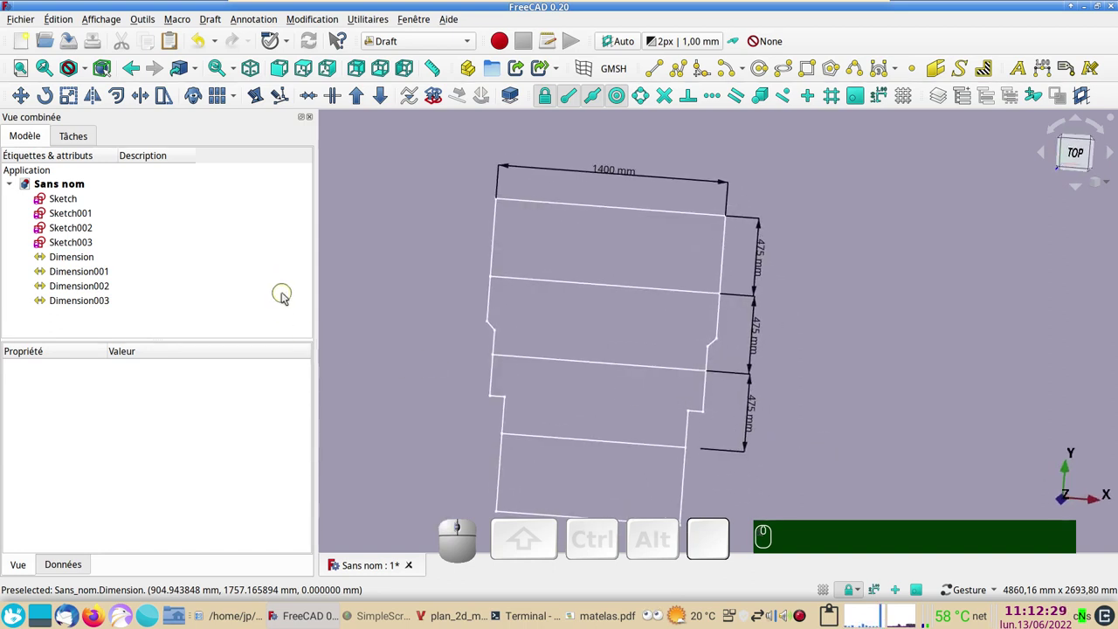
{"action": "left_click_drag", "start_coordinate": [849, 411], "coordinate": [860, 343]}
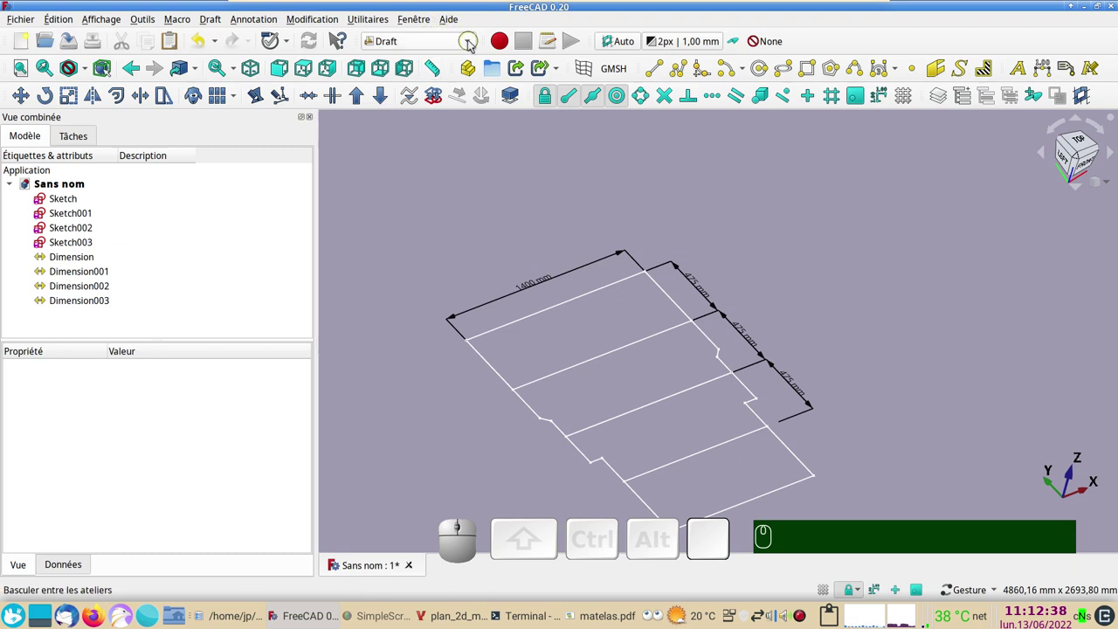
- Switch to the Part workbench and start an Extrude on Sketch through Sketch003
{"action": "left_click", "coordinate": [398, 289]}
{"action": "left_click", "coordinate": [72, 205]}
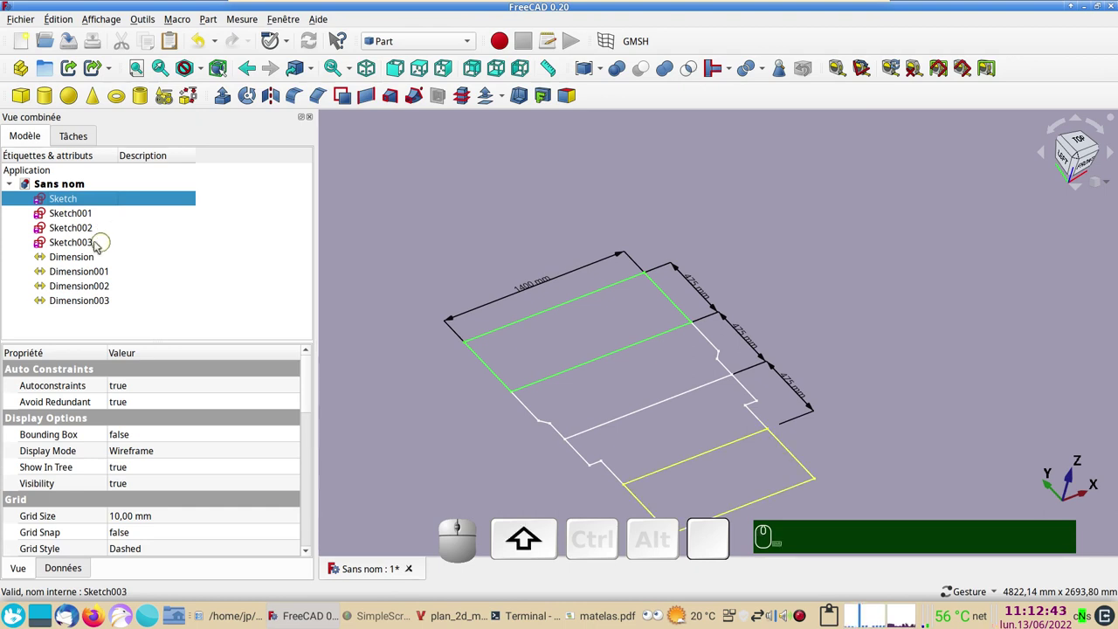
{"action": "left_click", "coordinate": [88, 246]}
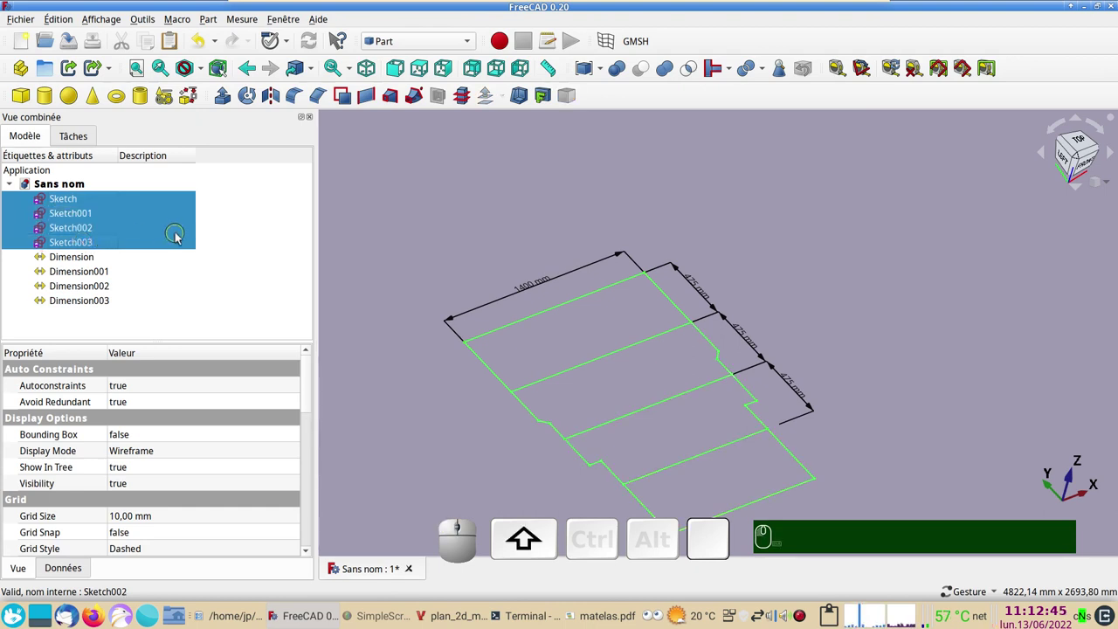
{"action": "left_click", "coordinate": [223, 102]}
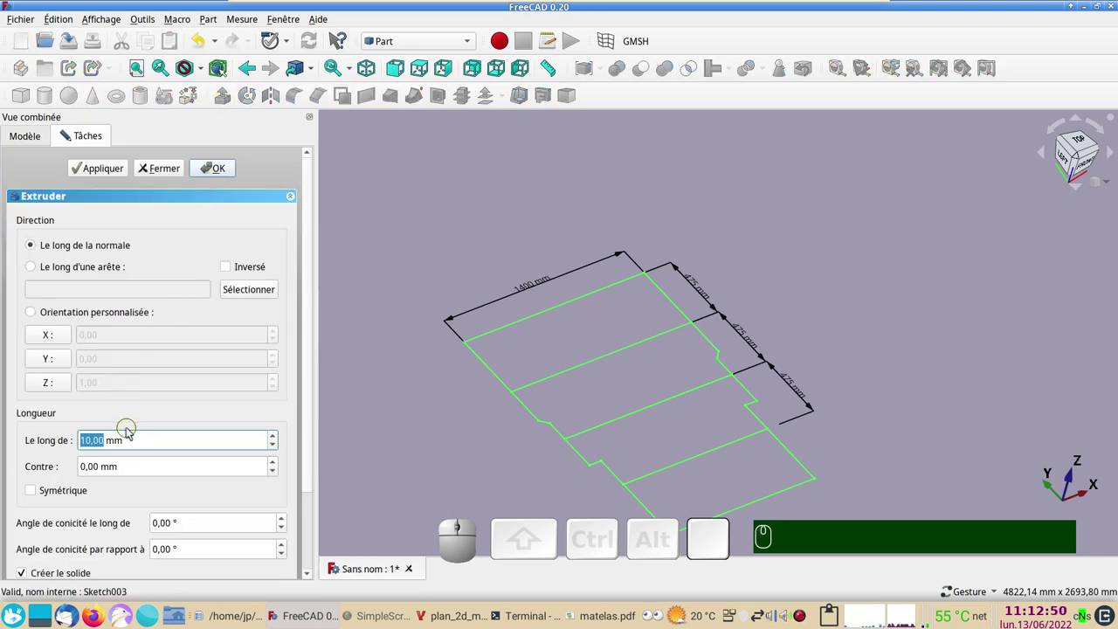
- Set the extrusion length to 100 mm along the normal
{"action": "key", "text": "KP_1"}
{"action": "key", "text": "KP_0"}
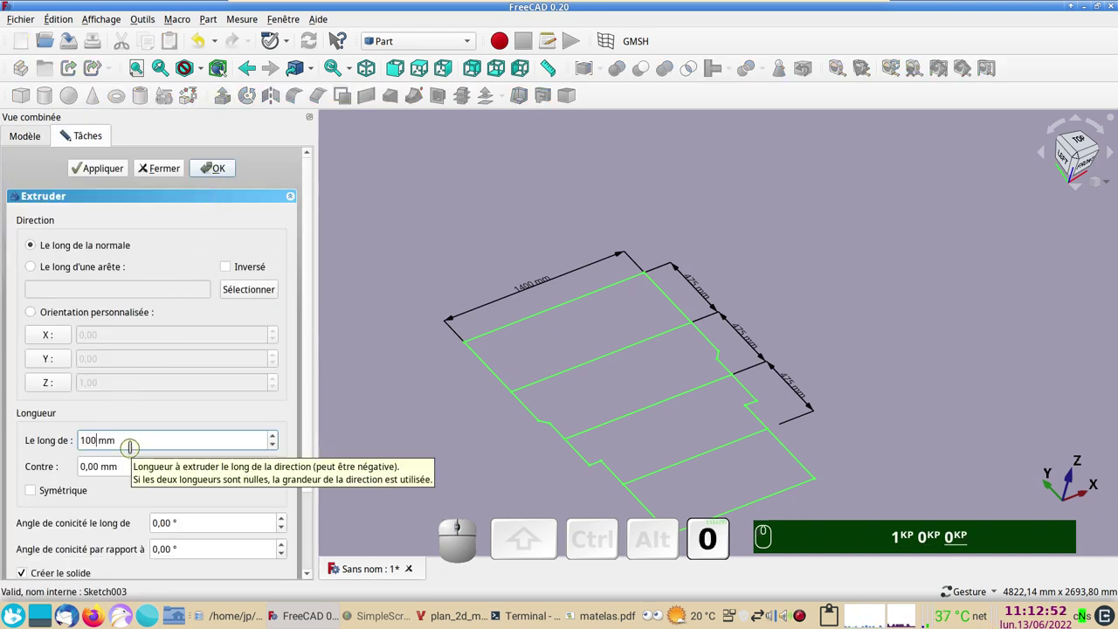
{"action": "left_click_drag", "start_coordinate": [312, 420], "coordinate": [118, 488]}
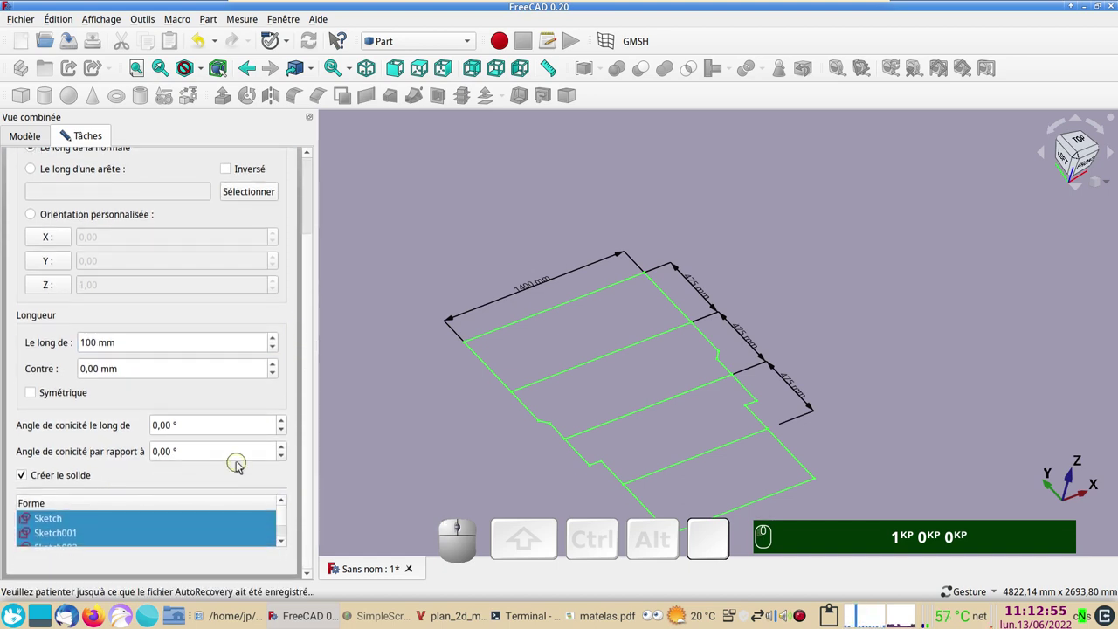
{"action": "left_click_drag", "start_coordinate": [310, 478], "coordinate": [604, 449]}
{"action": "key", "text": "KP_1"}
{"action": "key", "text": "KP_0"}
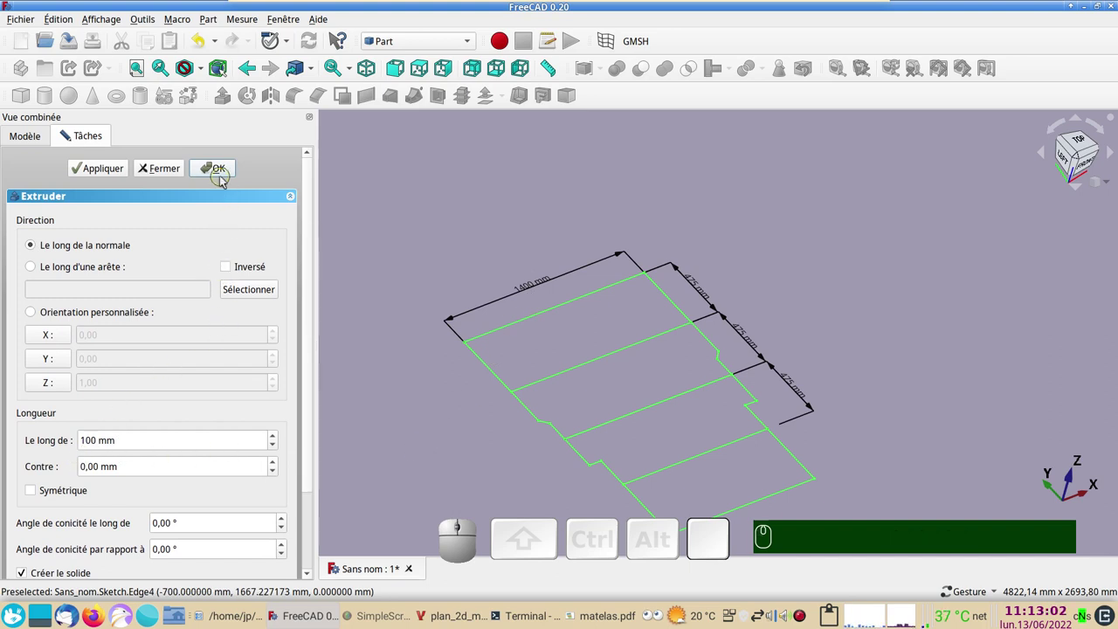
- Confirm the extrusion into four 100 mm slabs and adjust the first slab's shape colour
{"action": "left_click", "coordinate": [223, 174]}
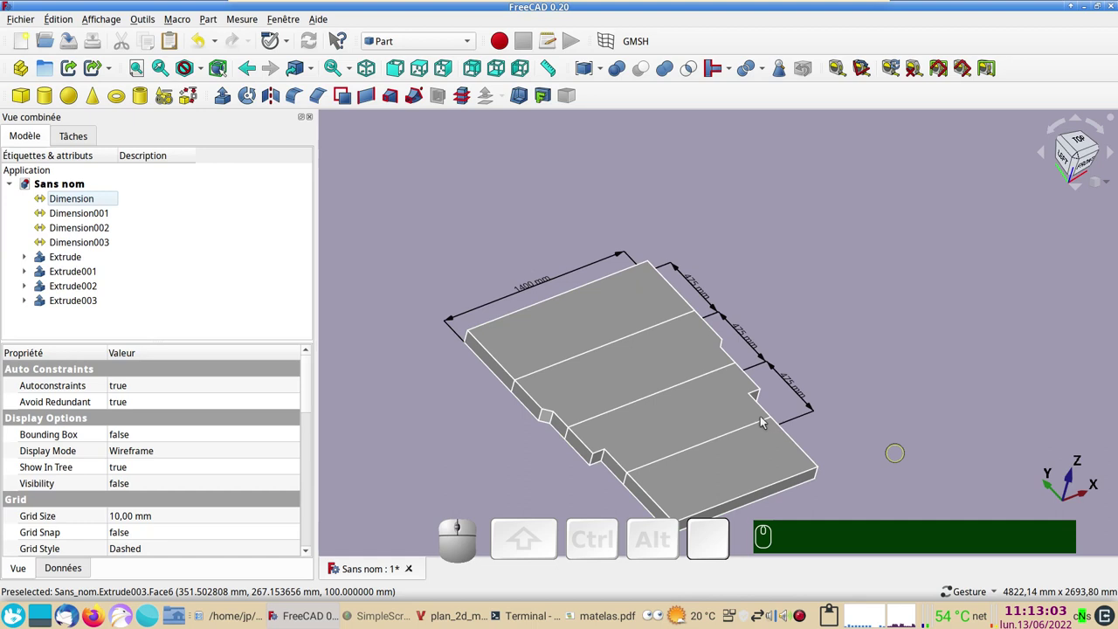
{"action": "left_click", "coordinate": [588, 337]}
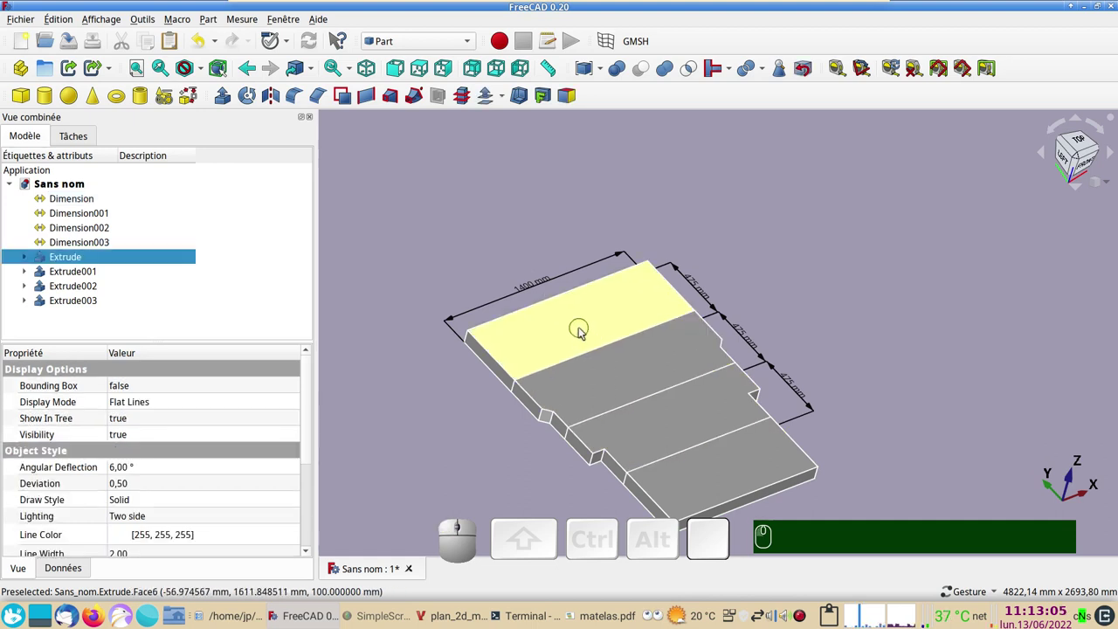
{"action": "key", "text": "ctrl+d"}
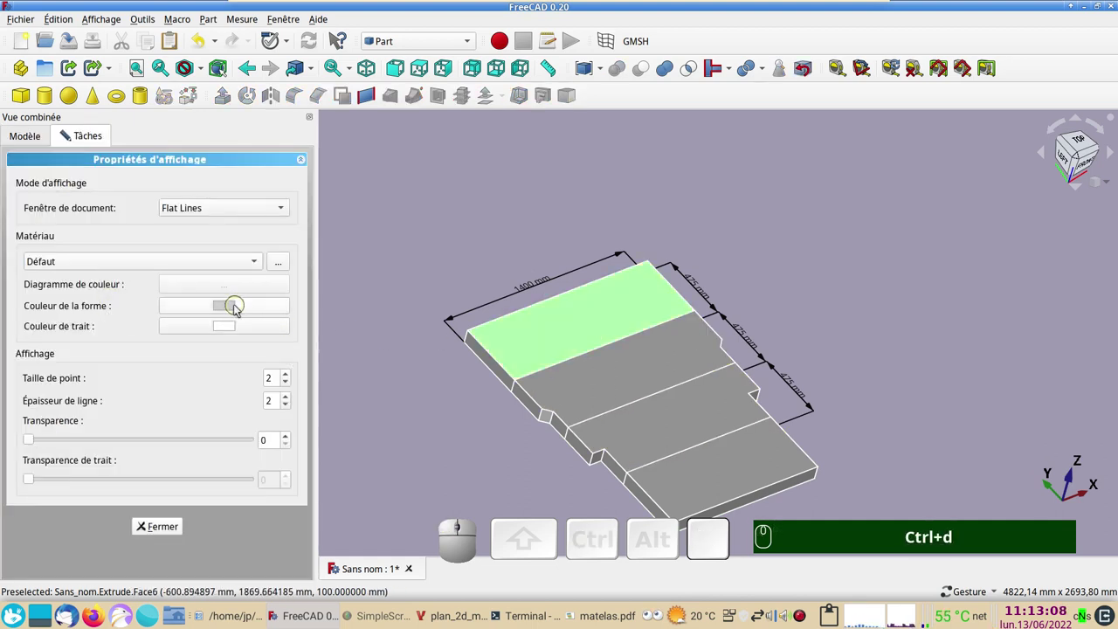
{"action": "left_click", "coordinate": [234, 310]}
{"action": "left_click", "coordinate": [451, 248]}
{"action": "left_click", "coordinate": [712, 414]}
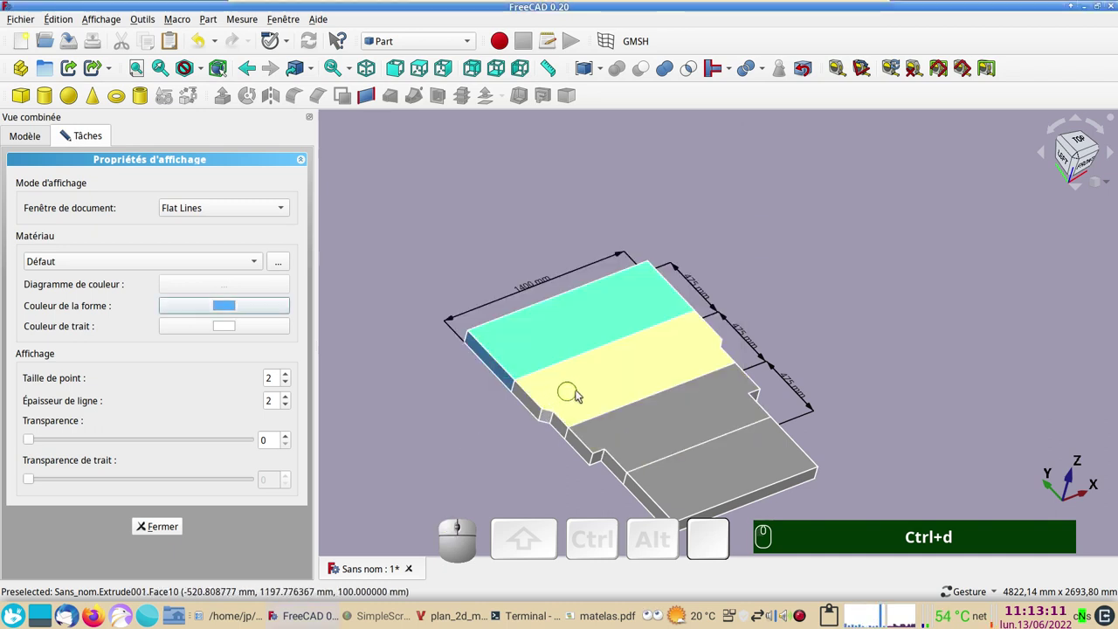
- Colour the second mattress slab light green
{"action": "left_click", "coordinate": [579, 395]}
{"action": "left_click", "coordinate": [226, 311]}
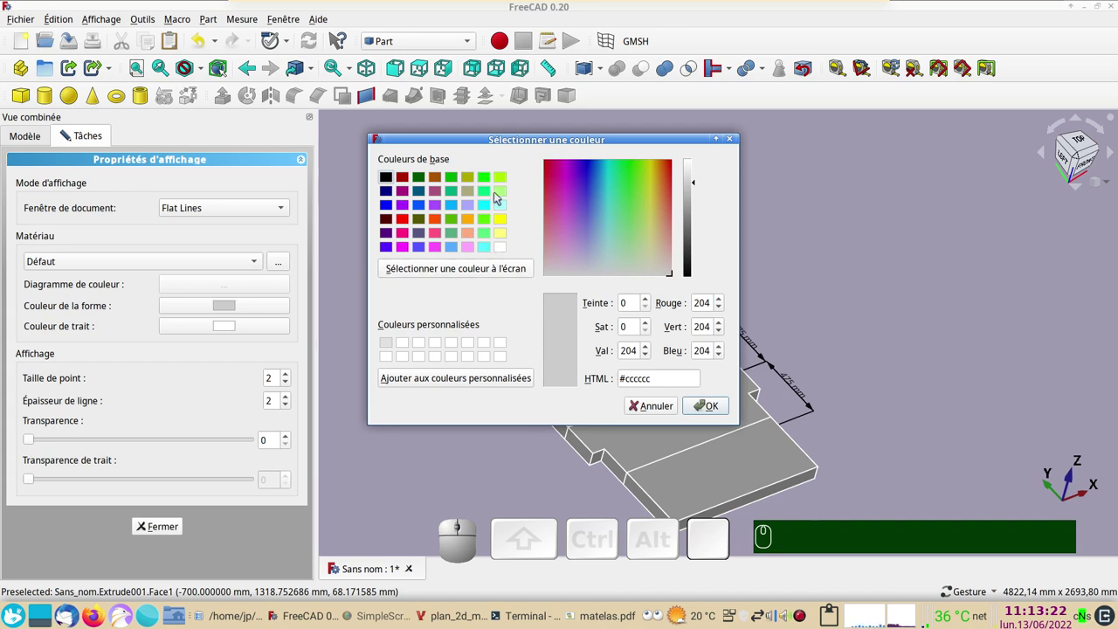
{"action": "left_click", "coordinate": [503, 195]}
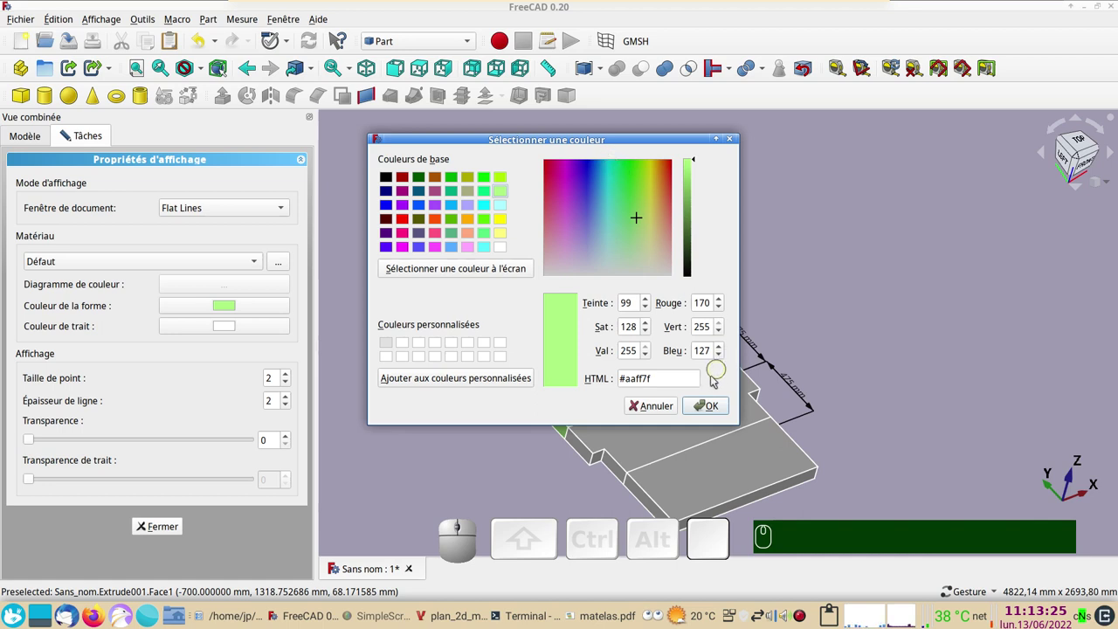
{"action": "left_click", "coordinate": [712, 406]}
{"action": "left_click", "coordinate": [690, 429]}
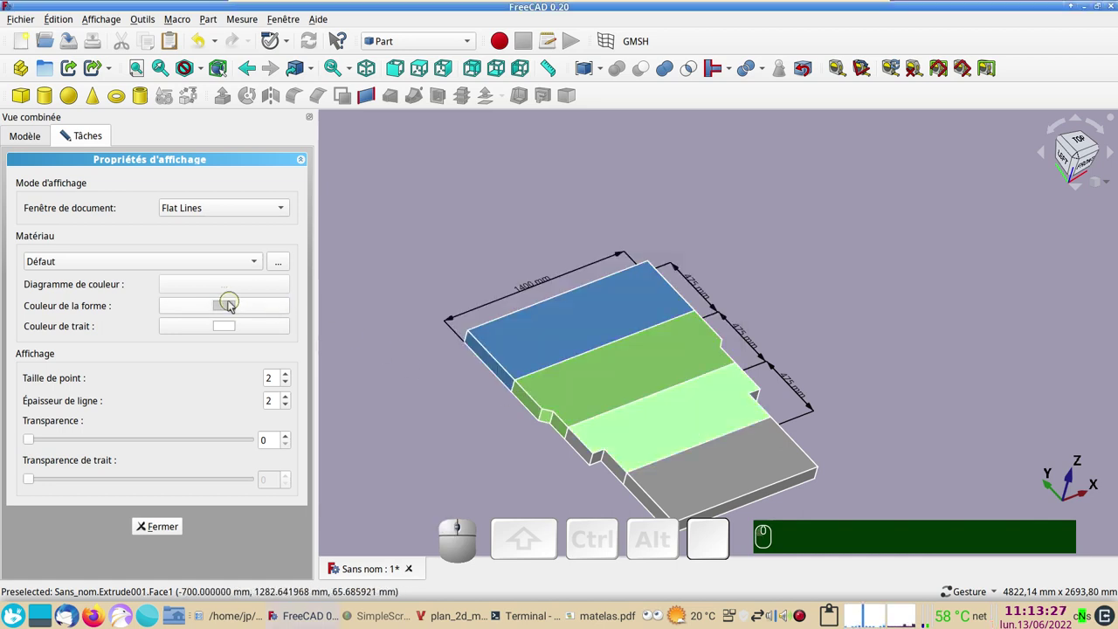
- Colour the third mattress slab brown
{"action": "left_click", "coordinate": [226, 308]}
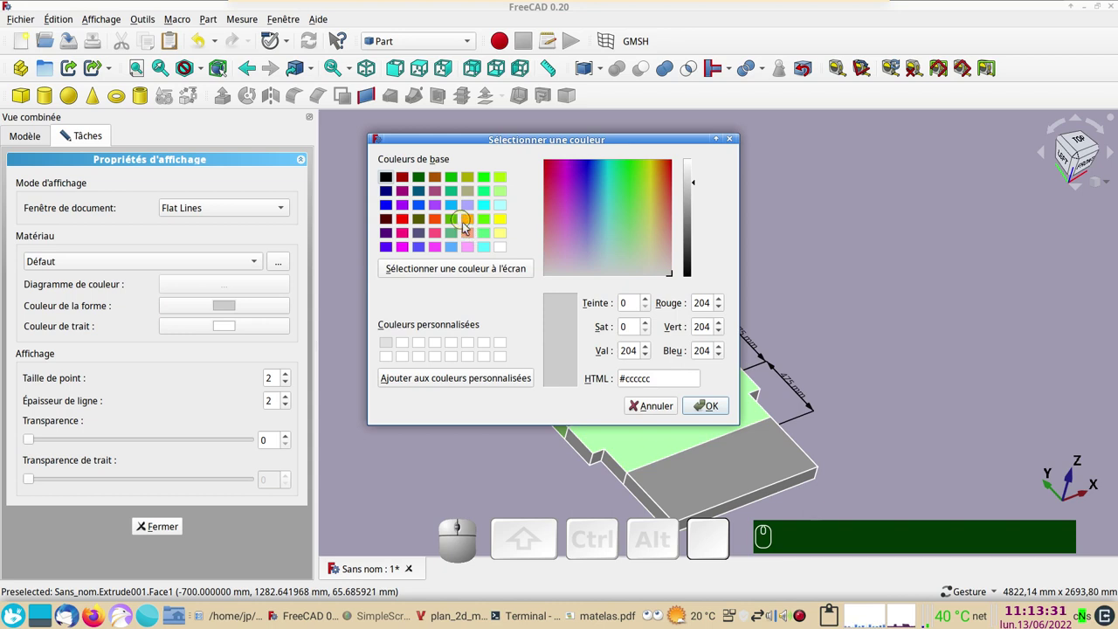
{"action": "left_click", "coordinate": [470, 235]}
{"action": "left_click", "coordinate": [719, 408]}
{"action": "left_click", "coordinate": [861, 369]}
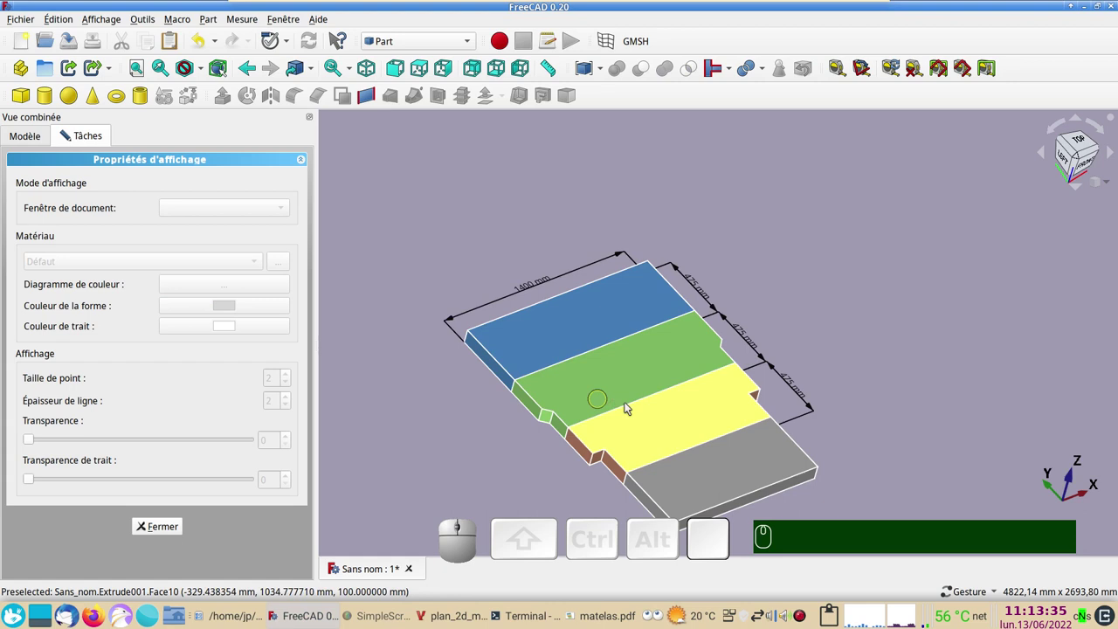
- Bring up the display properties for the fourth (bottom) slab
{"action": "left_click", "coordinate": [227, 309]}
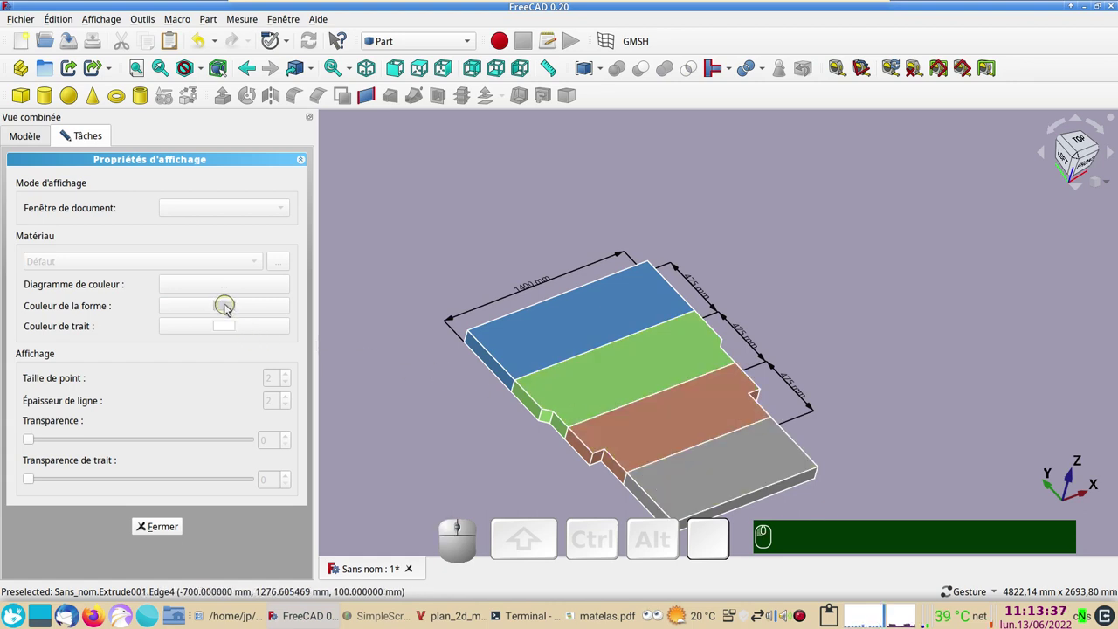
{"action": "left_click", "coordinate": [228, 309]}
{"action": "left_click", "coordinate": [684, 488]}
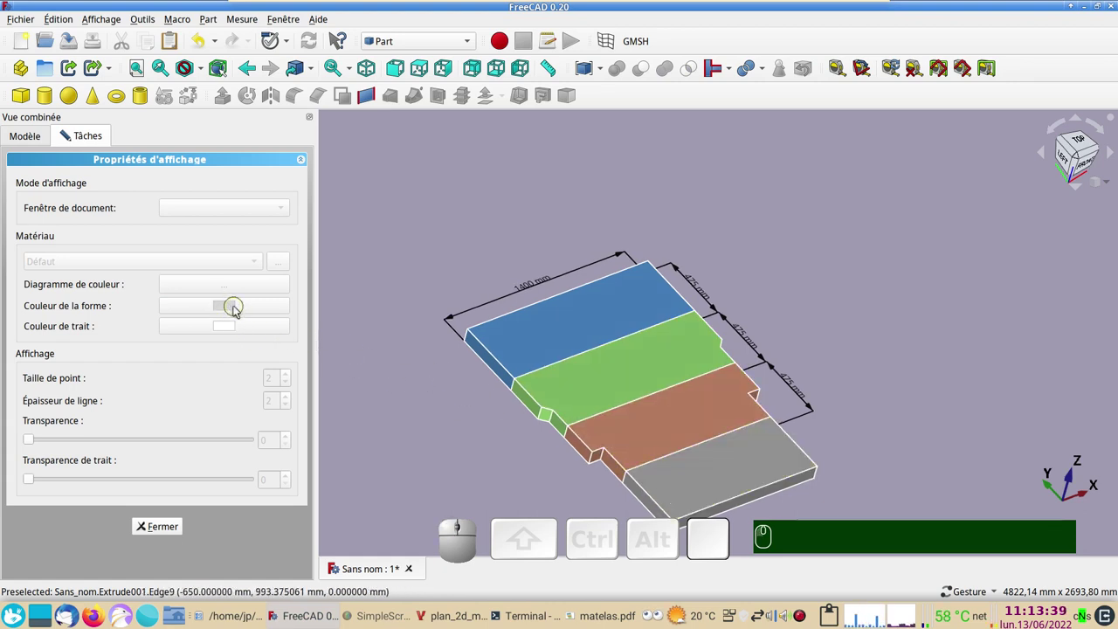
{"action": "left_click", "coordinate": [236, 311]}
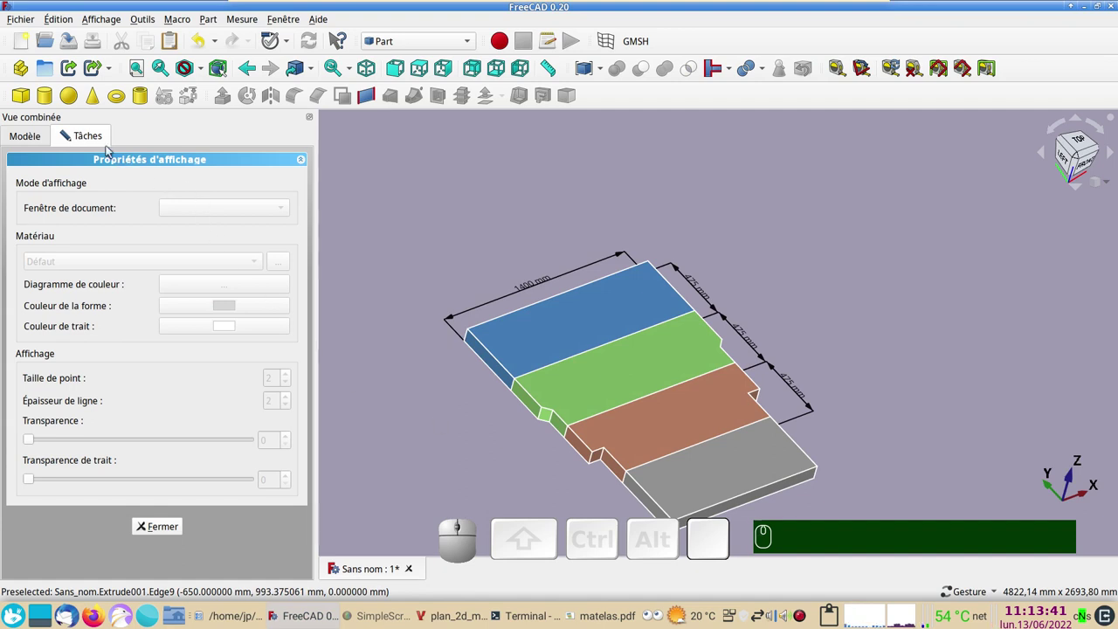
{"action": "left_click", "coordinate": [96, 135]}
{"action": "left_click", "coordinate": [29, 135]}
{"action": "left_click", "coordinate": [80, 137]}
{"action": "left_click", "coordinate": [156, 536]}
{"action": "left_click", "coordinate": [693, 489]}
{"action": "key", "text": "ctrl+d"}
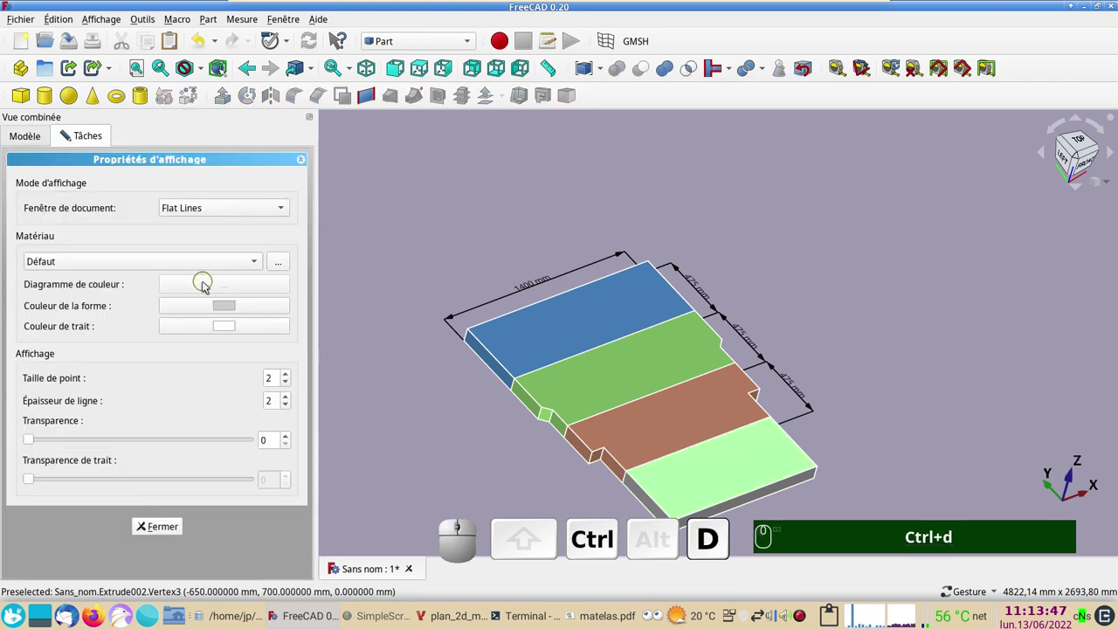
- Colour the bottom slab grey and clear the selection
{"action": "left_click", "coordinate": [235, 315]}
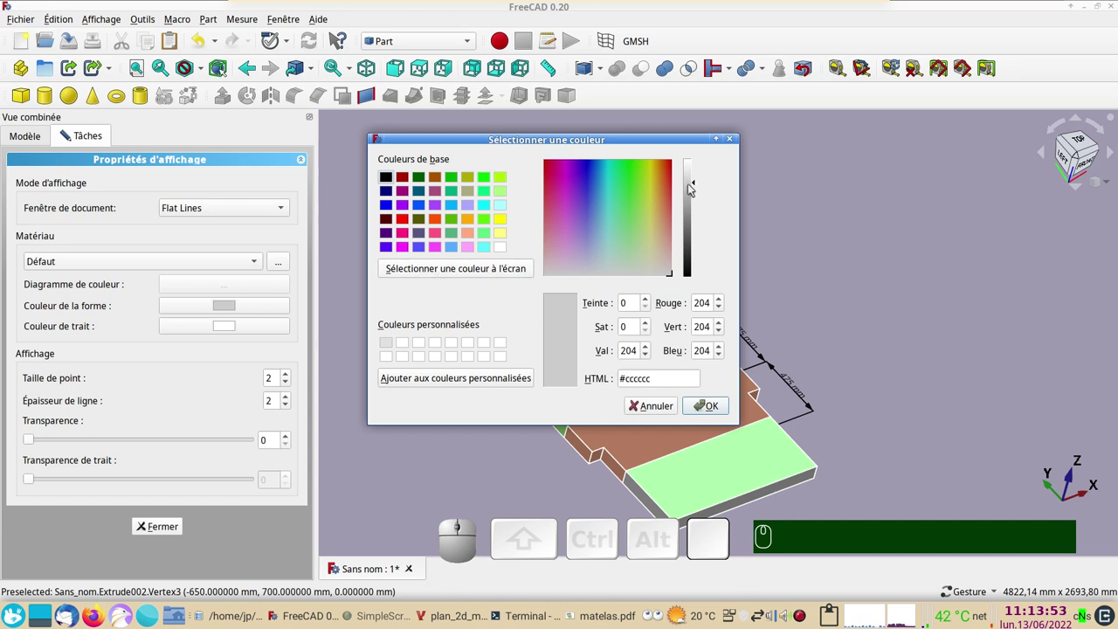
{"action": "left_click_drag", "start_coordinate": [699, 187], "coordinate": [681, 402]}
{"action": "left_click", "coordinate": [666, 409]}
{"action": "left_click", "coordinate": [885, 381]}
{"action": "scroll", "scroll_direction": "down", "scroll_amount": 3}
{"action": "scroll", "scroll_direction": "up", "scroll_amount": 3}
{"action": "left_click", "coordinate": [932, 454]}
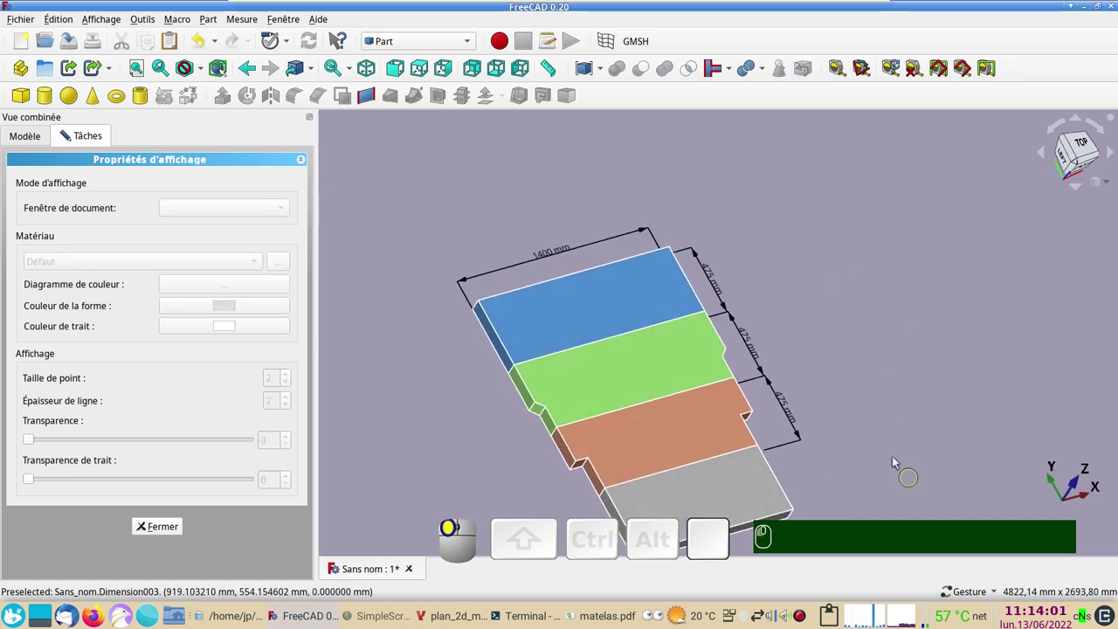
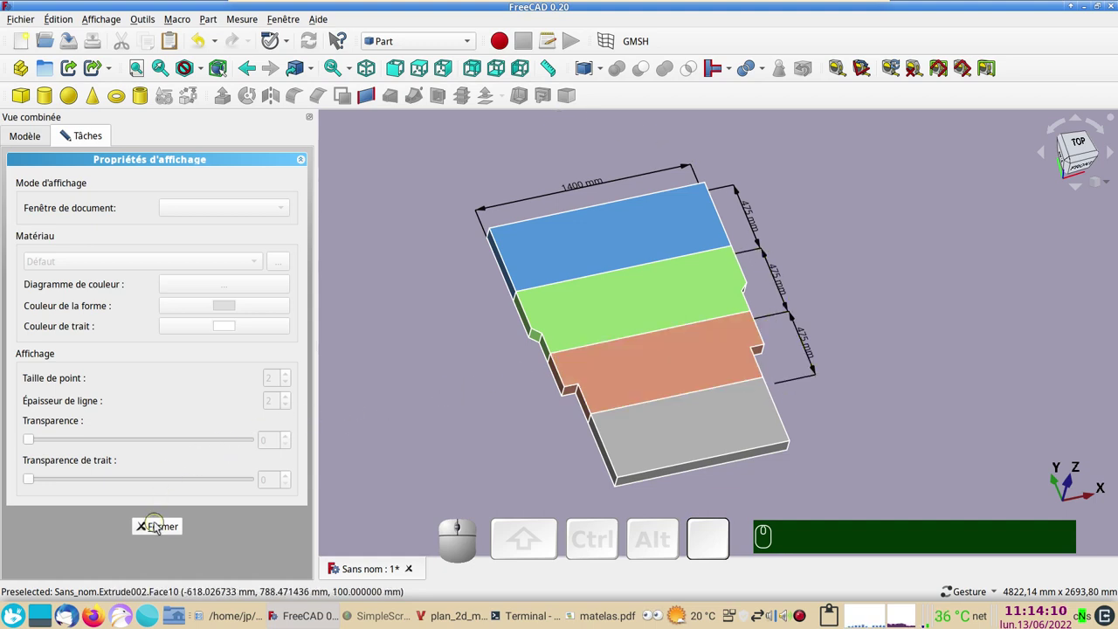
- Close the Tâches panel back to the Modèle tree and reposition the model in the view
{"action": "left_click", "coordinate": [159, 530]}
{"action": "scroll", "scroll_direction": "up", "scroll_amount": 3}
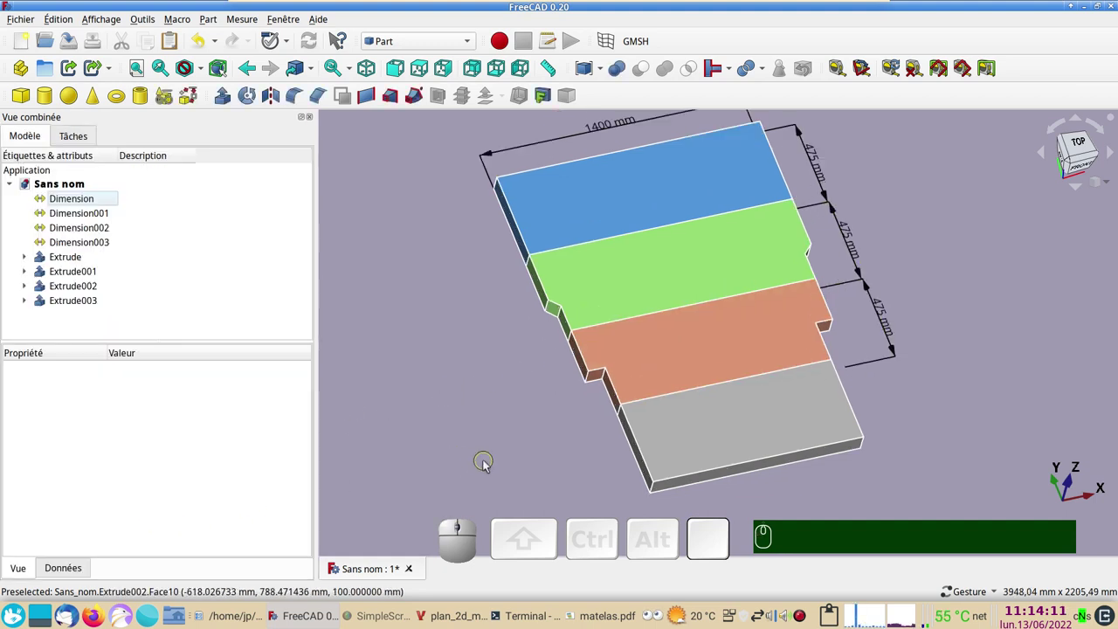
{"action": "scroll", "scroll_direction": "down", "scroll_amount": 3}
{"action": "right_click", "coordinate": [484, 468]}
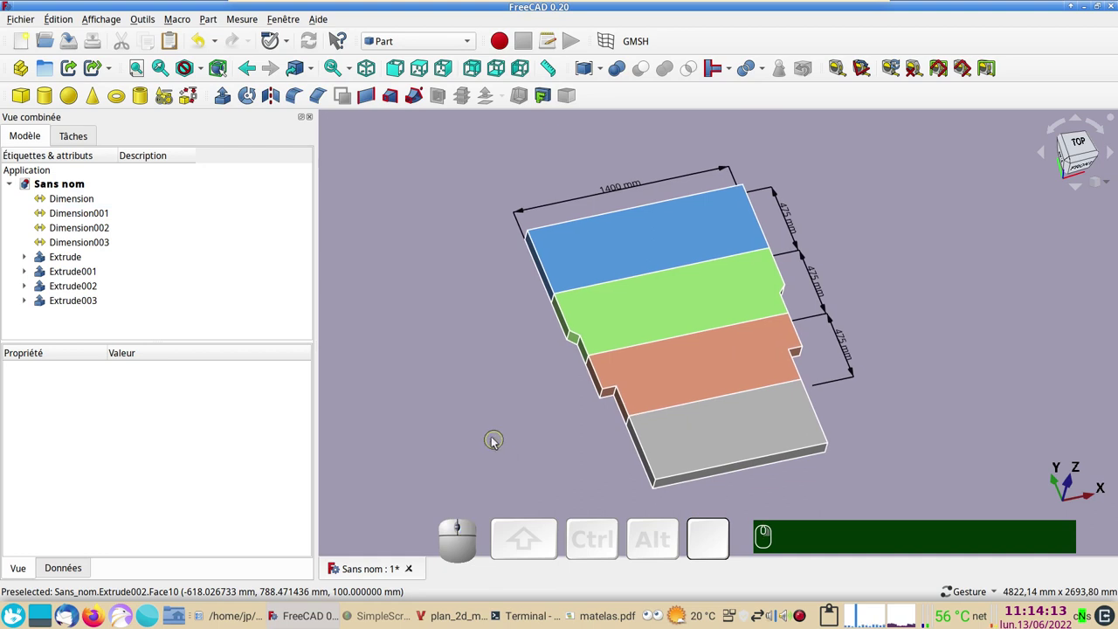
{"action": "left_click_drag", "start_coordinate": [606, 478], "coordinate": [856, 477]}
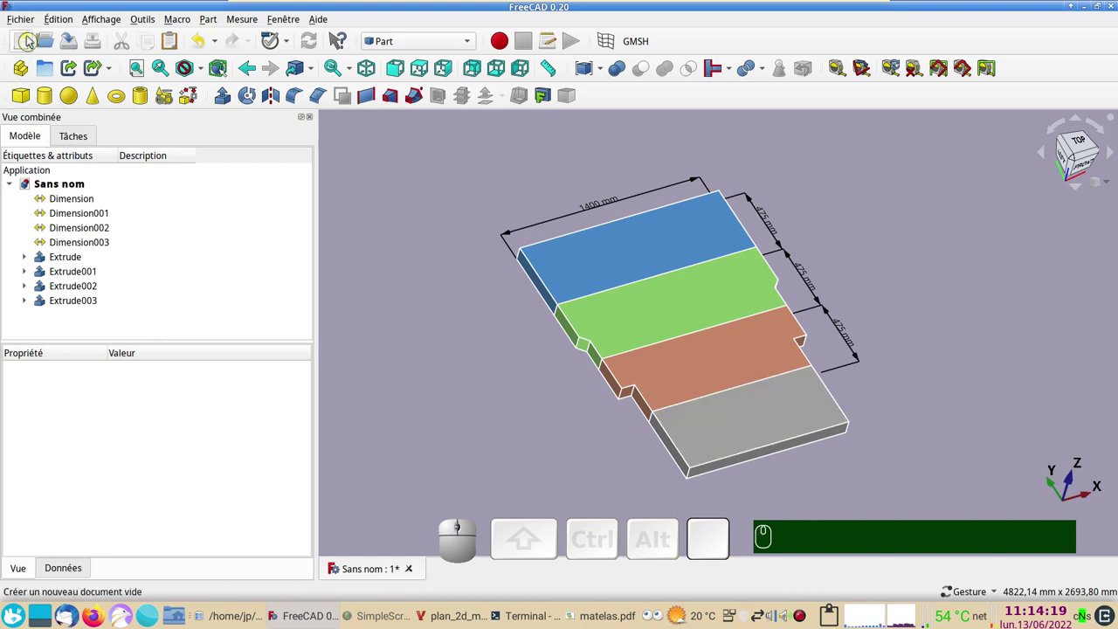
- Export the 3D view to PDF as matelas-3d.pdf in the matelas folder
{"action": "left_click", "coordinate": [27, 24]}
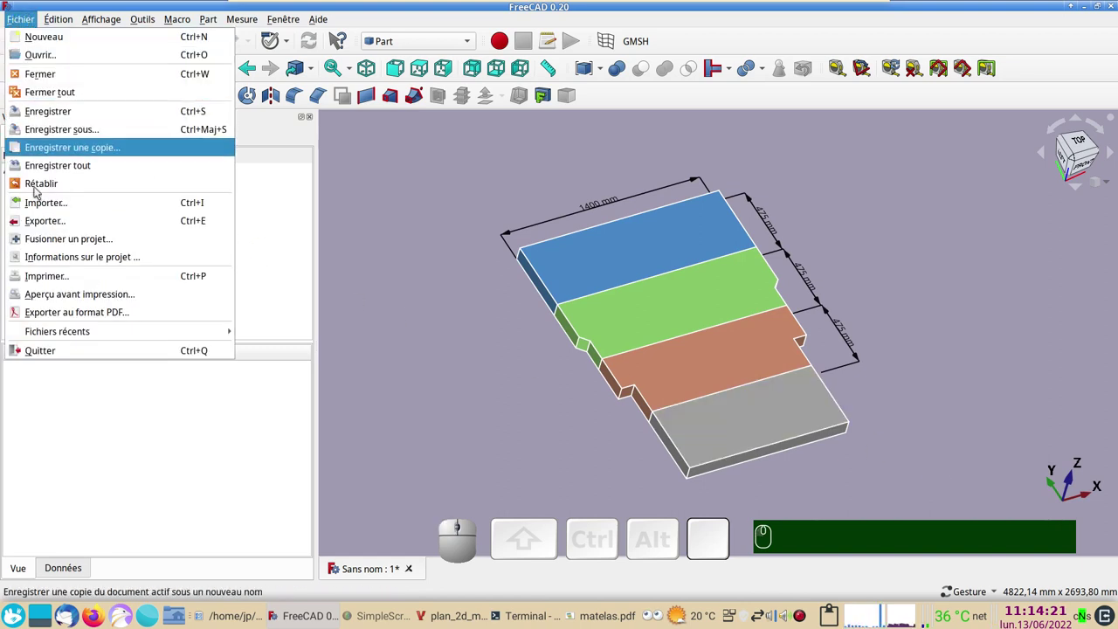
{"action": "left_click", "coordinate": [104, 314]}
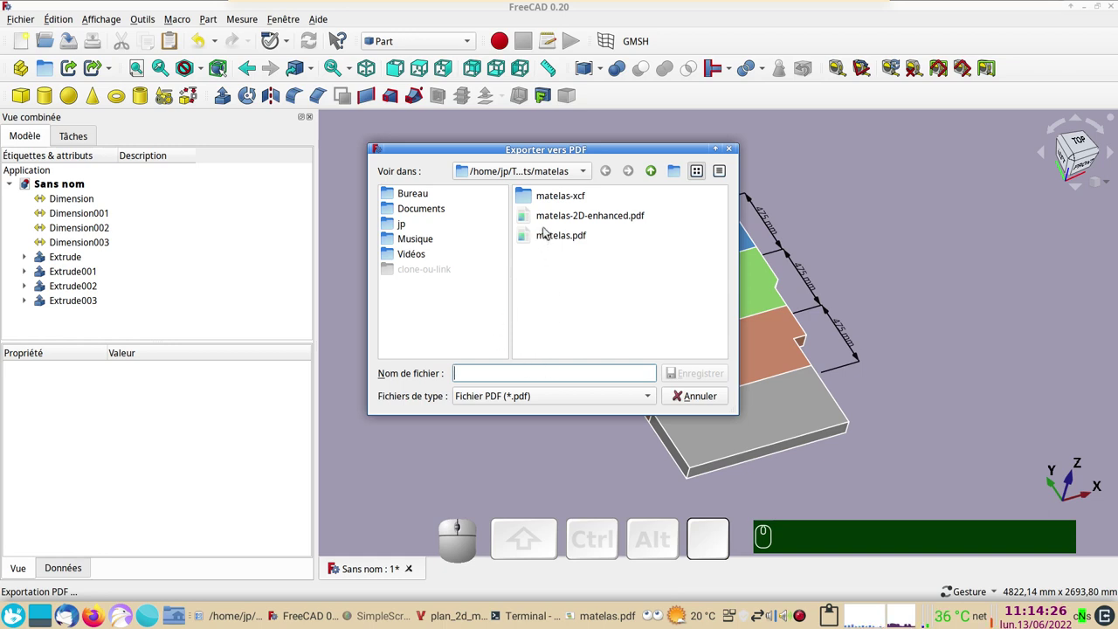
{"action": "left_click", "coordinate": [553, 238]}
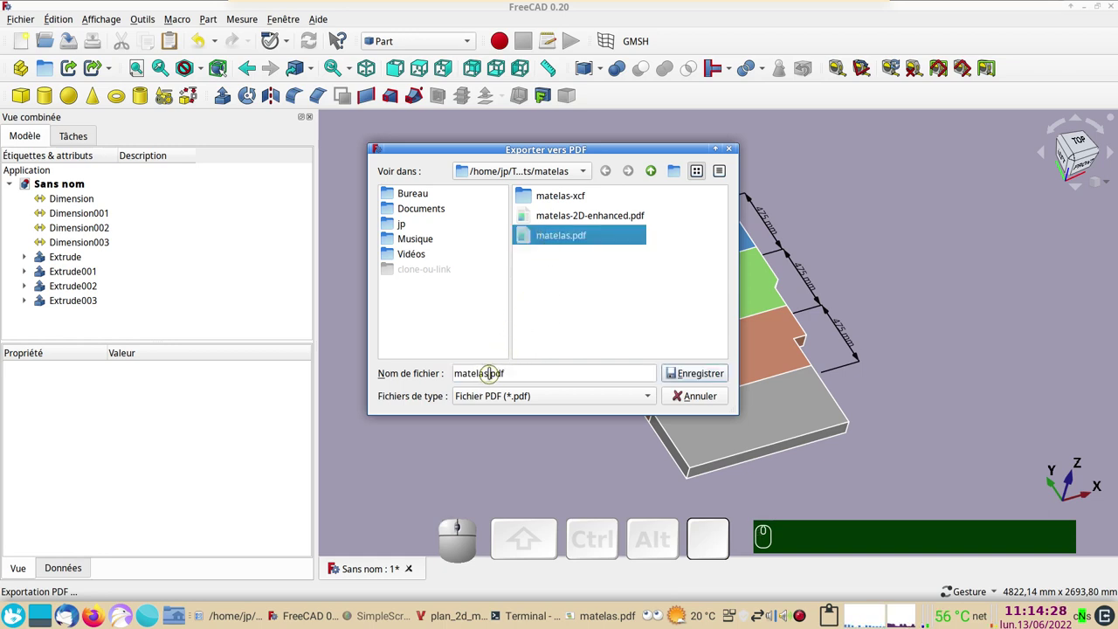
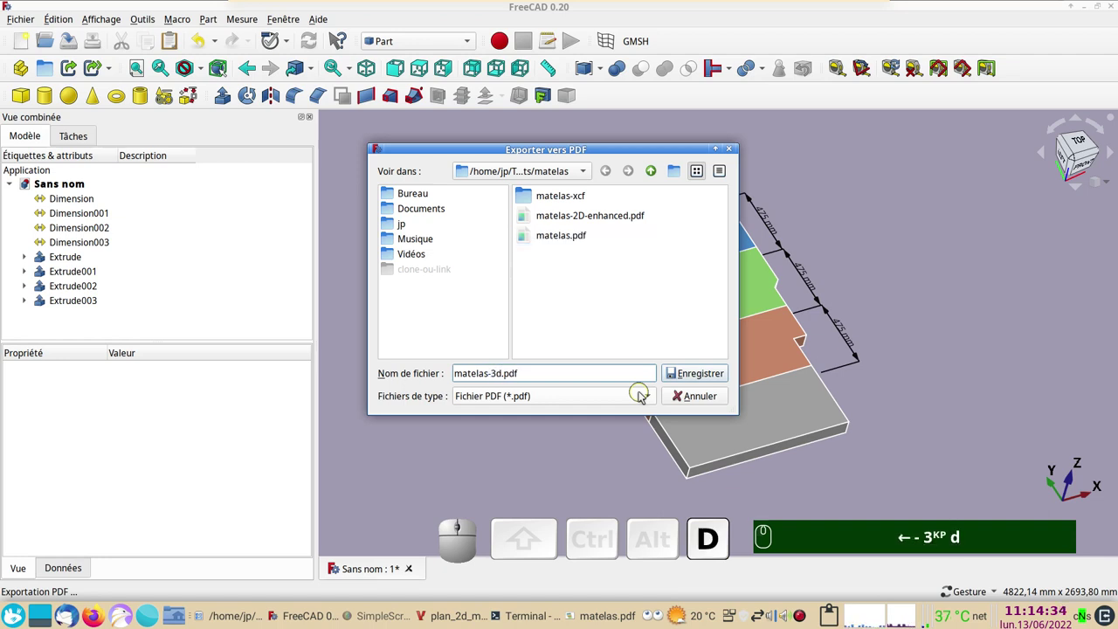
{"action": "key", "text": "Return"}
{"action": "key", "text": "Left"}
{"action": "type", "text": "-"}
{"action": "key", "text": "KP_3"}
{"action": "type", "text": "d"}
{"action": "key", "text": "Return"}
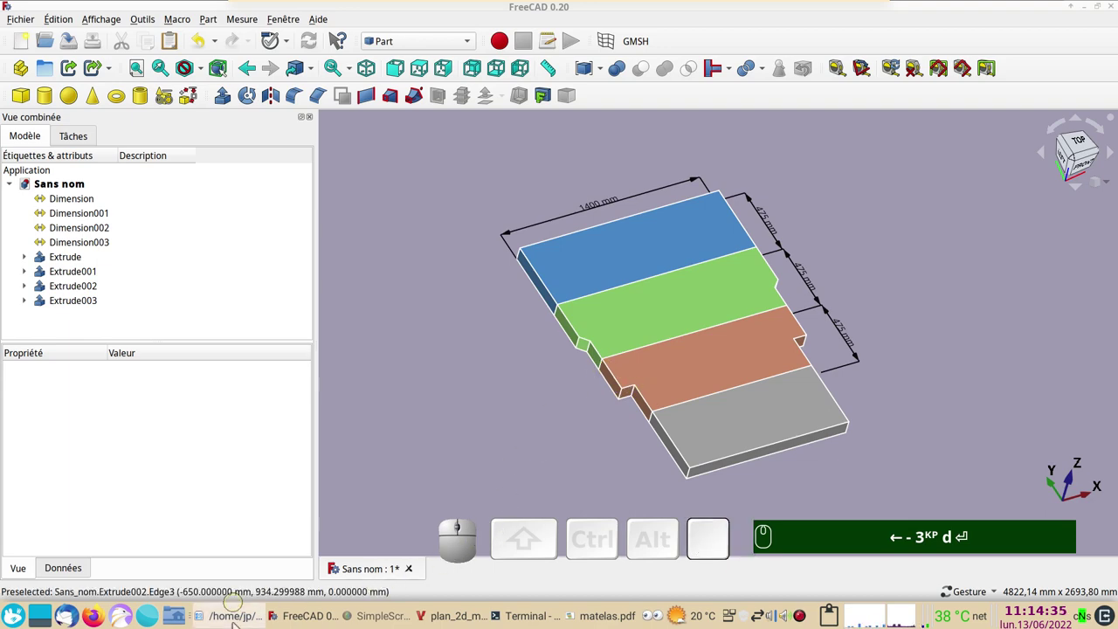
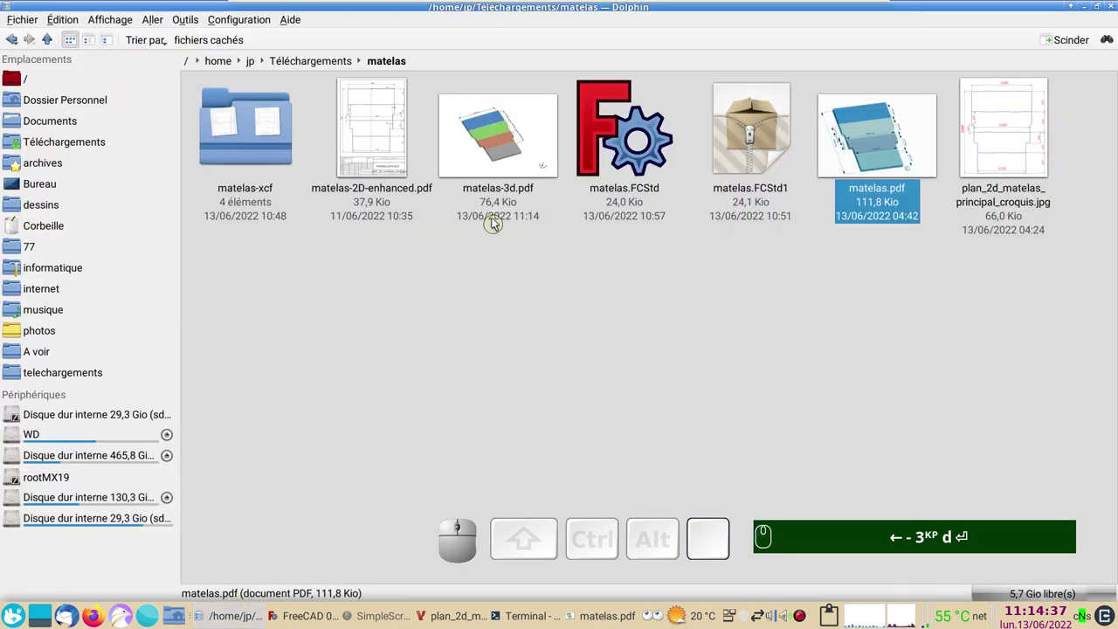
- Open matelas-3d.pdf from Dolphin in the PDF viewer and review the coloured, dimensioned slabs
{"action": "left_click", "coordinate": [506, 163]}
{"action": "scroll", "scroll_direction": "down", "scroll_amount": 3}
{"action": "right_click", "coordinate": [887, 409]}
{"action": "key", "text": "Left"}
{"action": "type", "text": "-"}
{"action": "key", "text": "KP_3"}
{"action": "type", "text": "d"}
{"action": "key", "text": "Return"}
{"action": "scroll", "scroll_direction": "down", "scroll_amount": 3}
{"action": "scroll", "scroll_direction": "down", "scroll_amount": 3}
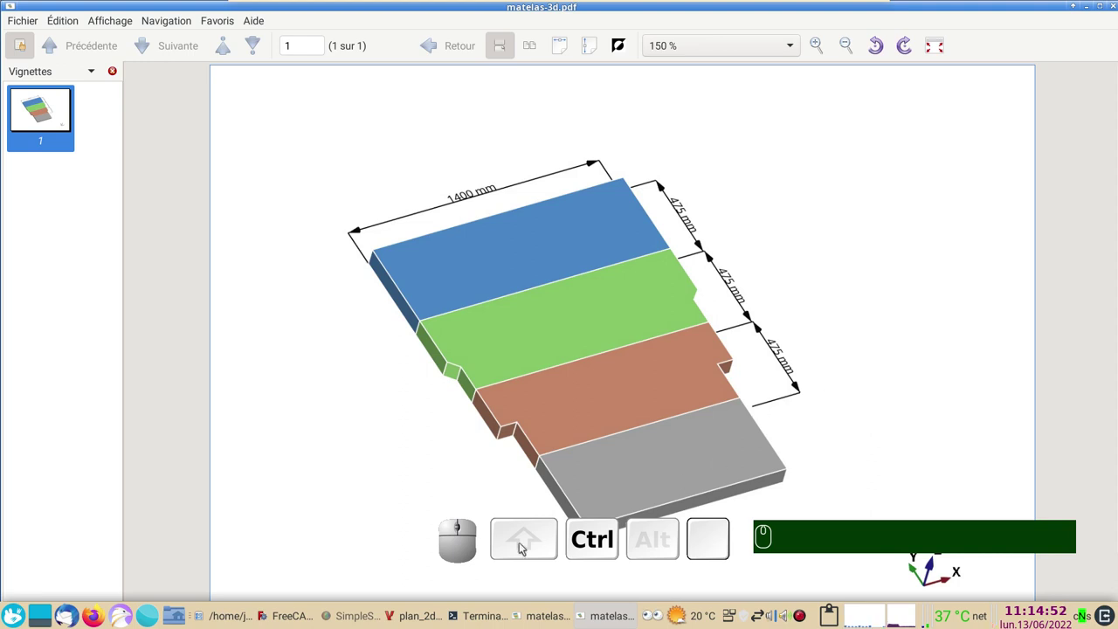
- Switch FreeCAD to the Sketcher workbench
{"action": "left_click", "coordinate": [285, 594]}
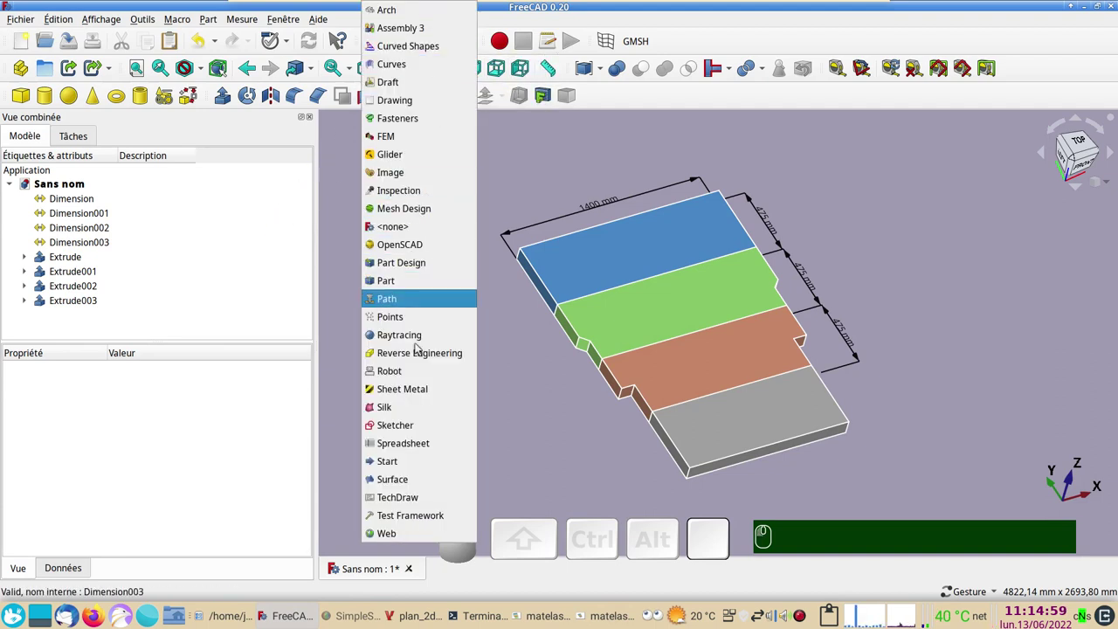
{"action": "left_click", "coordinate": [406, 432]}
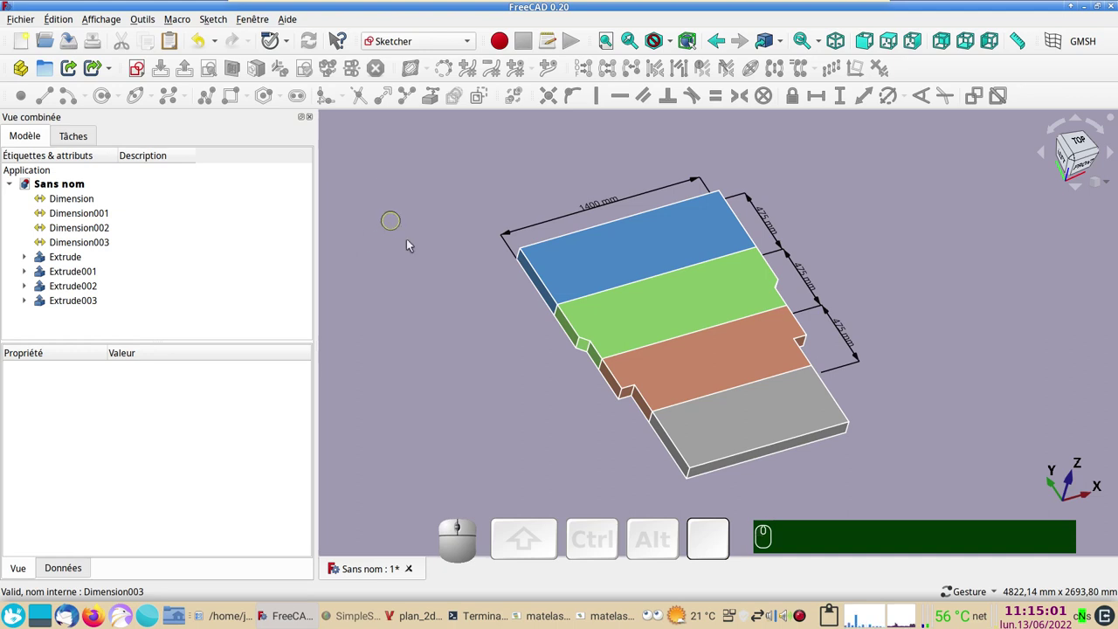